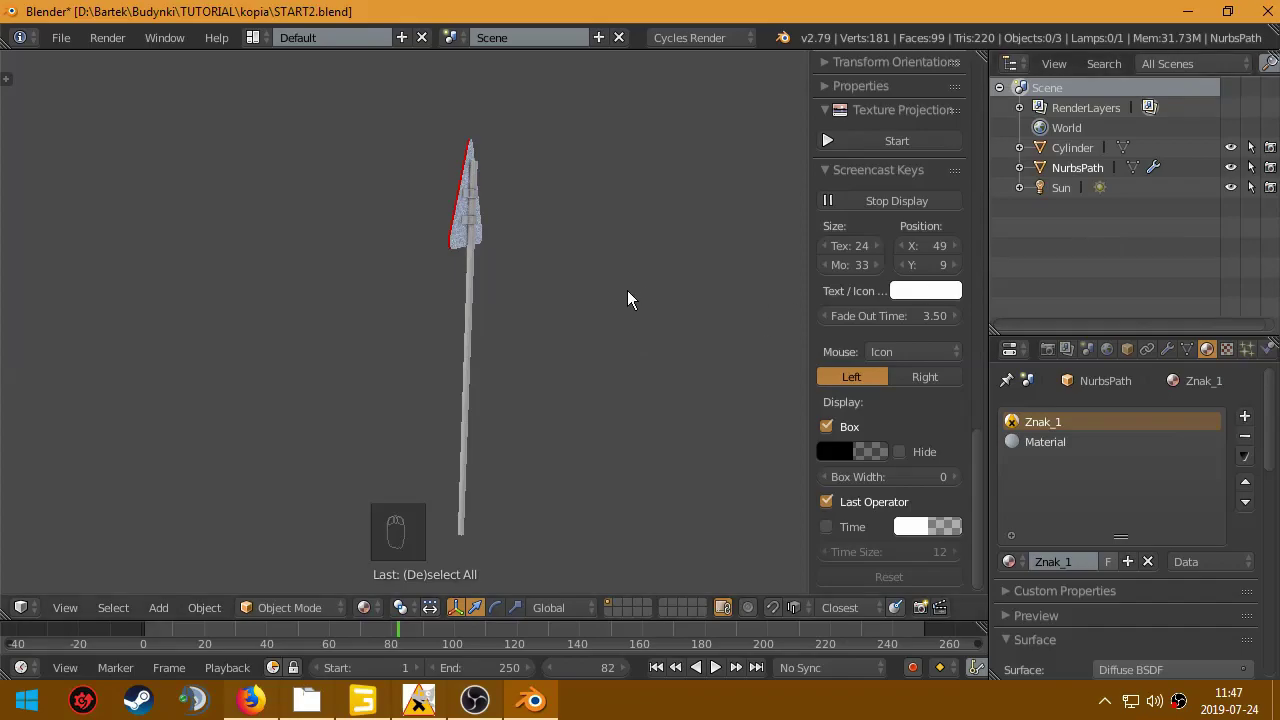
# Step: Review the finished warning-sign model from the front before starting a new scene
pyautogui.press('n')
pyautogui.moveTo(587, 176); pyautogui.dragTo(569, 316)
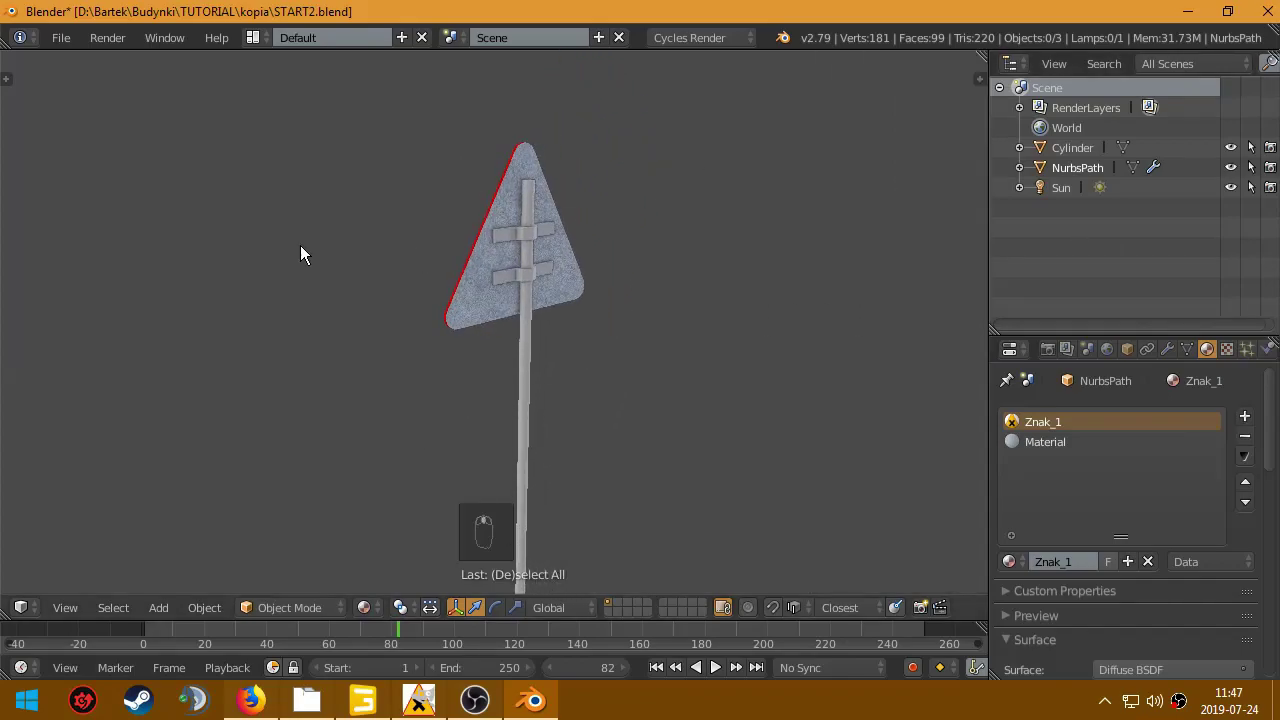
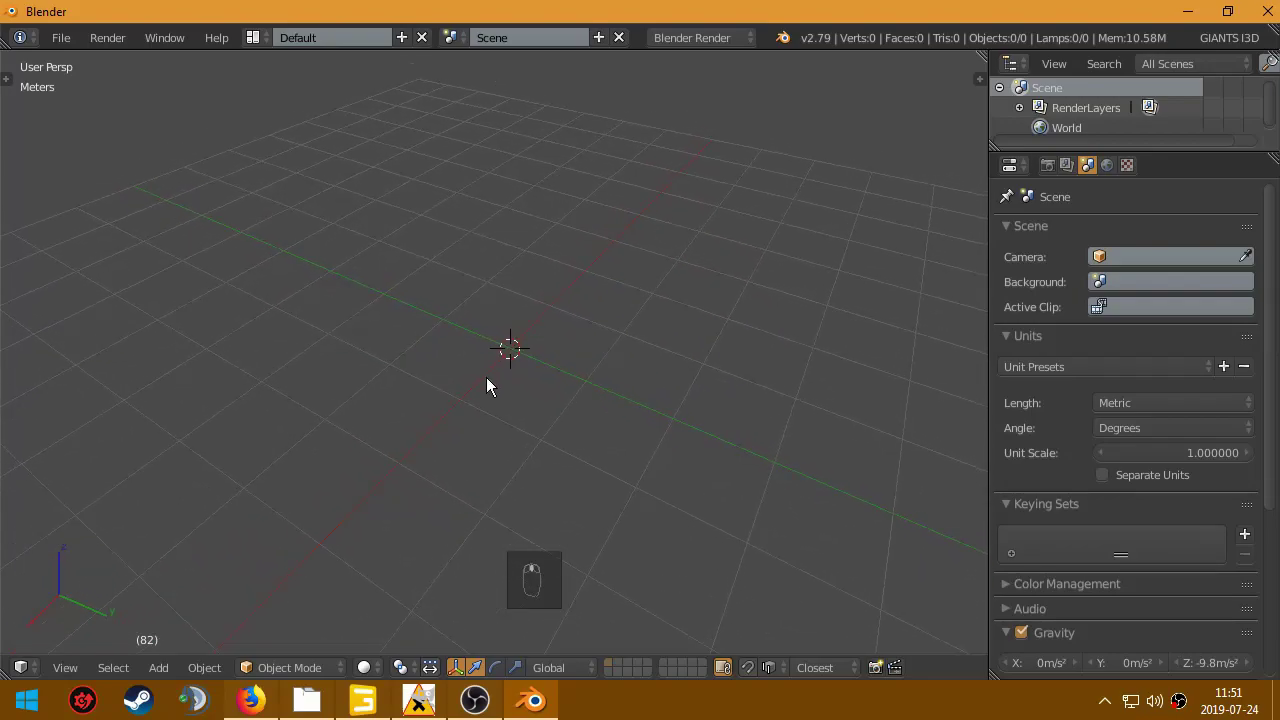
# Step: Bring up the add-object list (Shift+A) to add a plane at the scene centre
pyautogui.press('shift+a')
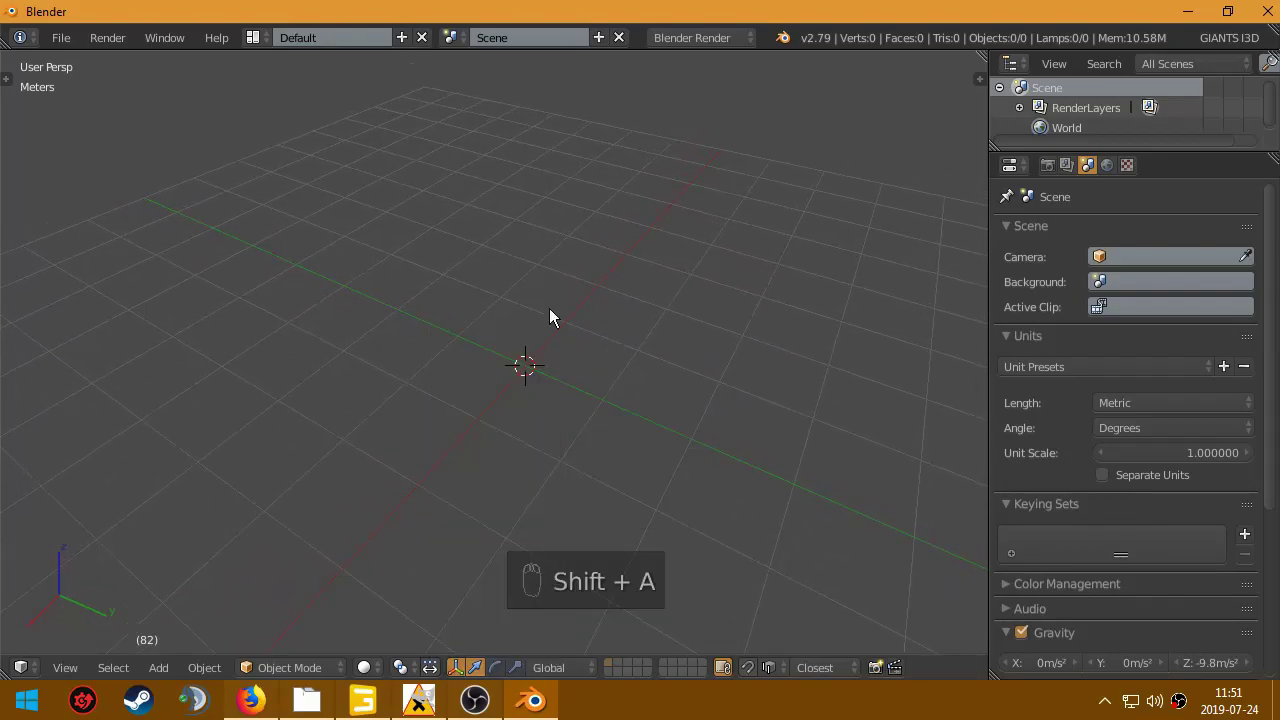
pyautogui.press('shift+a')
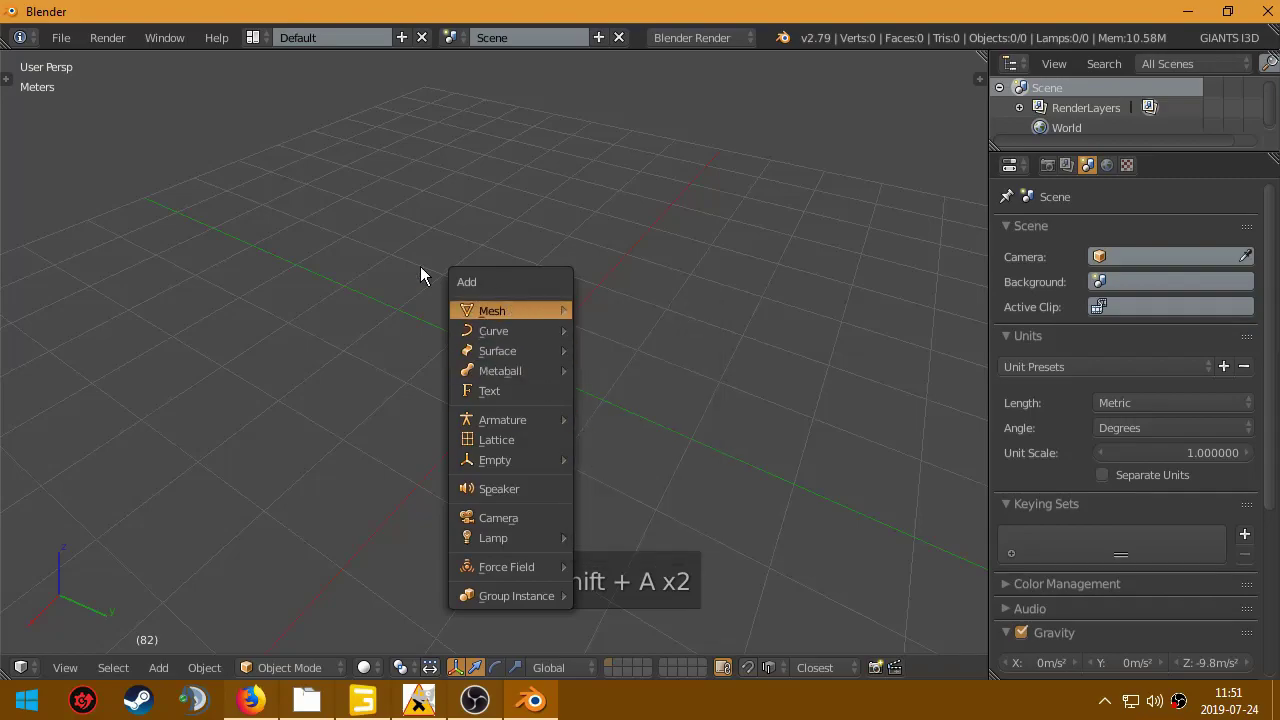
pyautogui.press('shift+a')
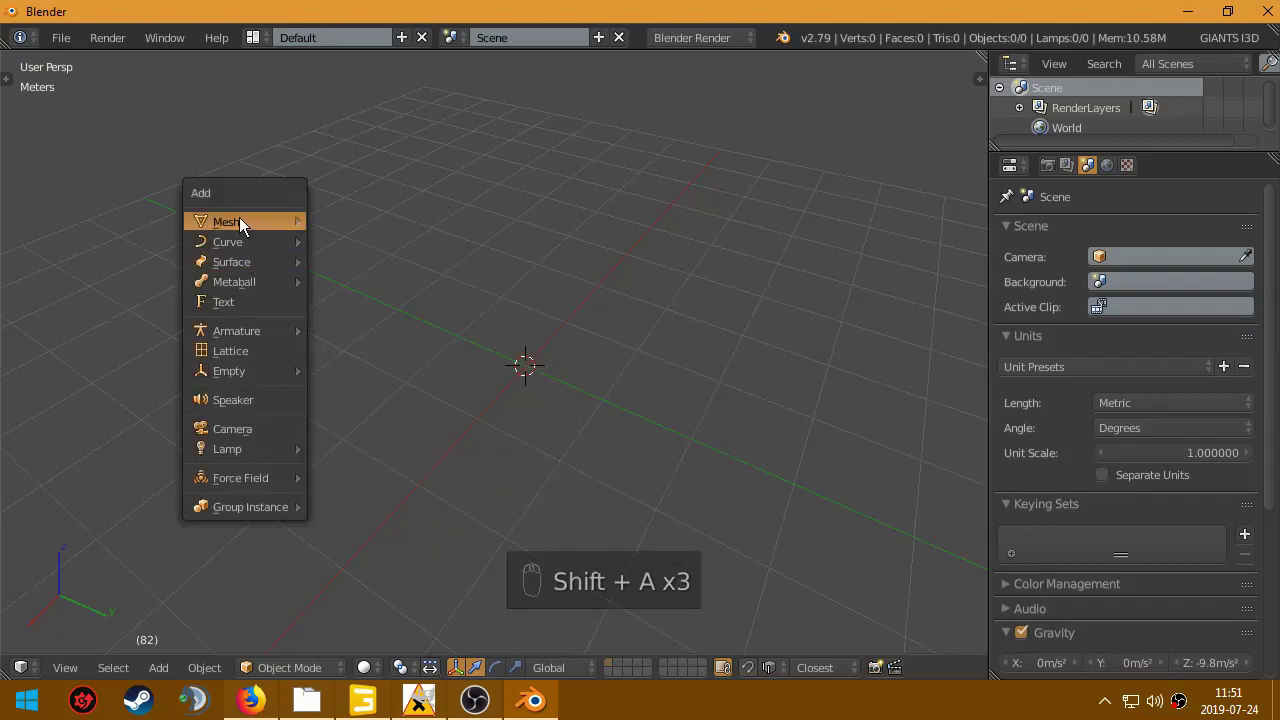
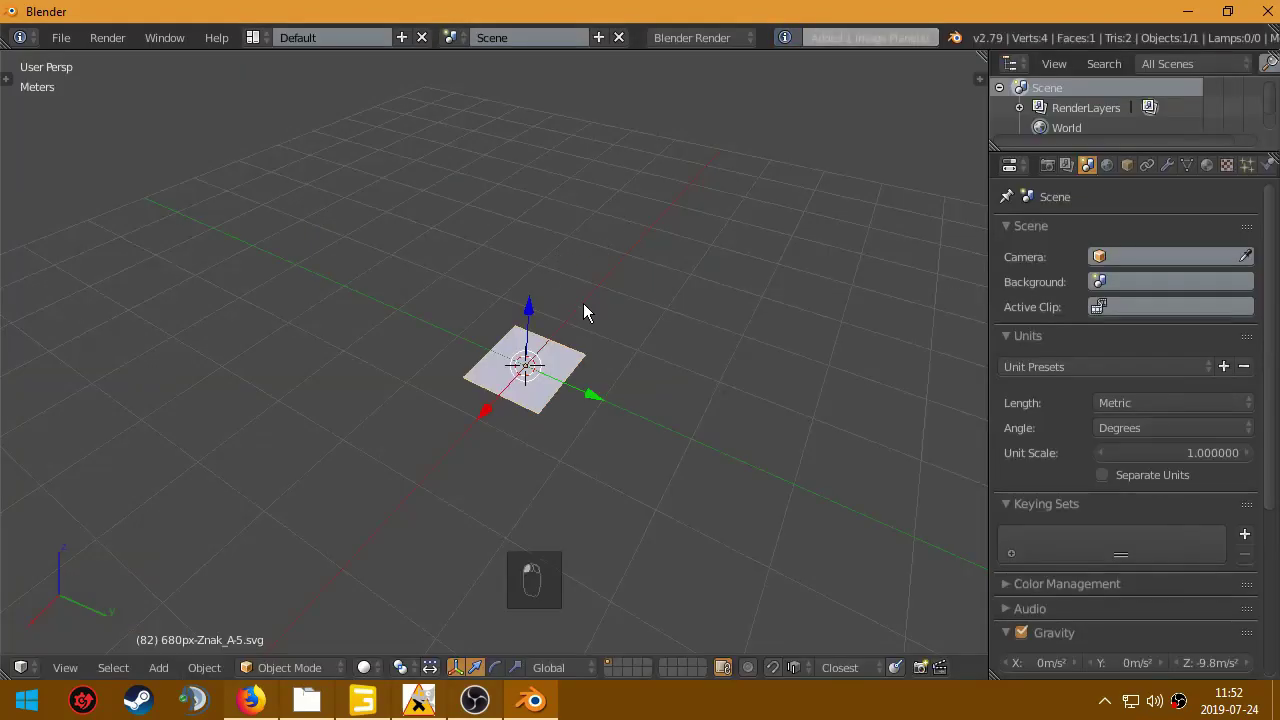
# Step: Show the plane in Material shading and view the sign picture from Top Ortho, zoomed in
pyautogui.moveTo(541, 337); pyautogui.dragTo(322, 558)
pyautogui.press('Tab')
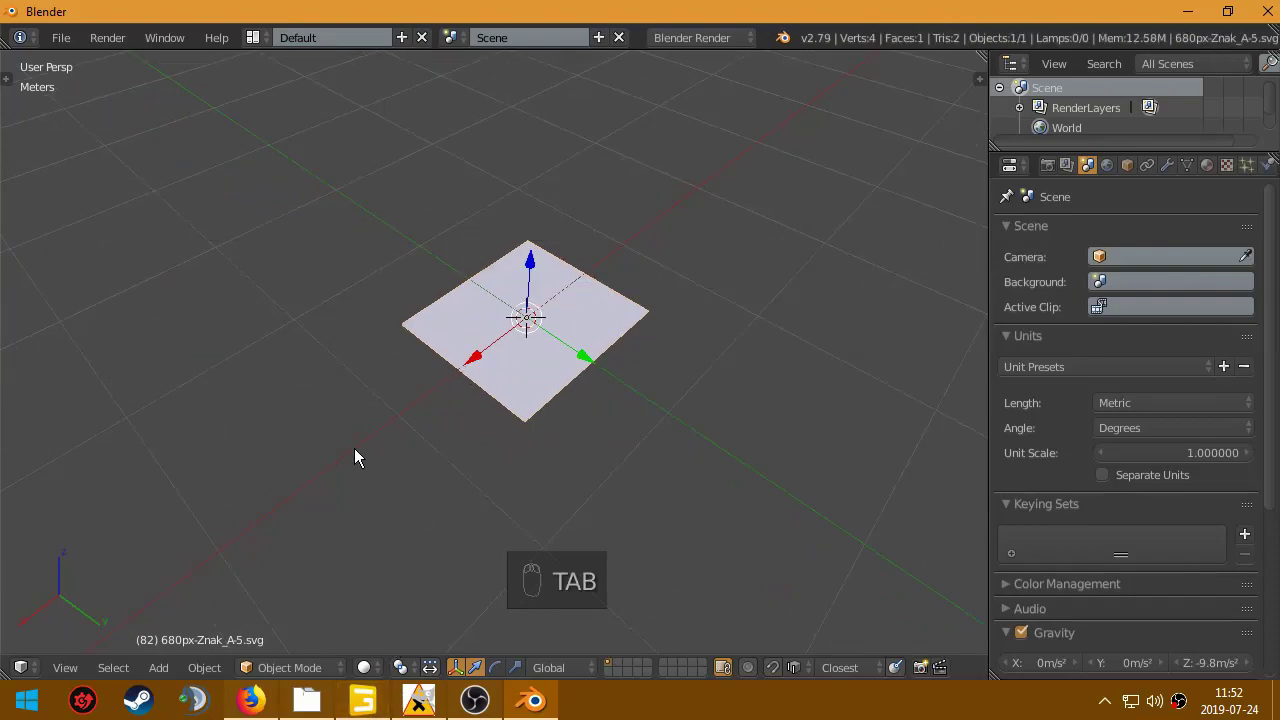
pyautogui.press('z')
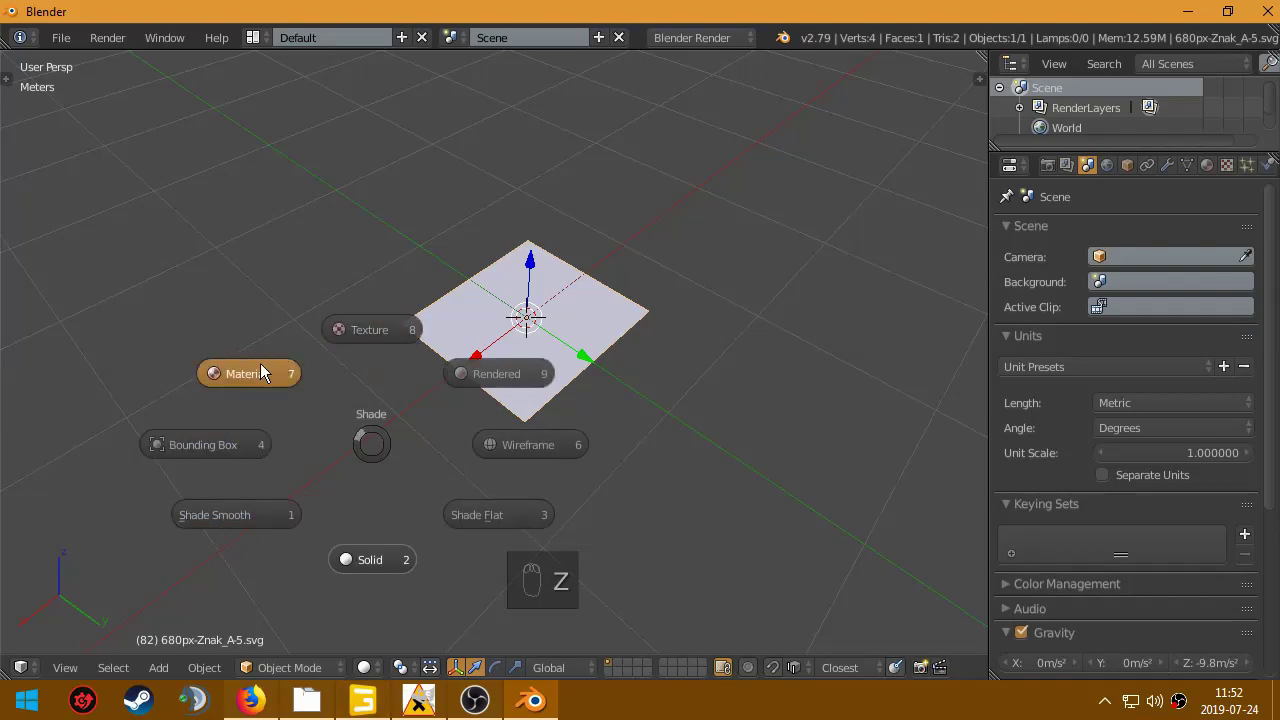
pyautogui.moveTo(491, 315); pyautogui.dragTo(502, 379)
pyautogui.press('KP_7')
pyautogui.moveTo(498, 374); pyautogui.dragTo(538, 382)
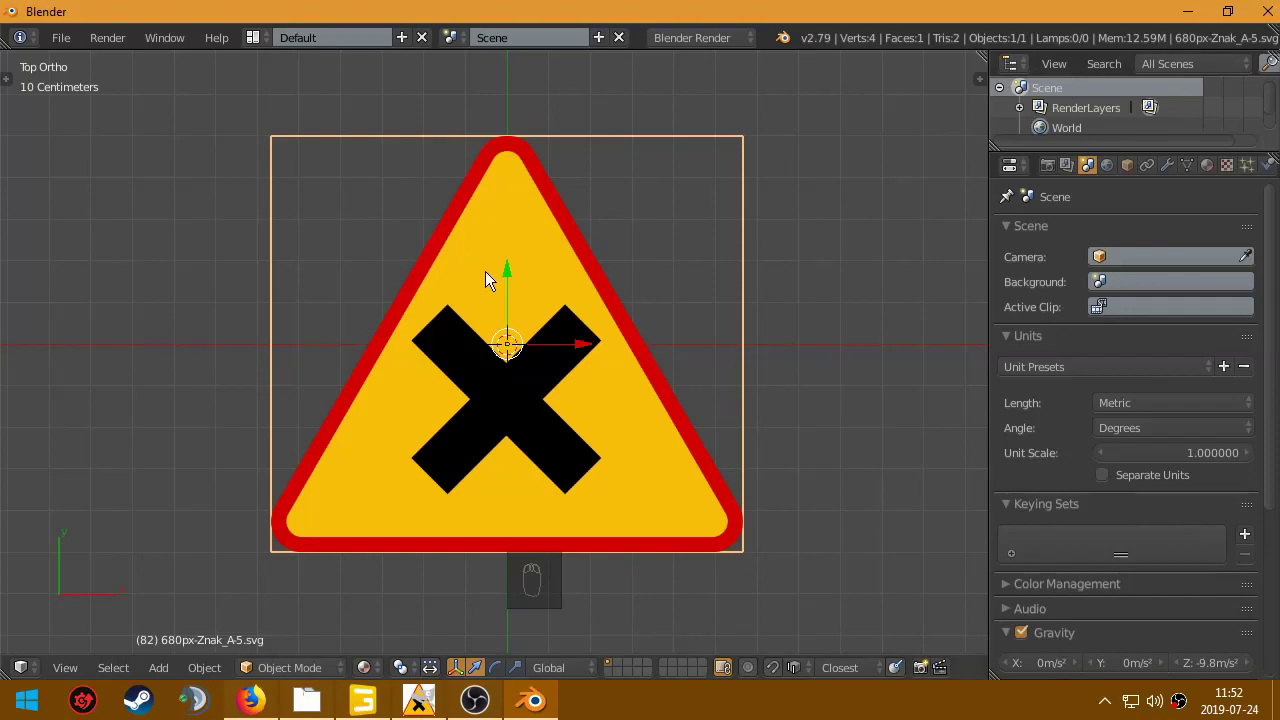
# Step: Bring up the add-object list to add a curve path over the sign picture
pyautogui.press('shift+a')
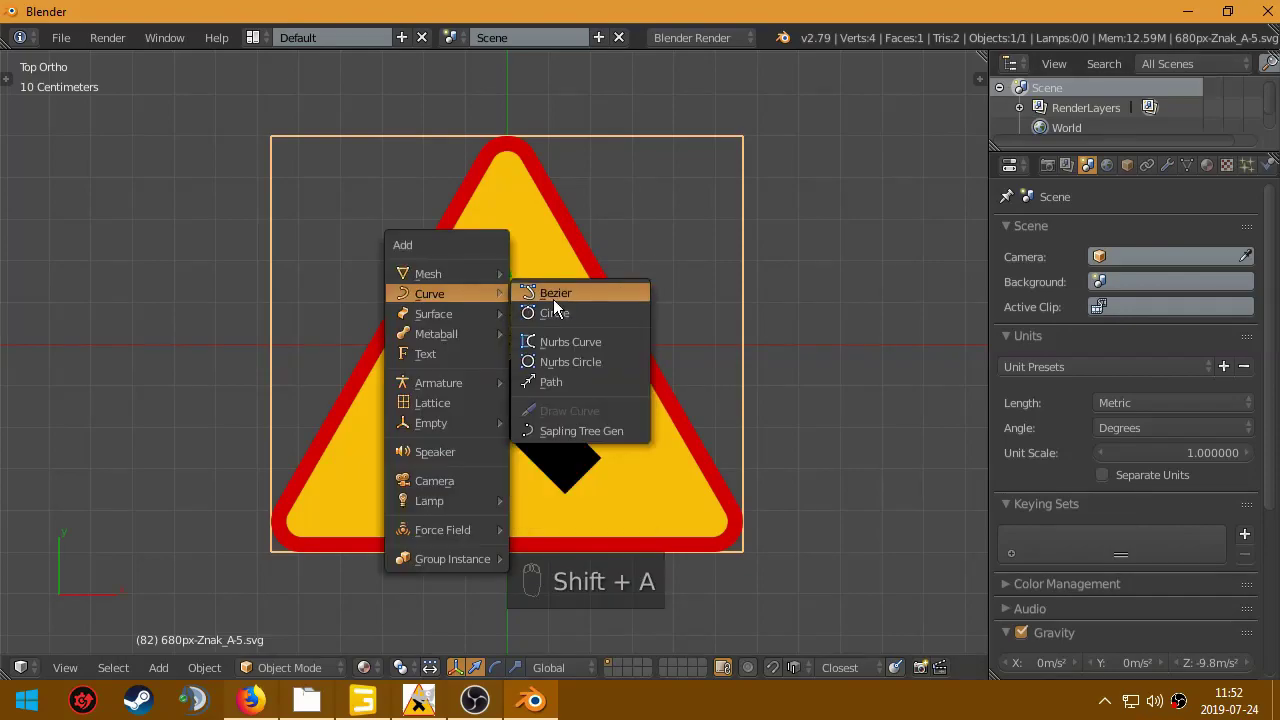
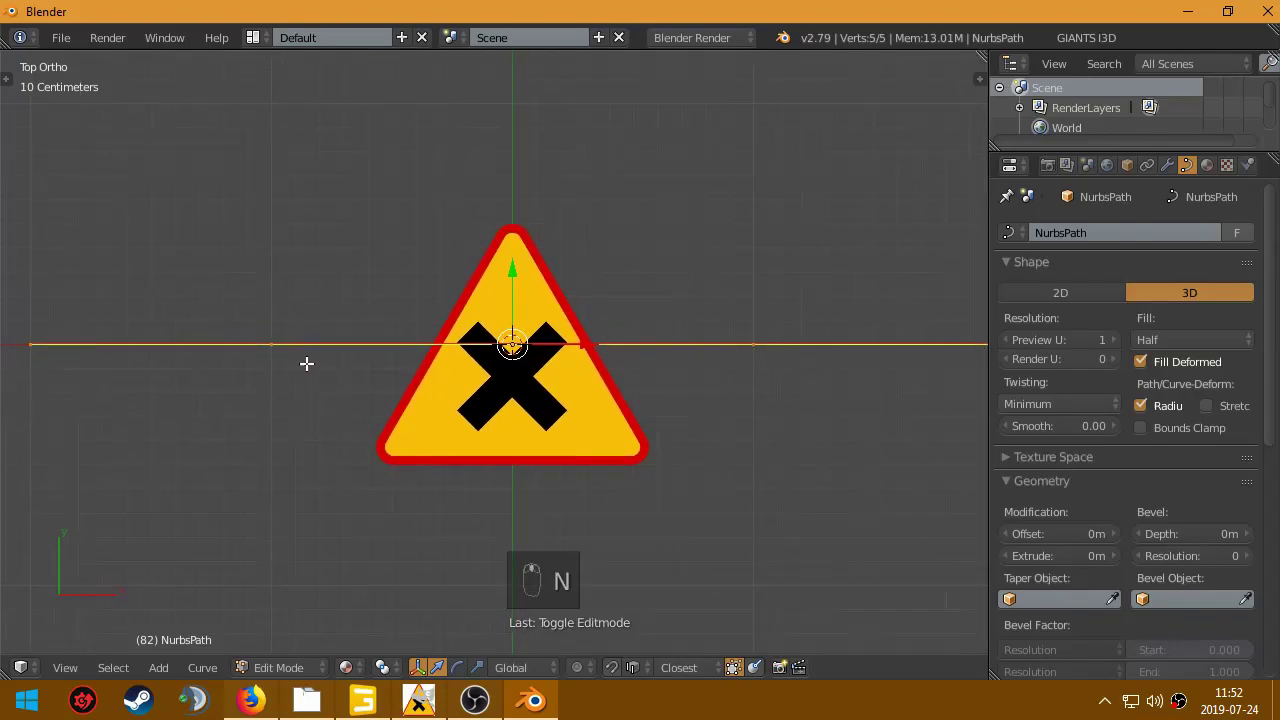
# Step: Move and scale the path's points up to fit the sign's top rounded corner
pyautogui.press('Tab')
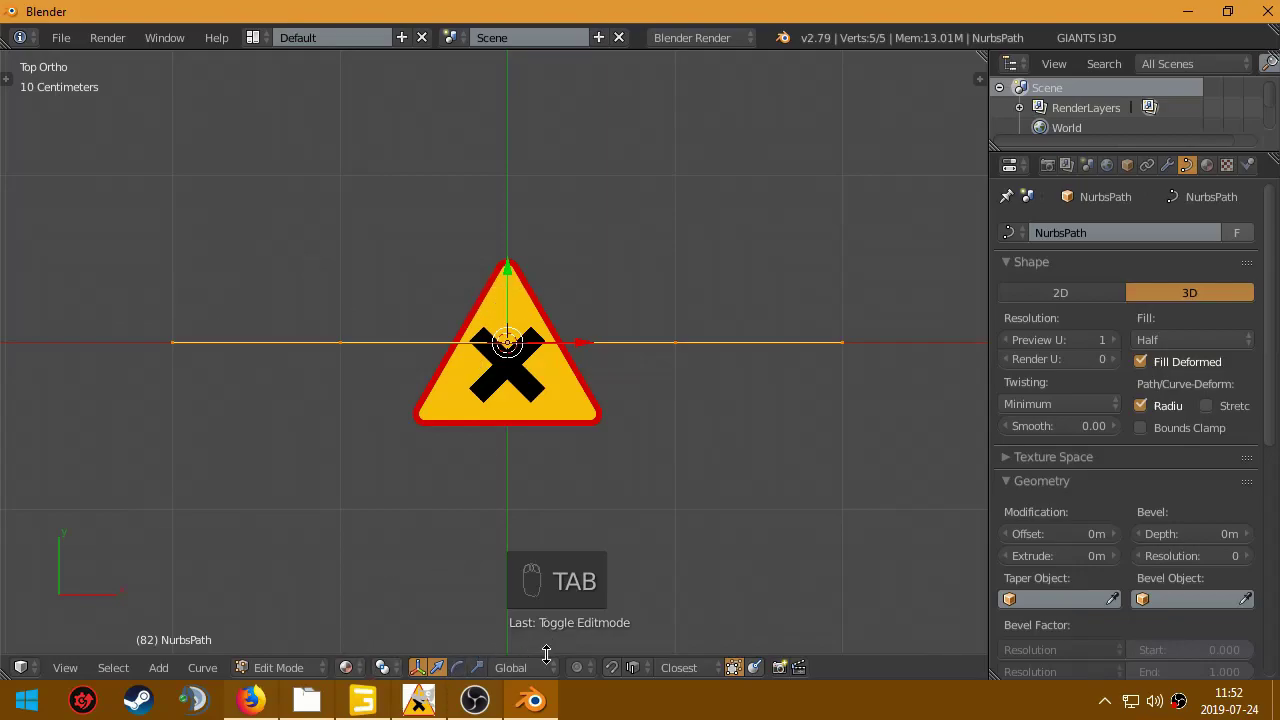
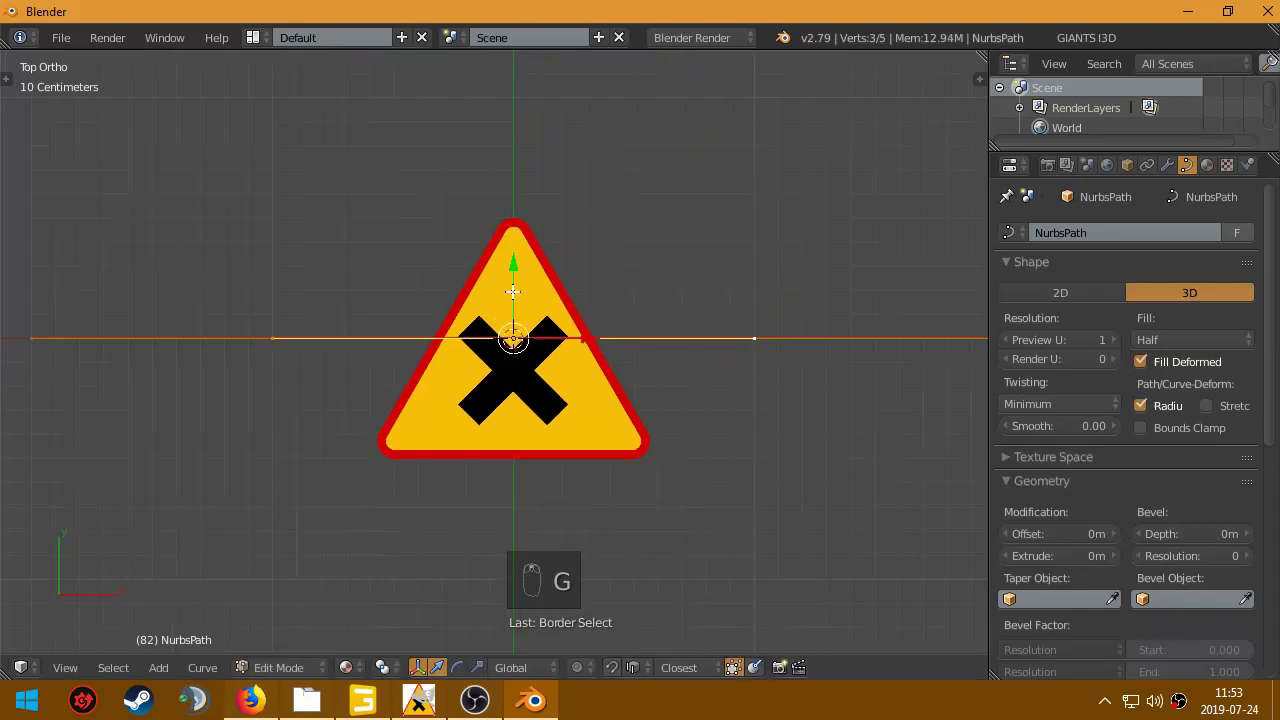
pyautogui.press('g')
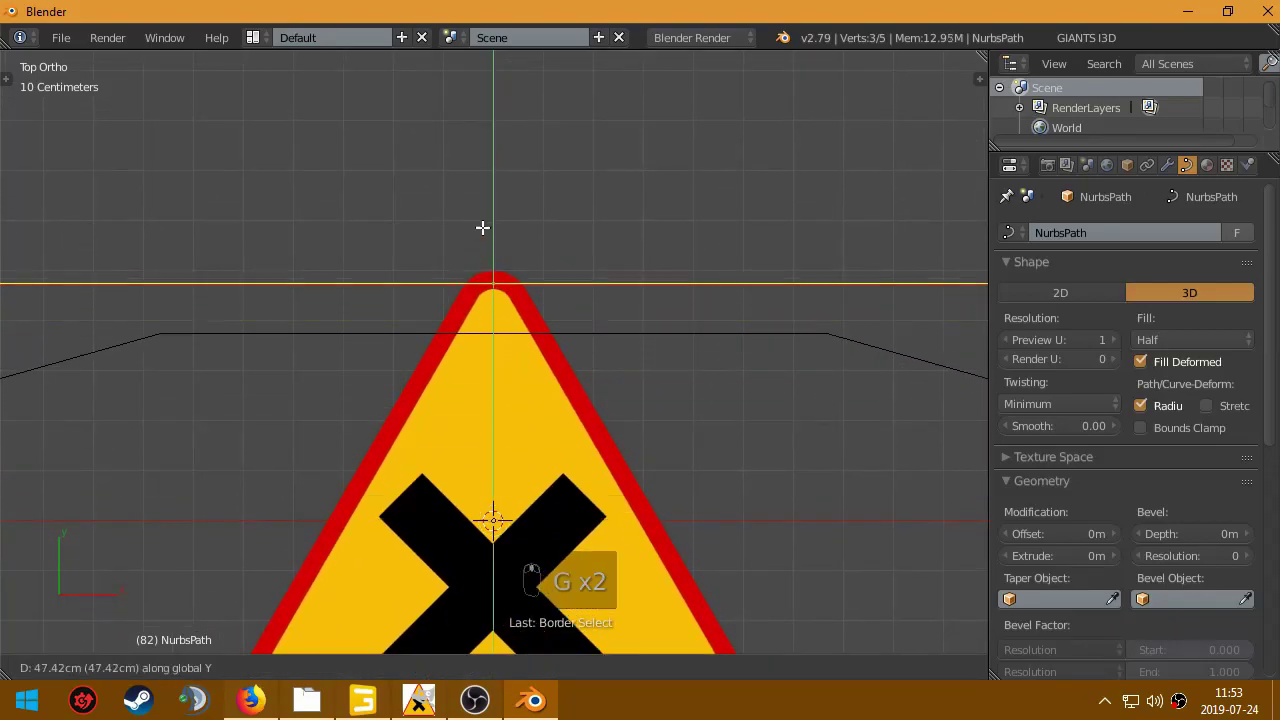
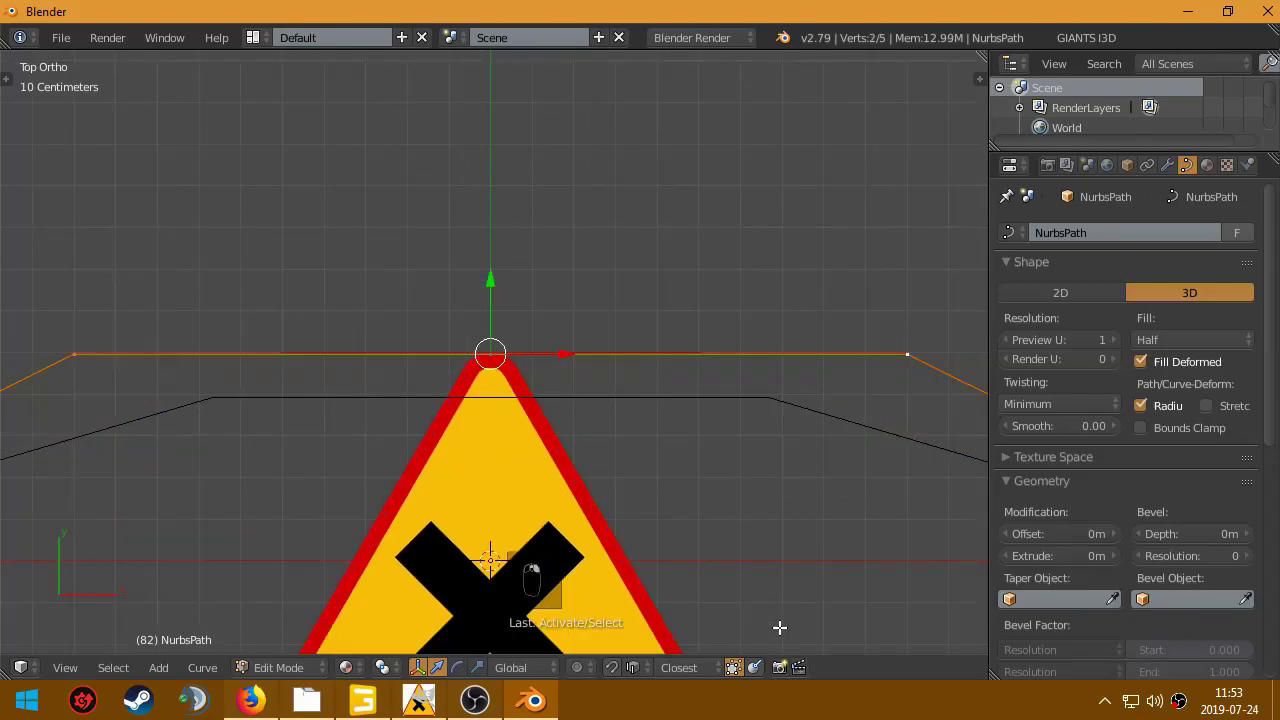
pyautogui.press('s')
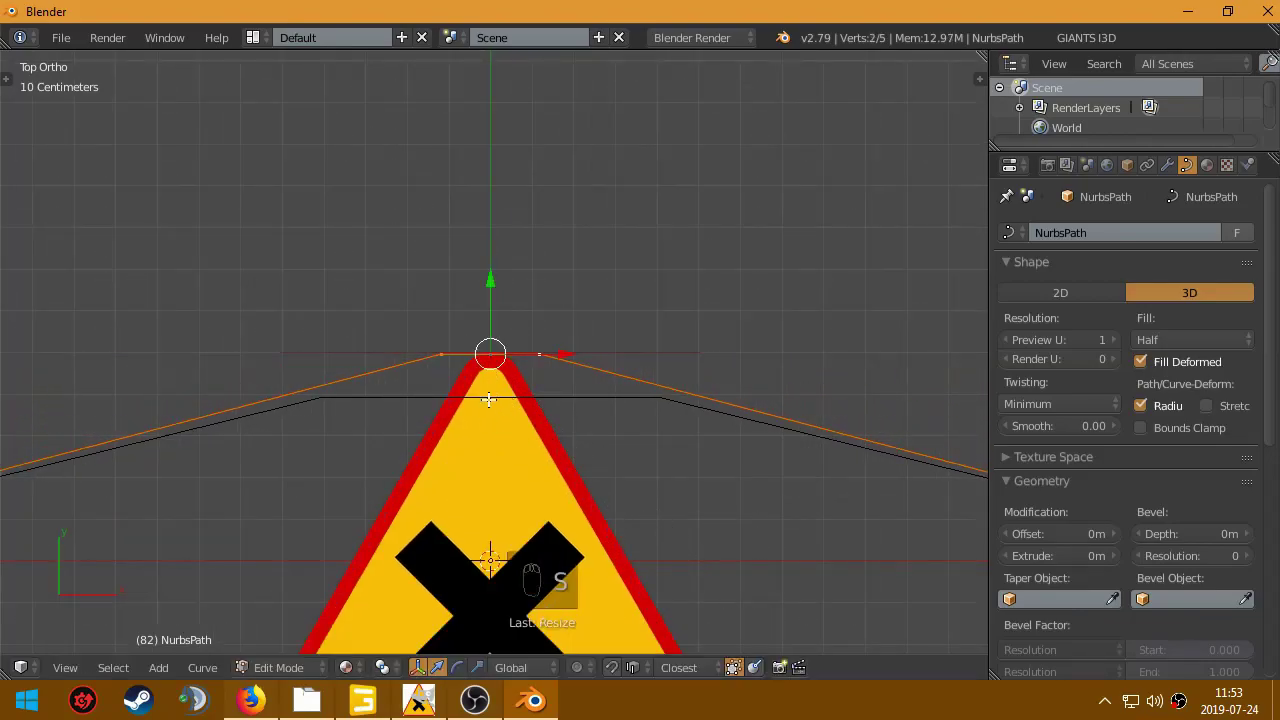
pyautogui.press('s')
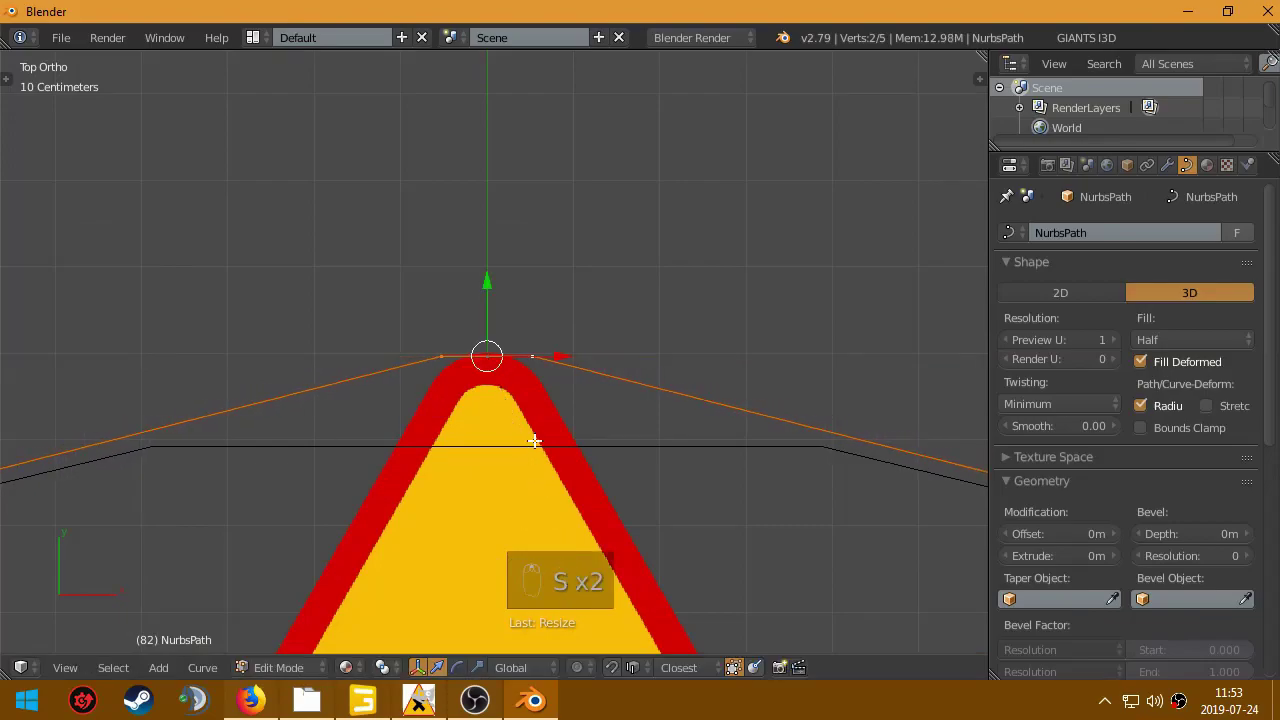
pyautogui.press('g')
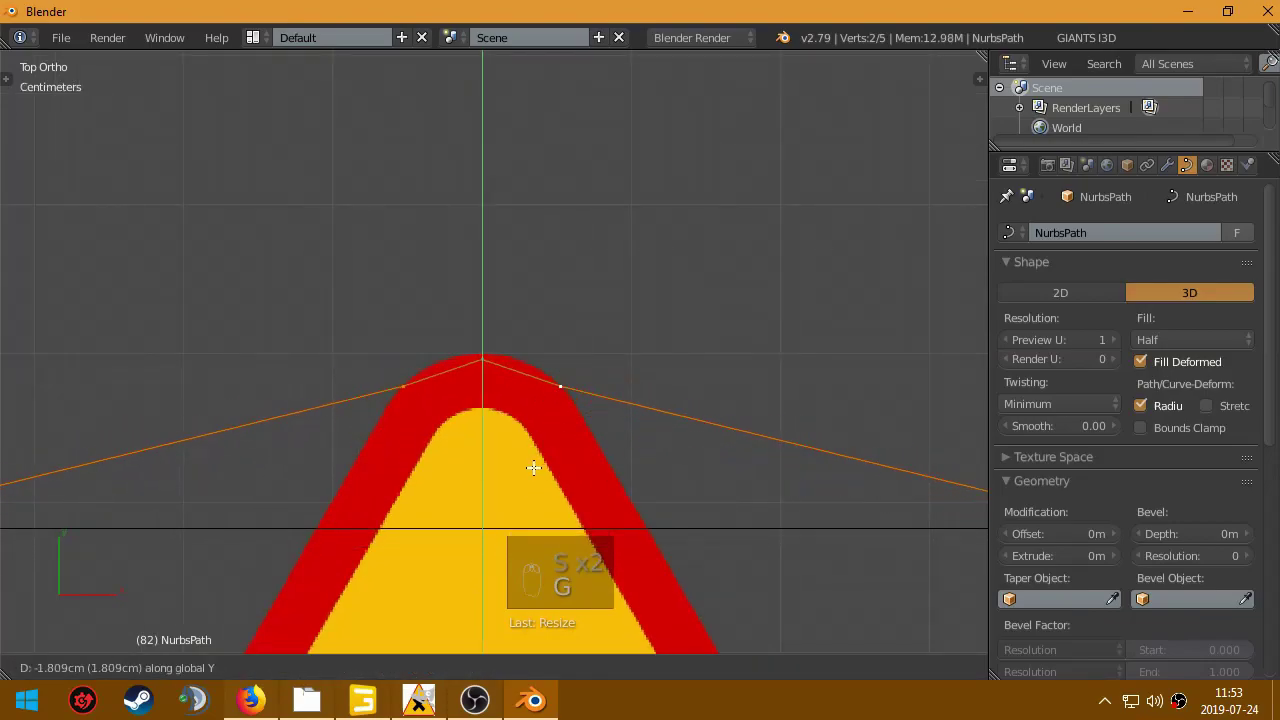
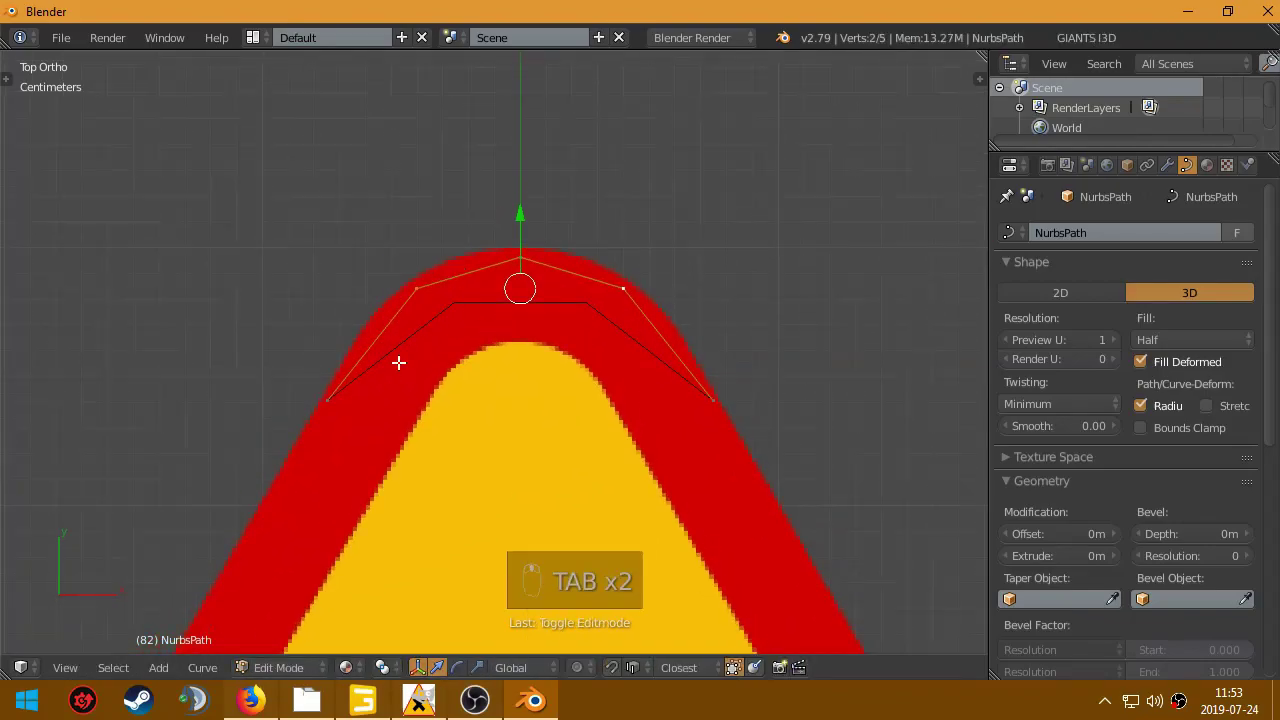
# Step: Check the path against the sign, adjusting all points' tilt until the corner trace matches
pyautogui.press('Tab')
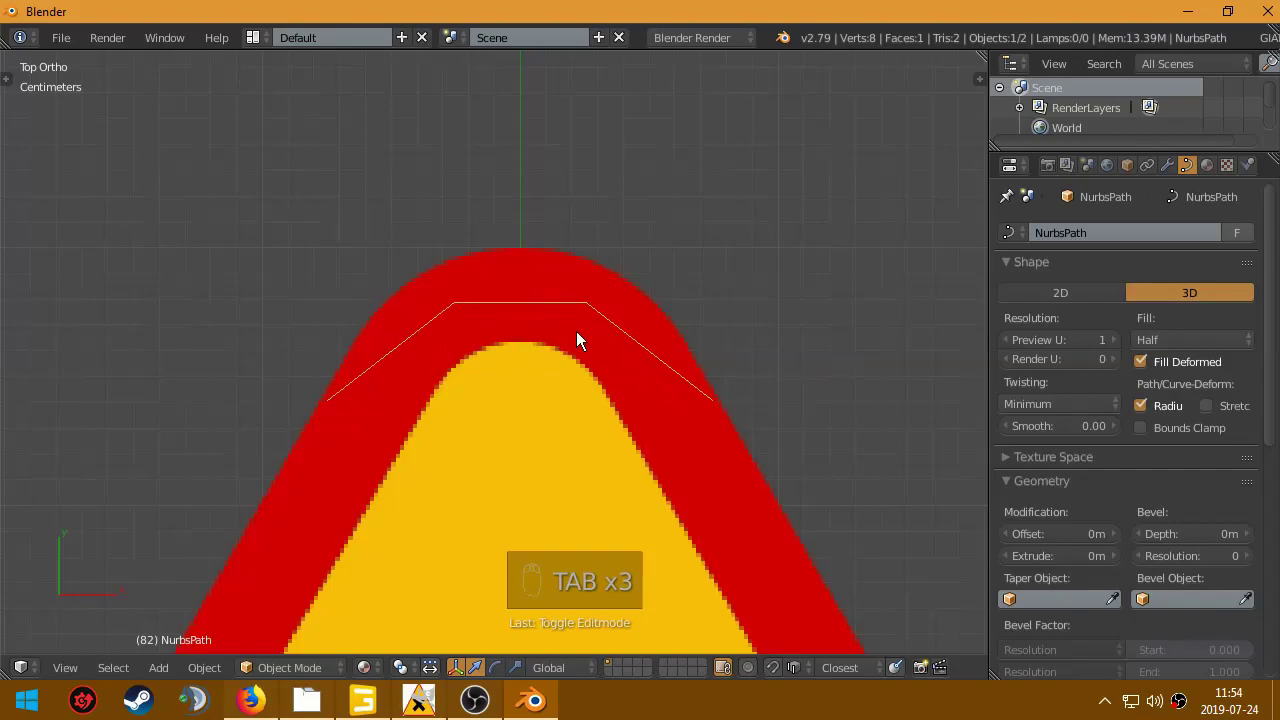
pyautogui.press('Tab')
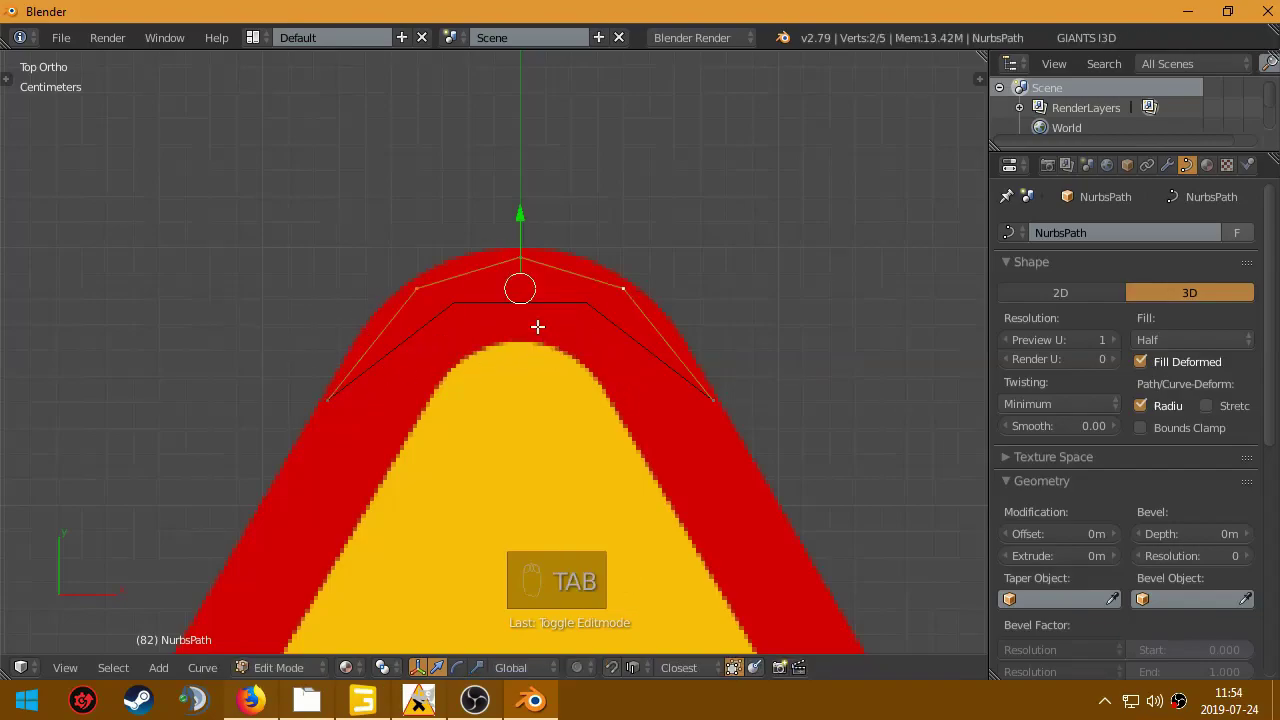
pyautogui.press('a')
pyautogui.press('a')
pyautogui.press('t')
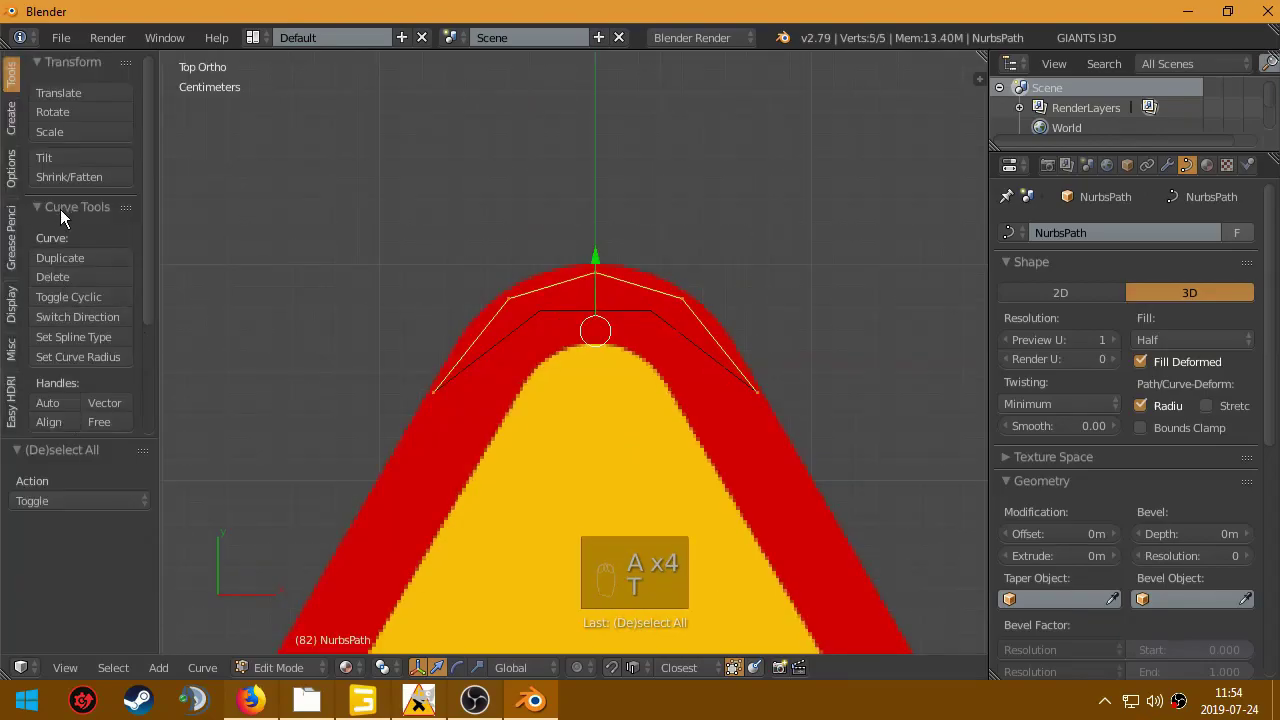
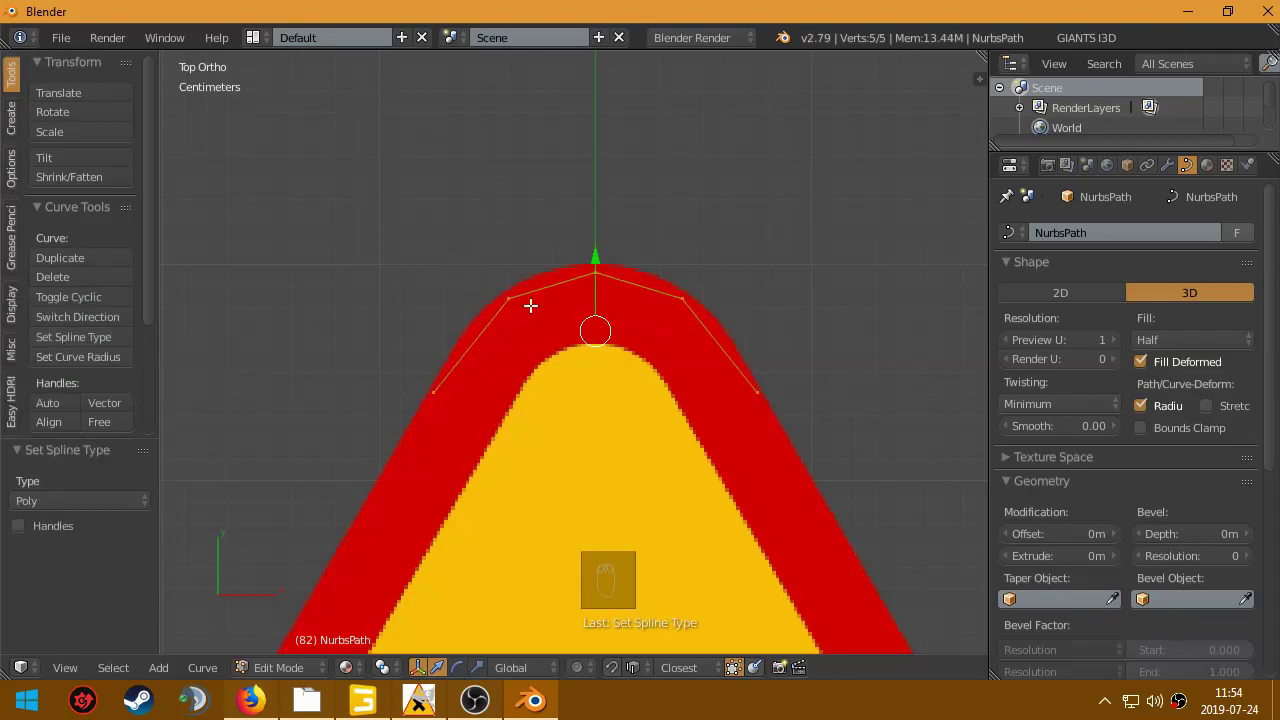
pyautogui.press('t')
pyautogui.press('Tab')
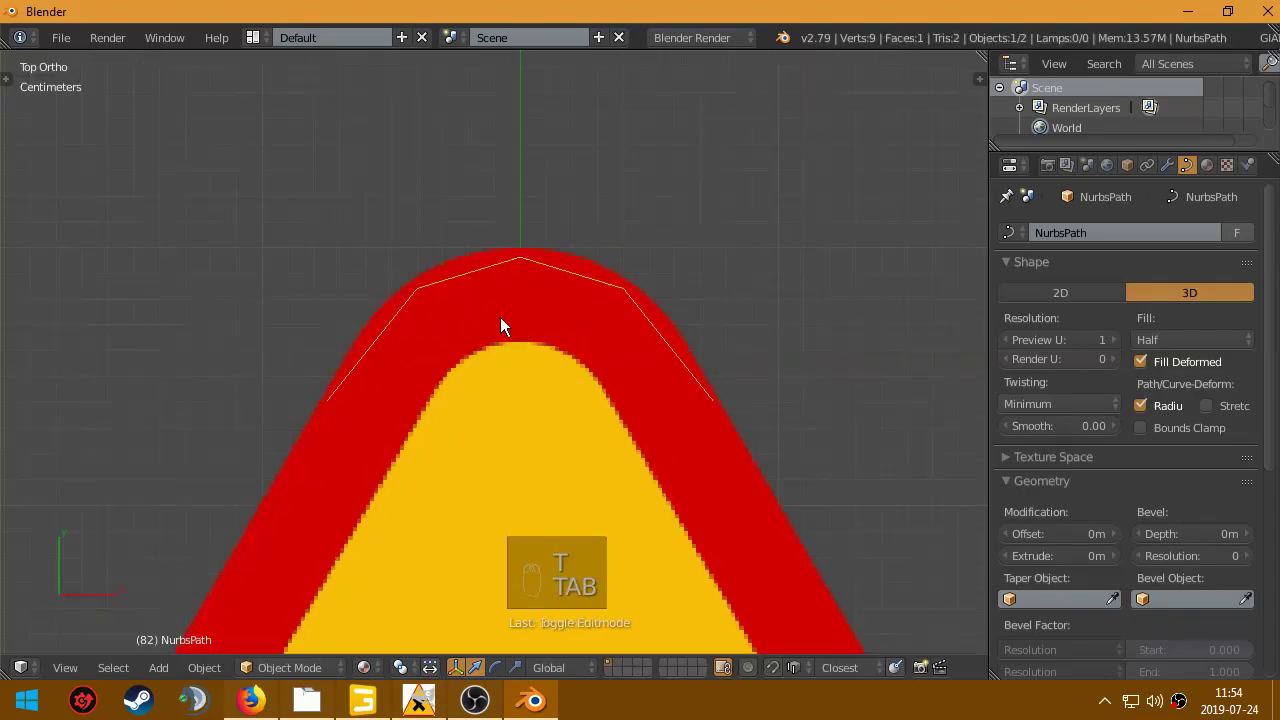
pyautogui.press('Tab')
pyautogui.press('a')
pyautogui.press('a')
pyautogui.press('Tab')
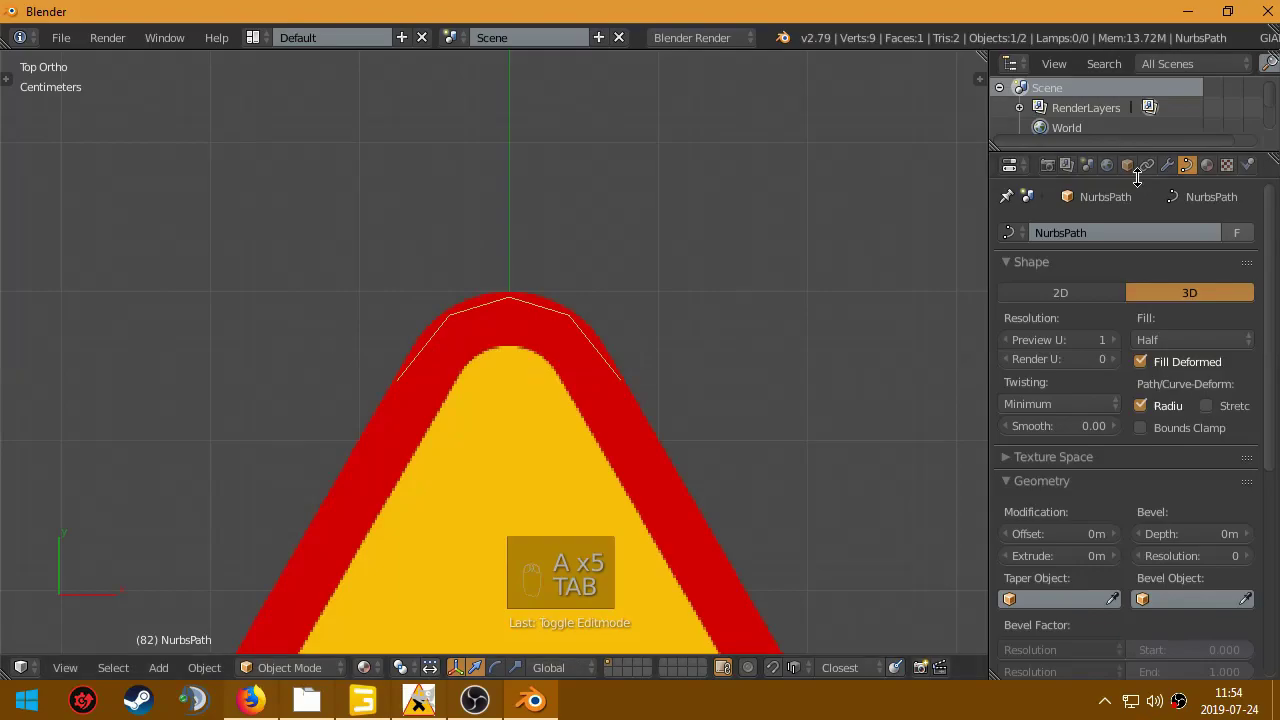
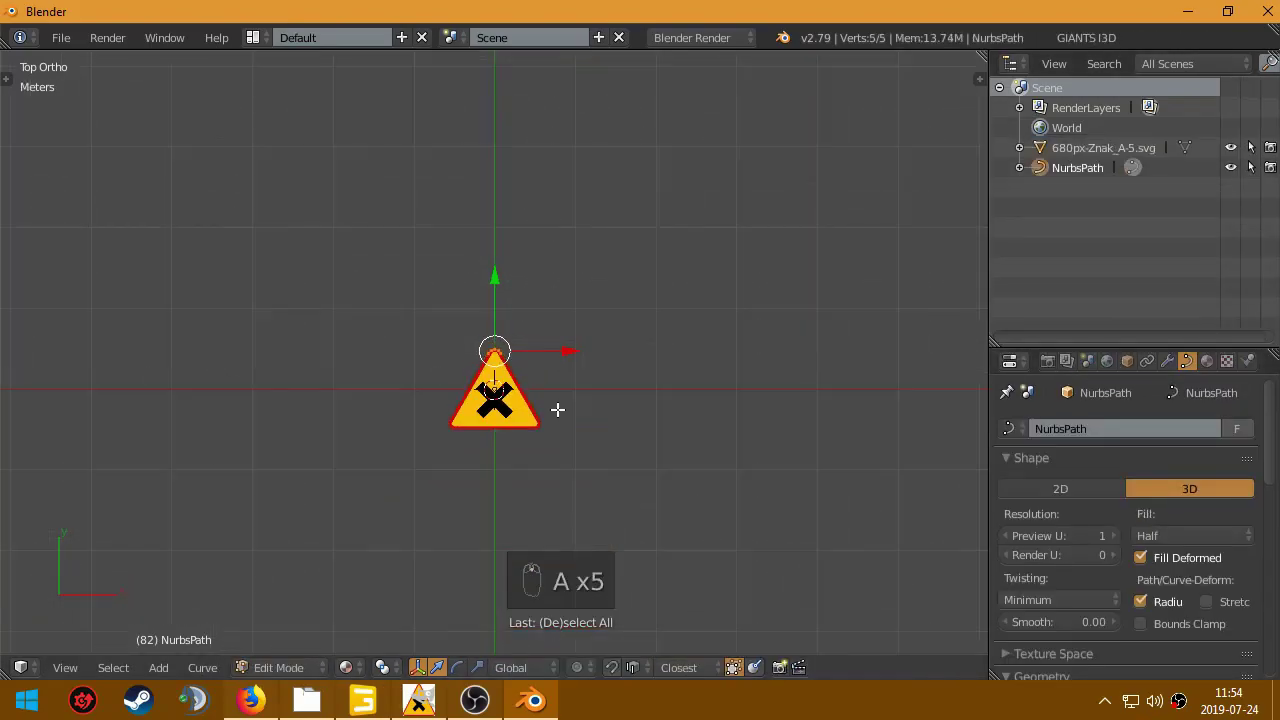
# Step: Duplicate, rotate and mirror the corner points to trace the sign's right and left corners
pyautogui.press('shift+d')
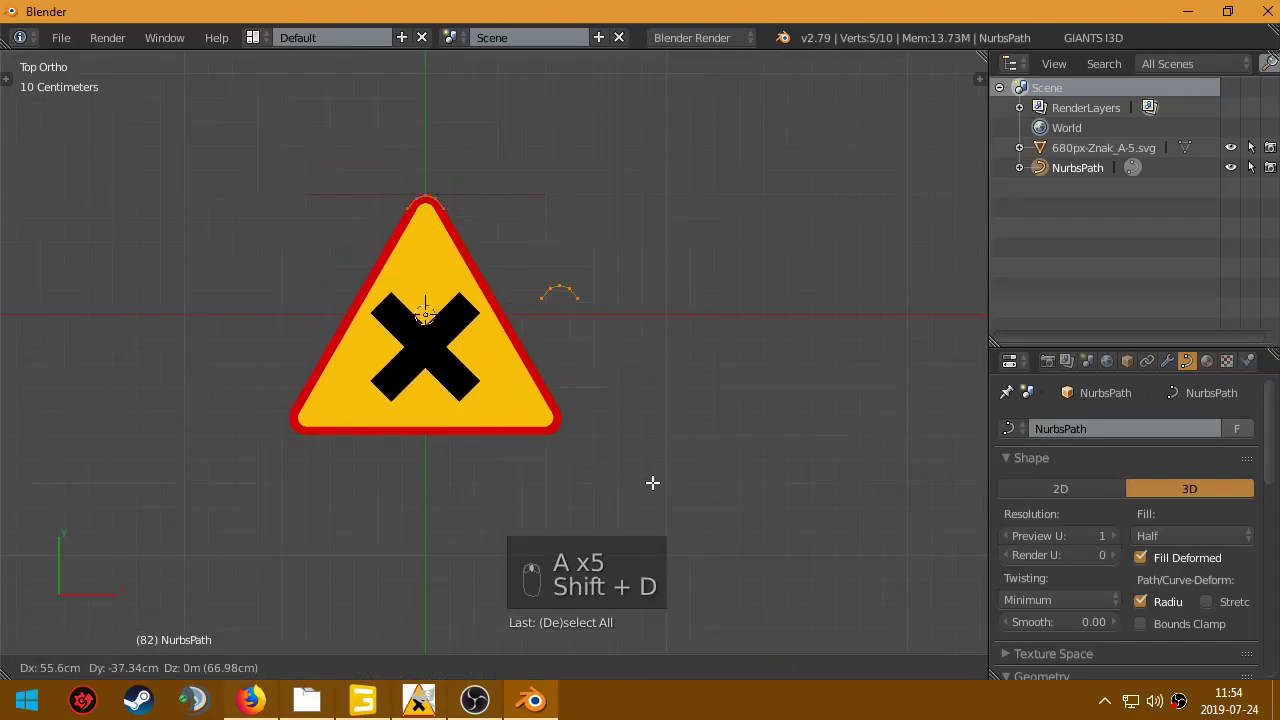
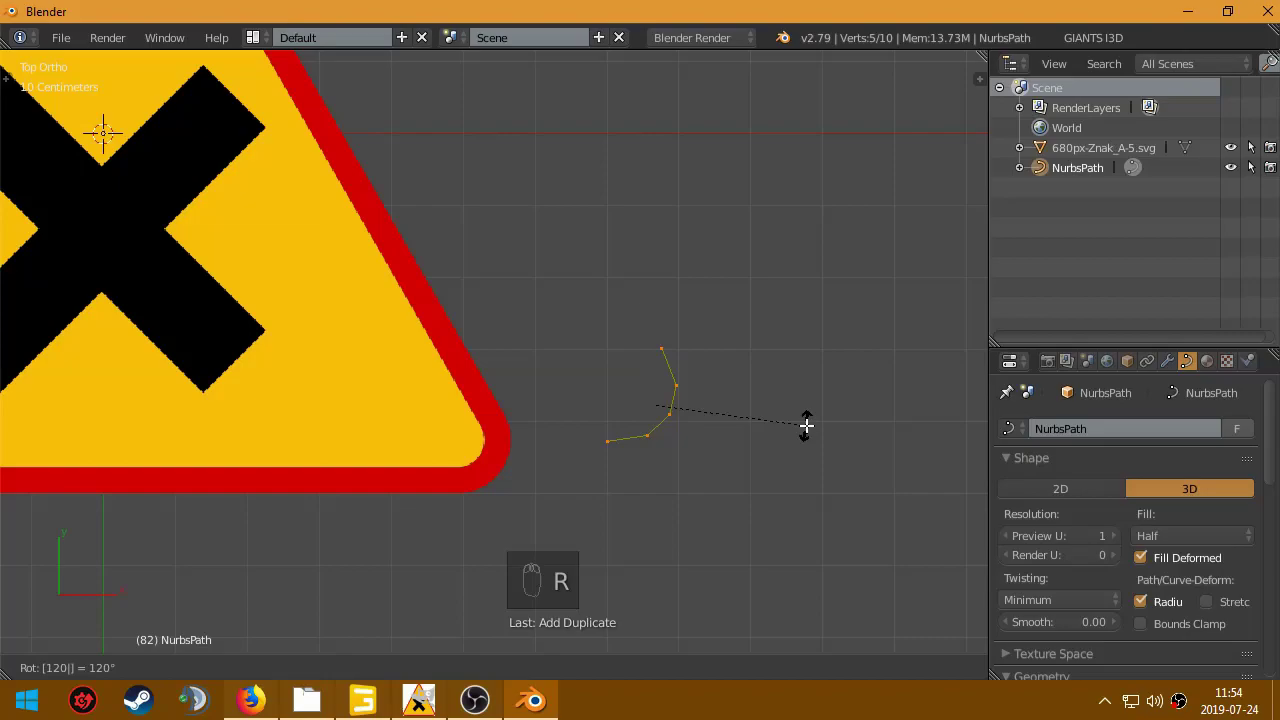
pyautogui.press('g')
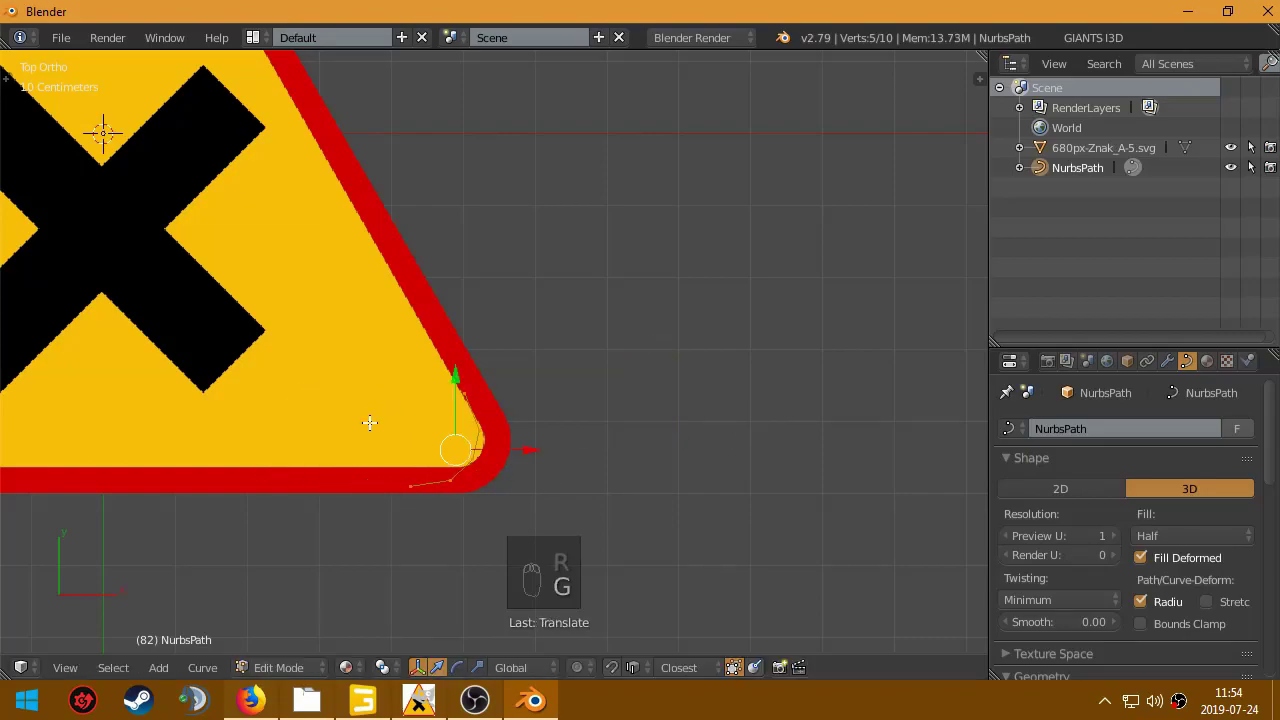
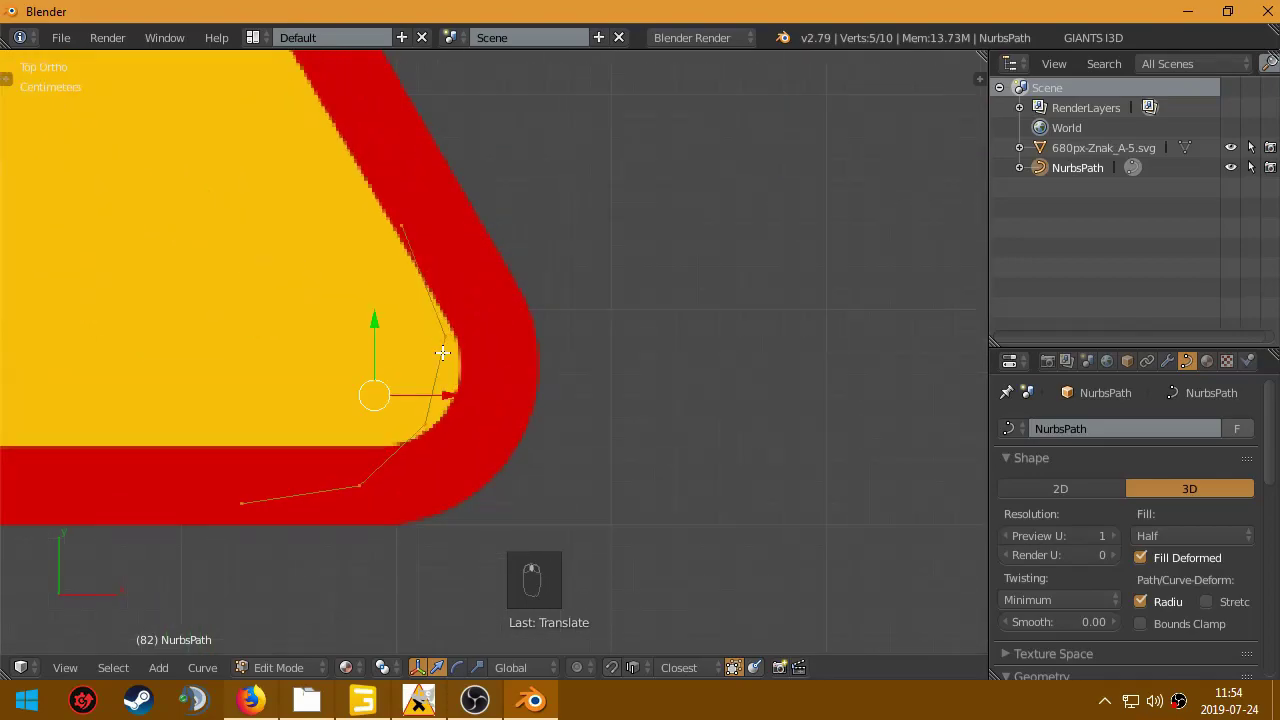
pyautogui.press('g')
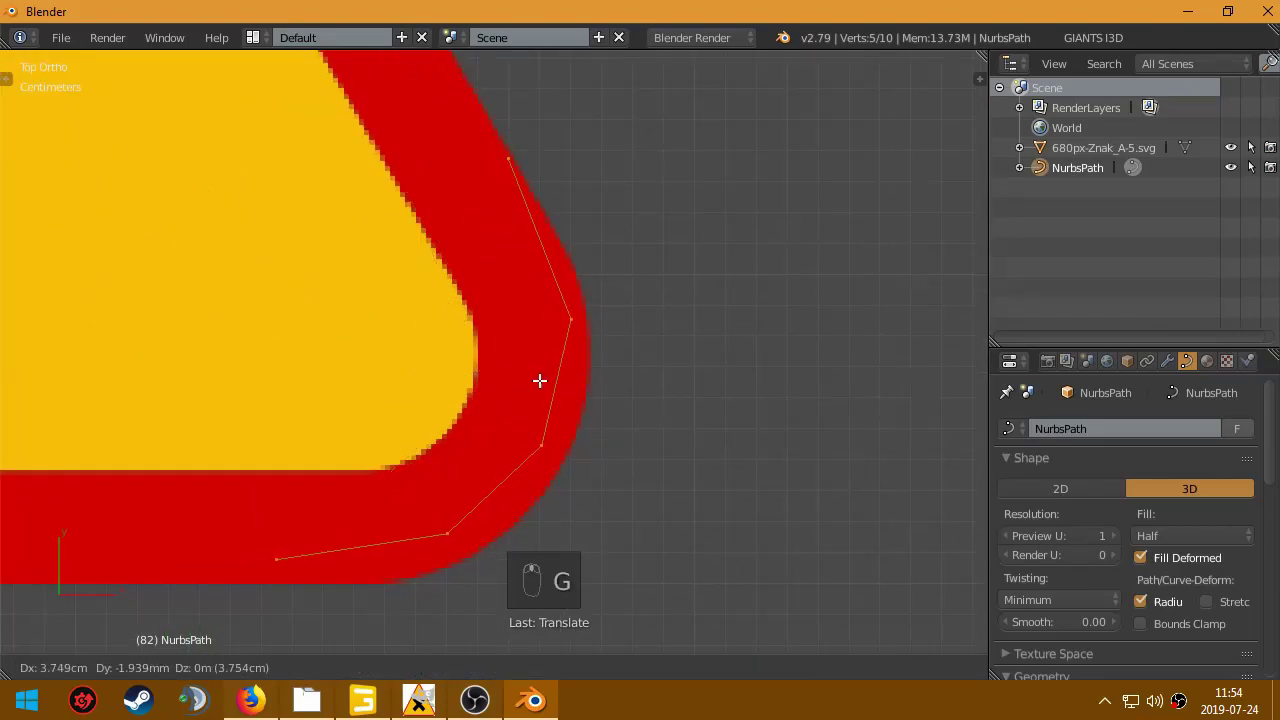
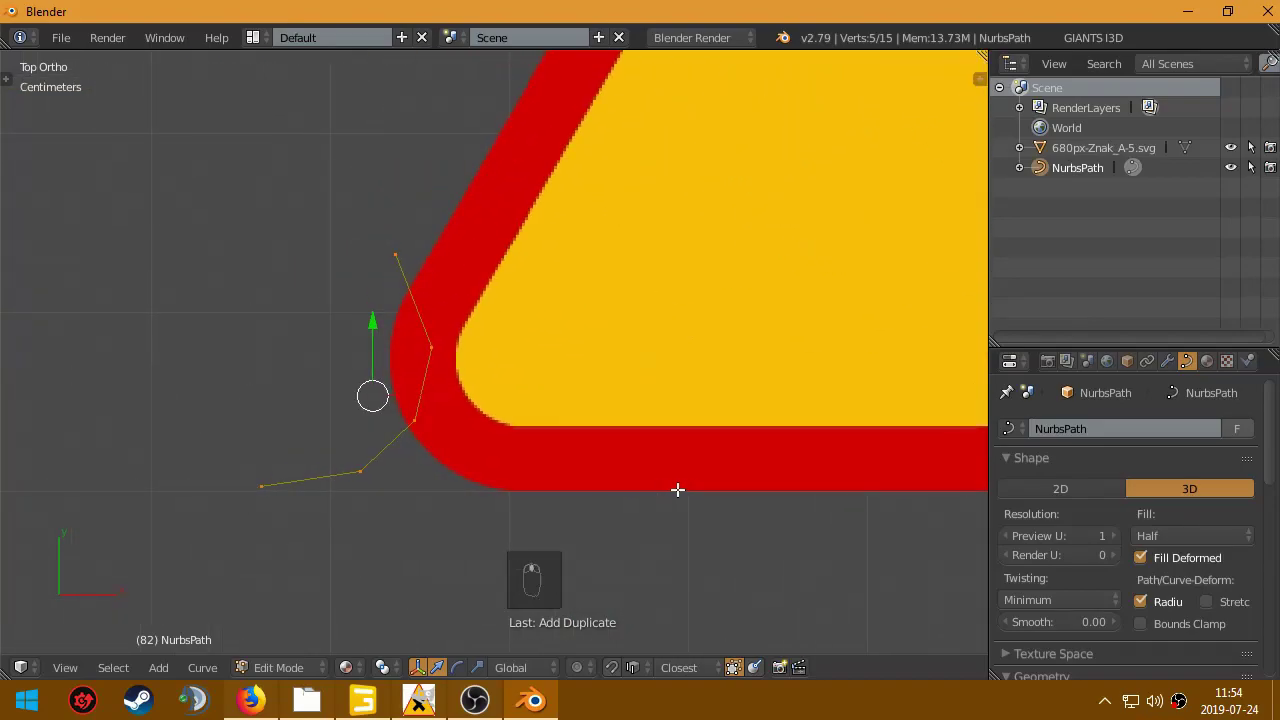
pyautogui.press('r')
pyautogui.press('ctrl+m')
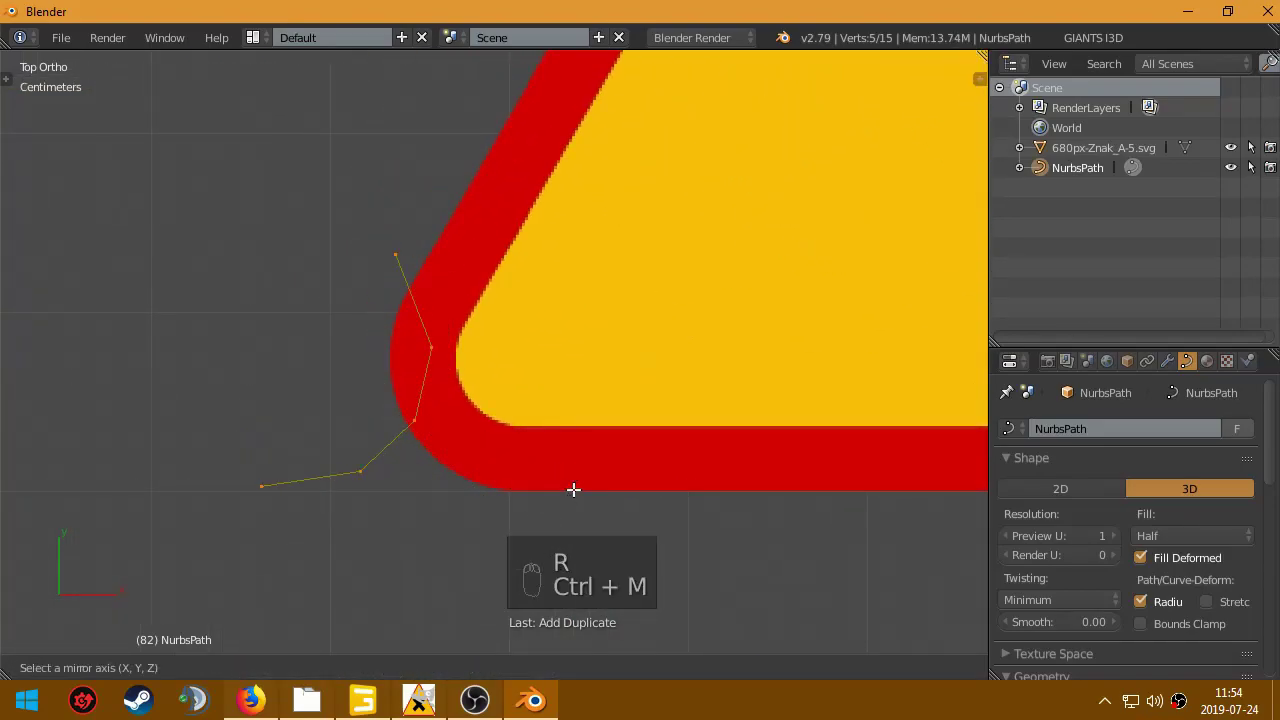
pyautogui.press('g')
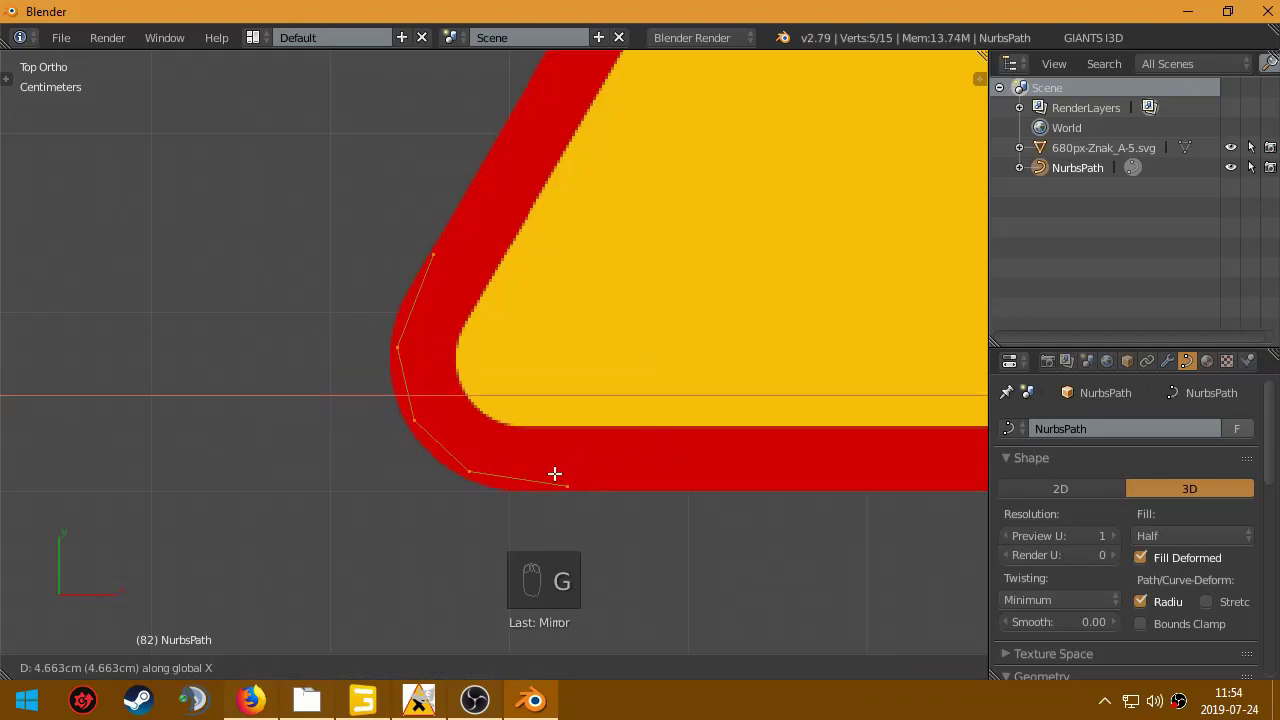
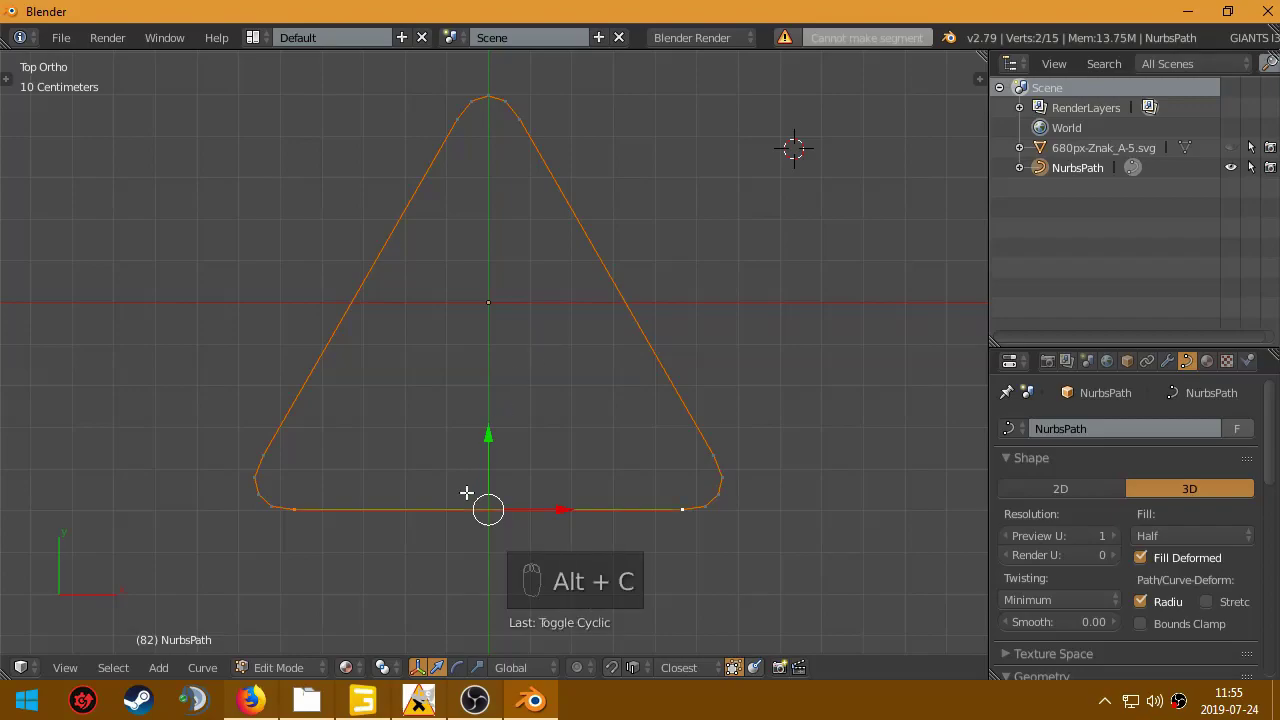
# Step: Leave point editing of the finished rounded-triangle outline curve
pyautogui.press('Tab')
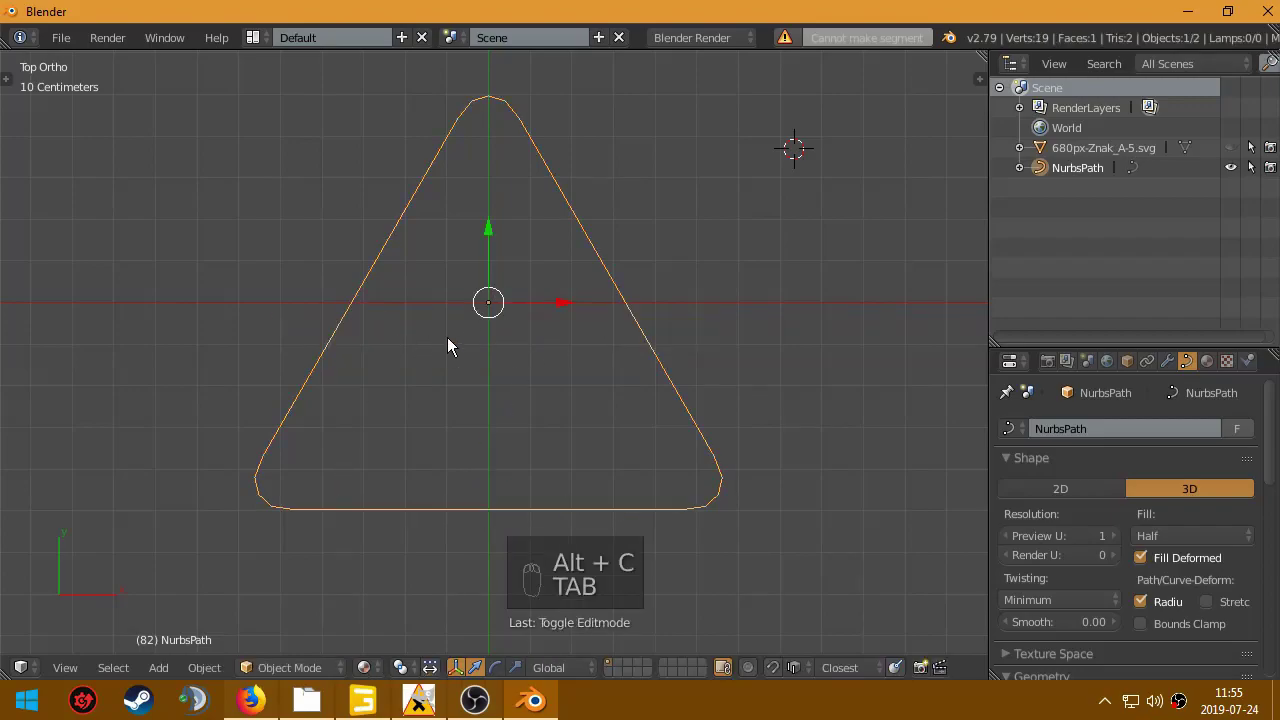
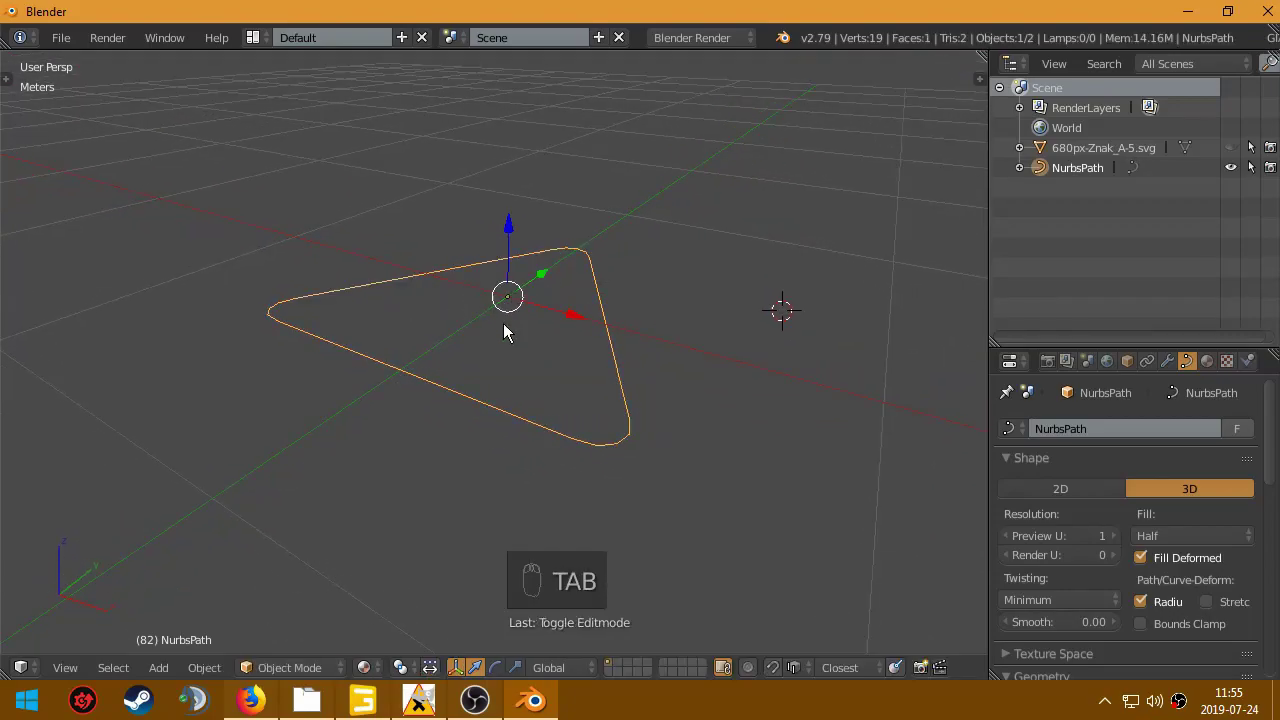
# Step: Convert the outline curve to a mesh (Alt+C) and start editing its vertices
pyautogui.press('alt+c')
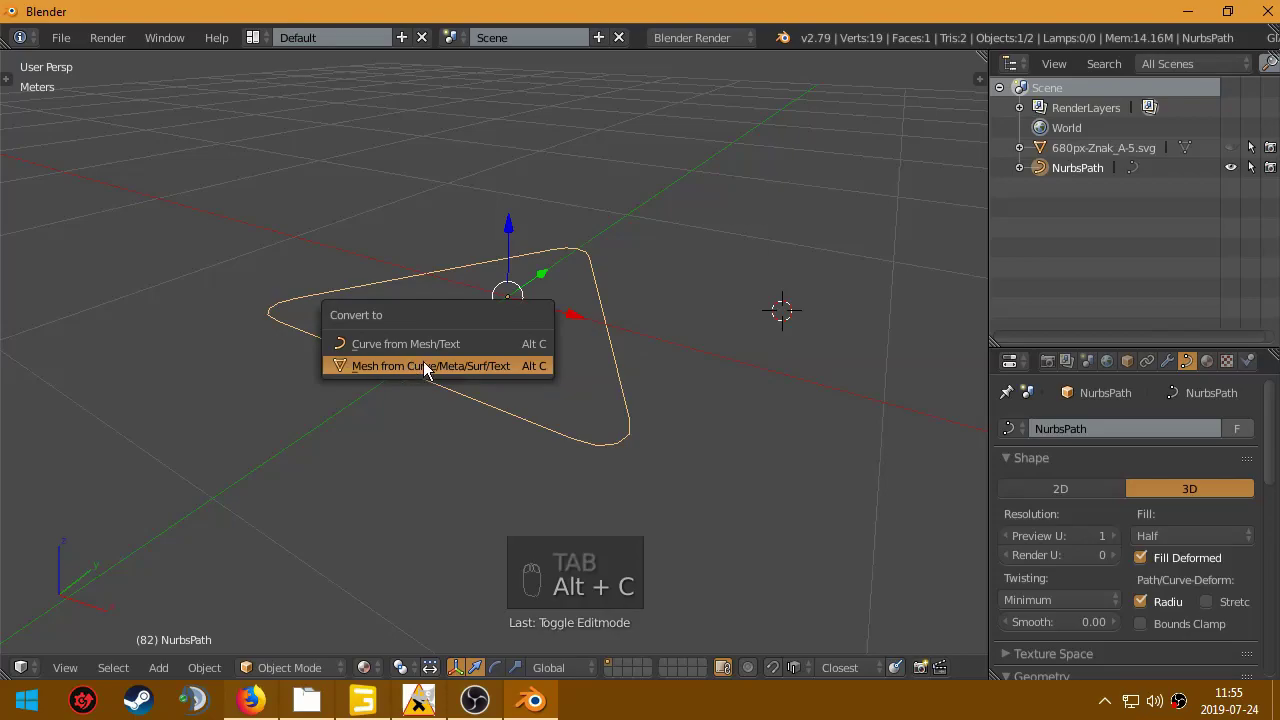
pyautogui.moveTo(475, 380); pyautogui.dragTo(384, 324)
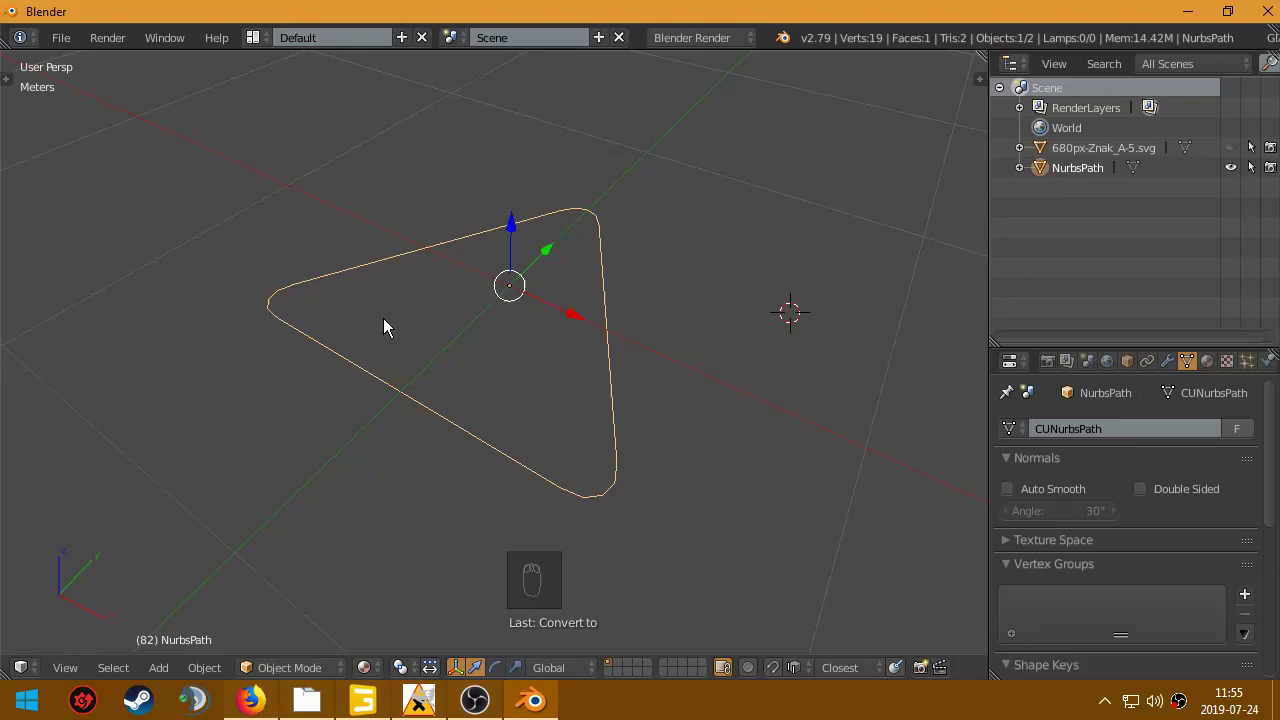
pyautogui.press('Tab')
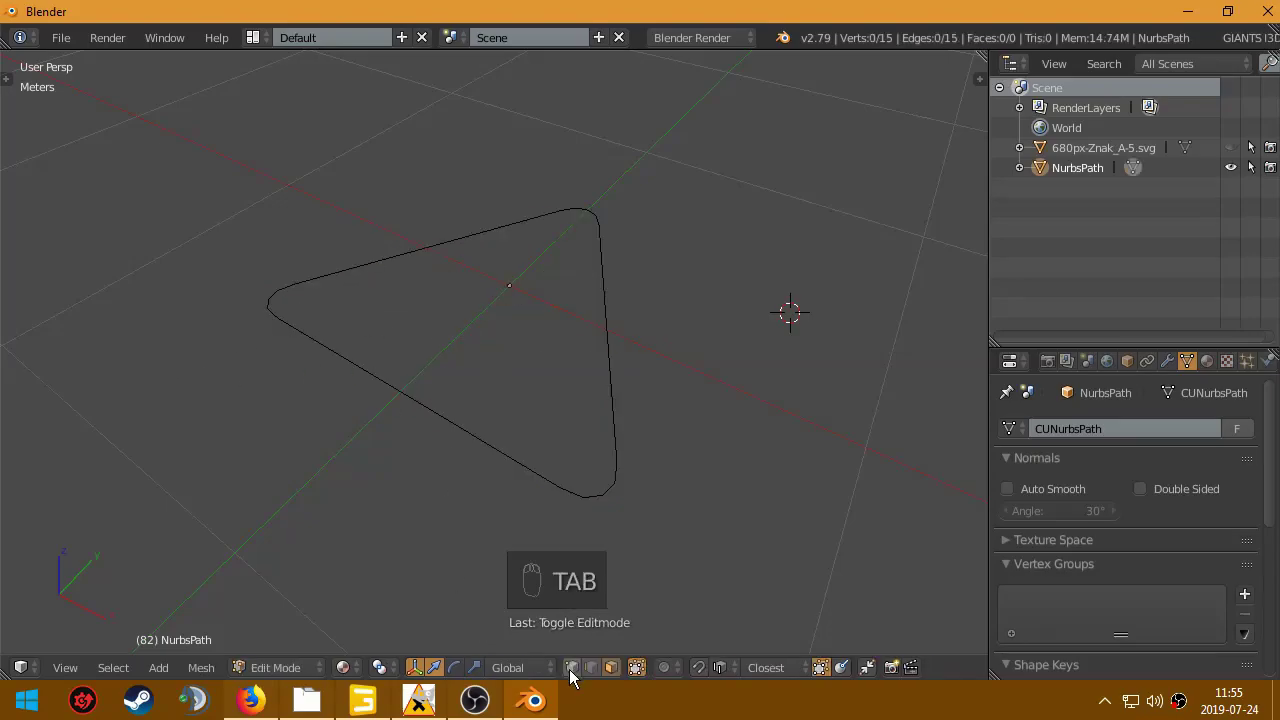
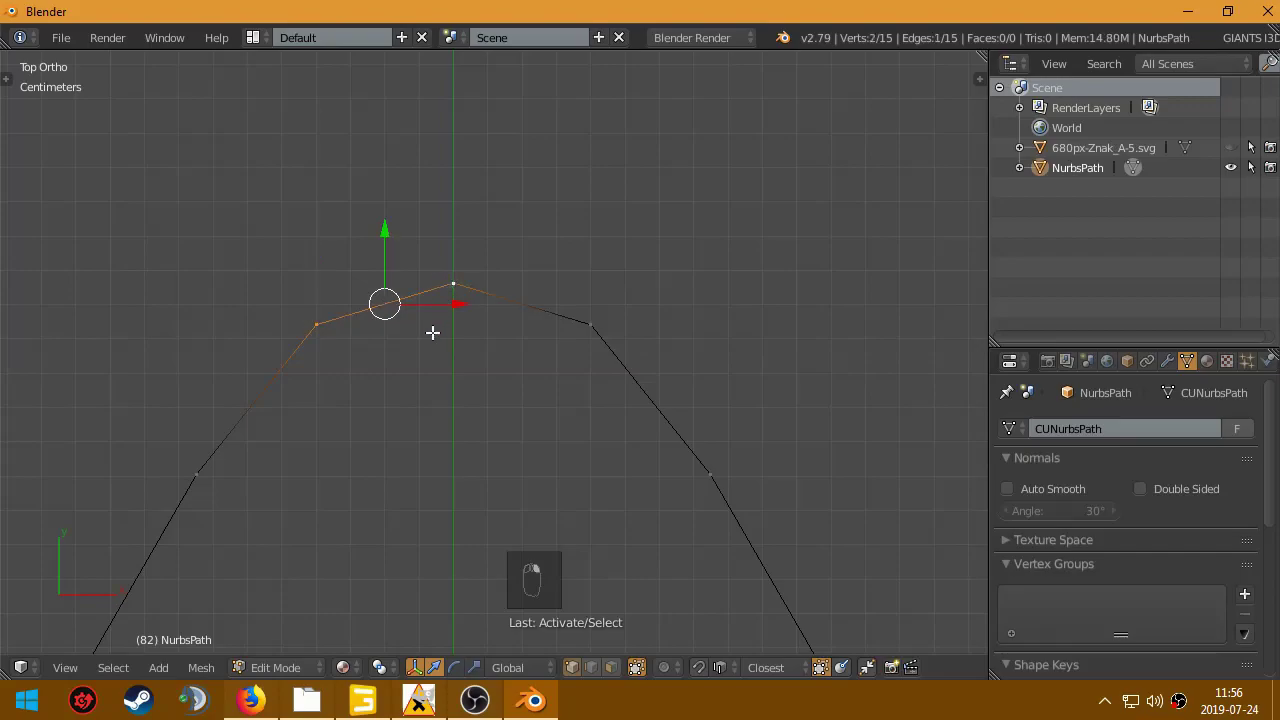
# Step: Subdivide the top-corner edges and search for the Smooth Vertex command
pyautogui.press('w')
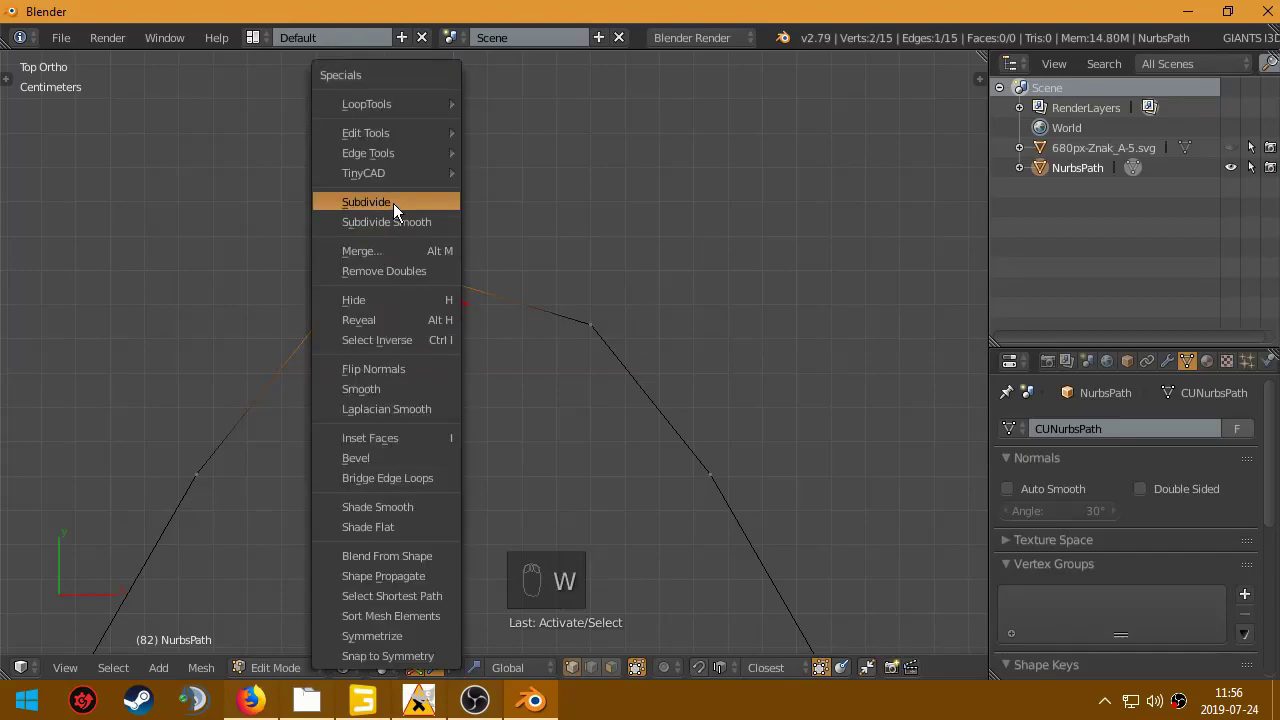
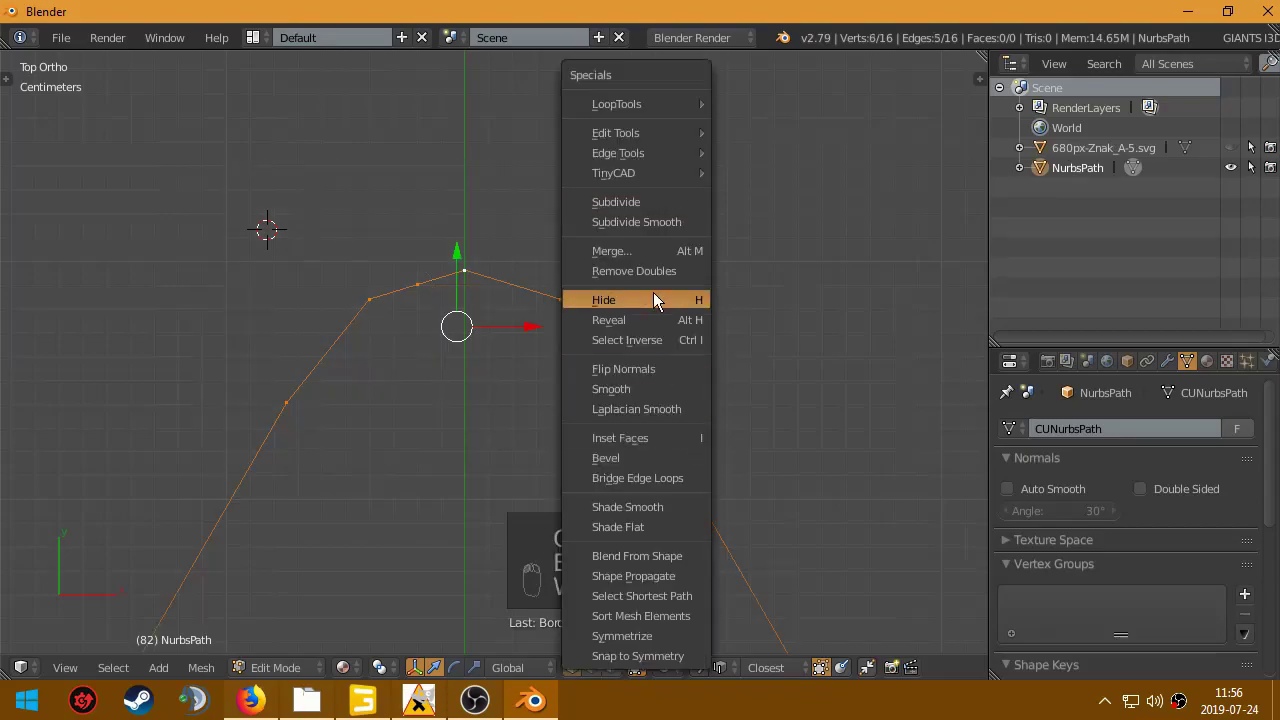
pyautogui.press('space')
pyautogui.press('o')
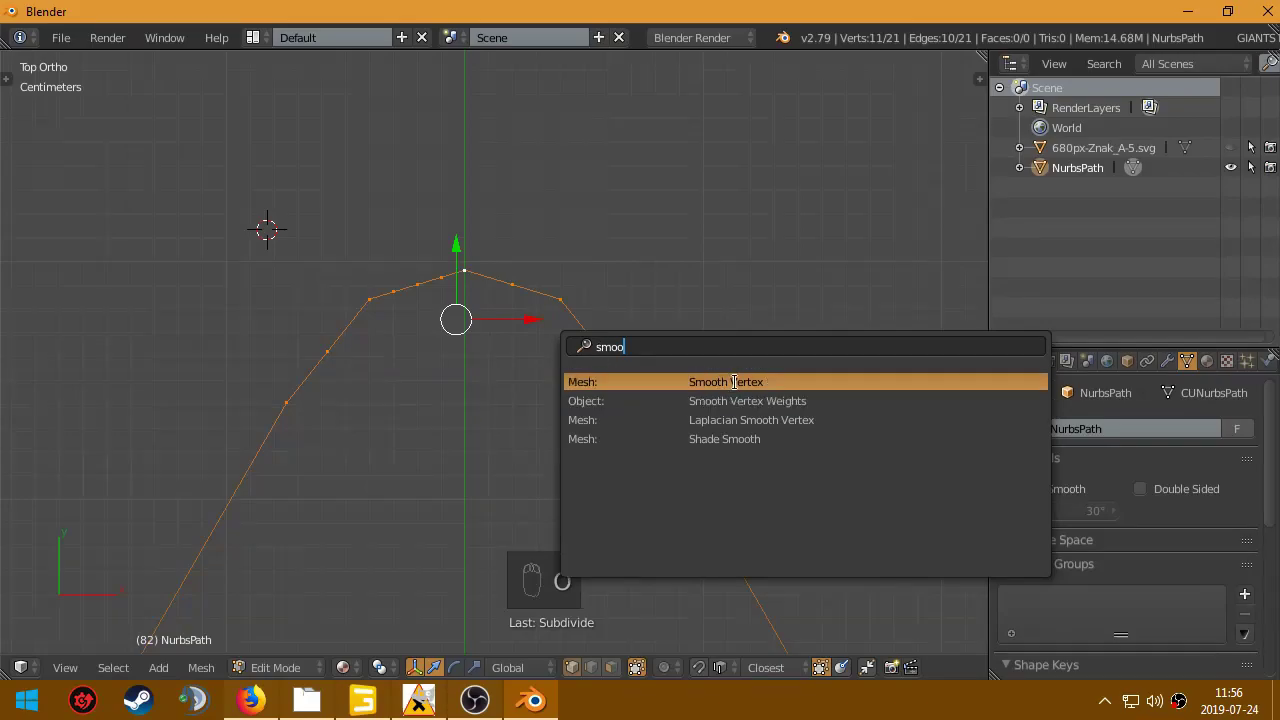
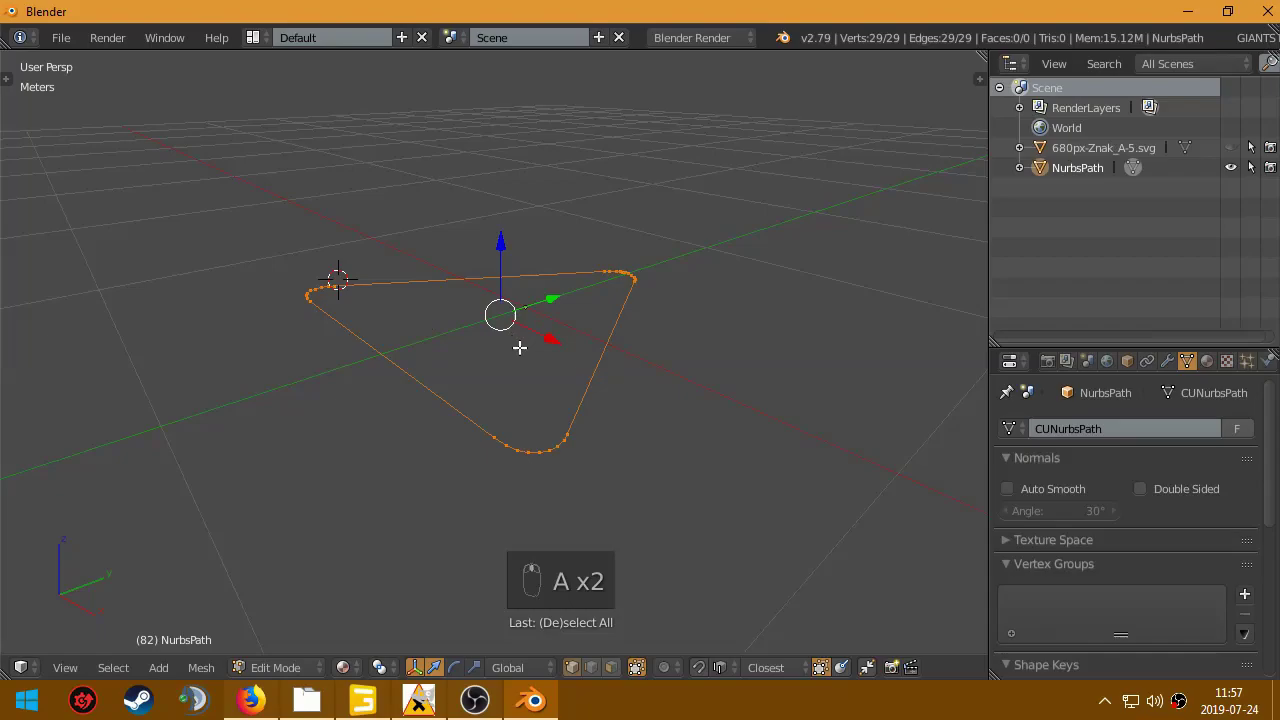
# Step: Extrude the triangular outline upward into a band of wall faces
pyautogui.press('e')
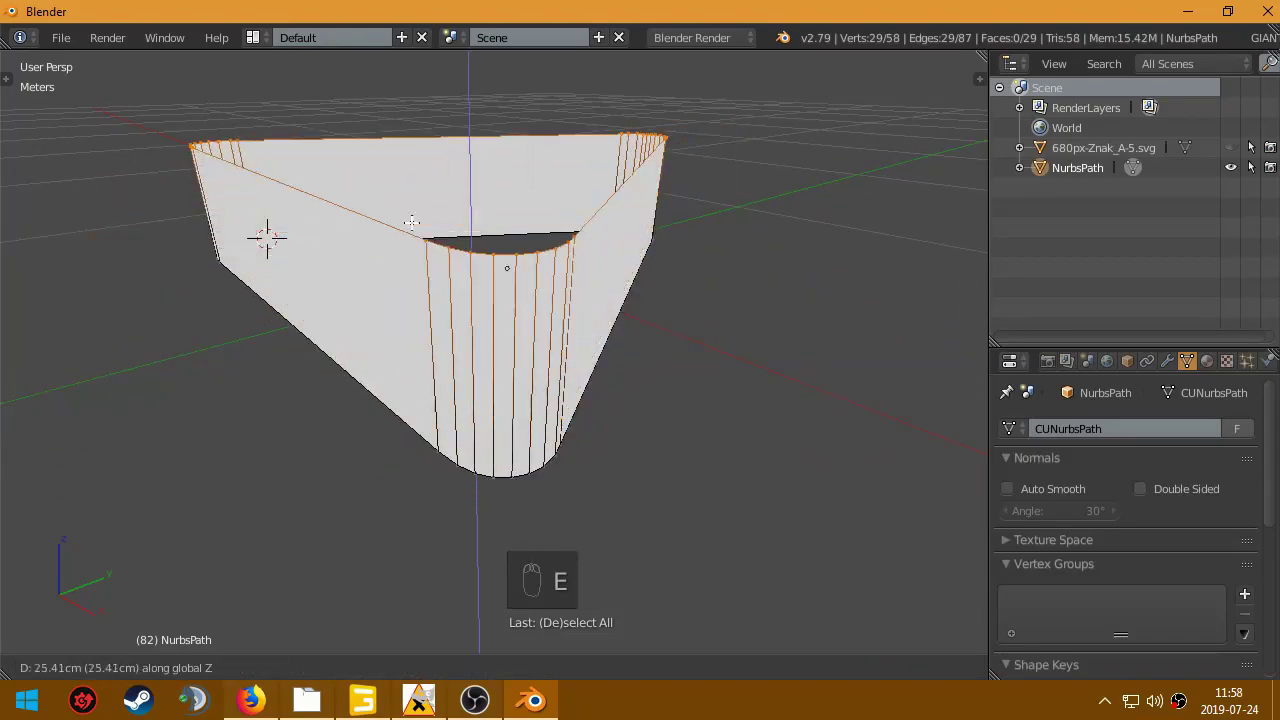
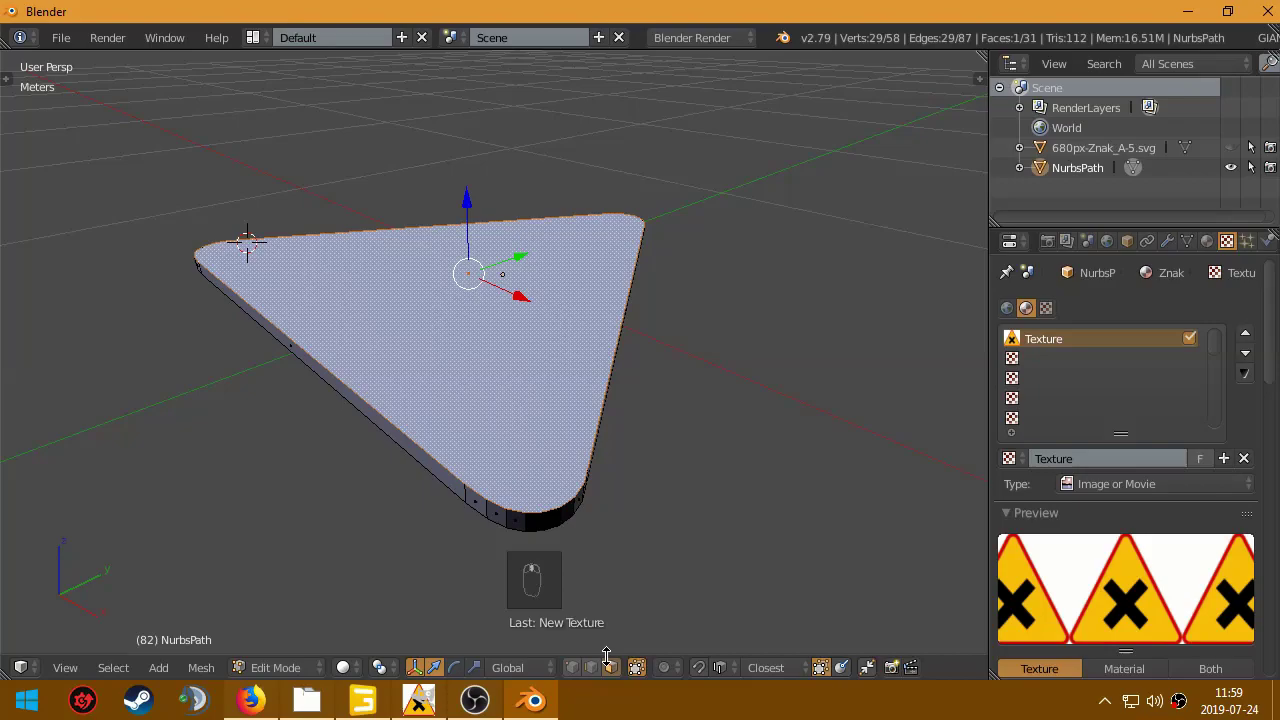
# Step: Show the plate's material settings in the Properties editor
pyautogui.click(1214, 249)
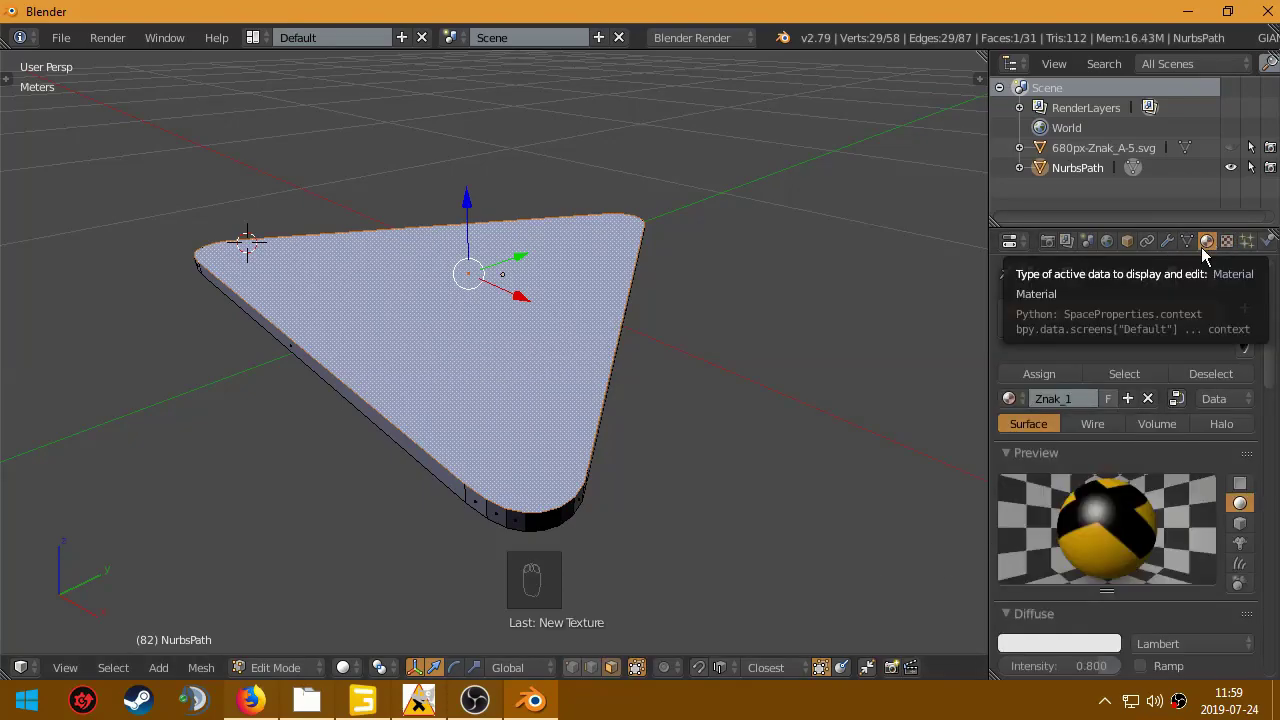
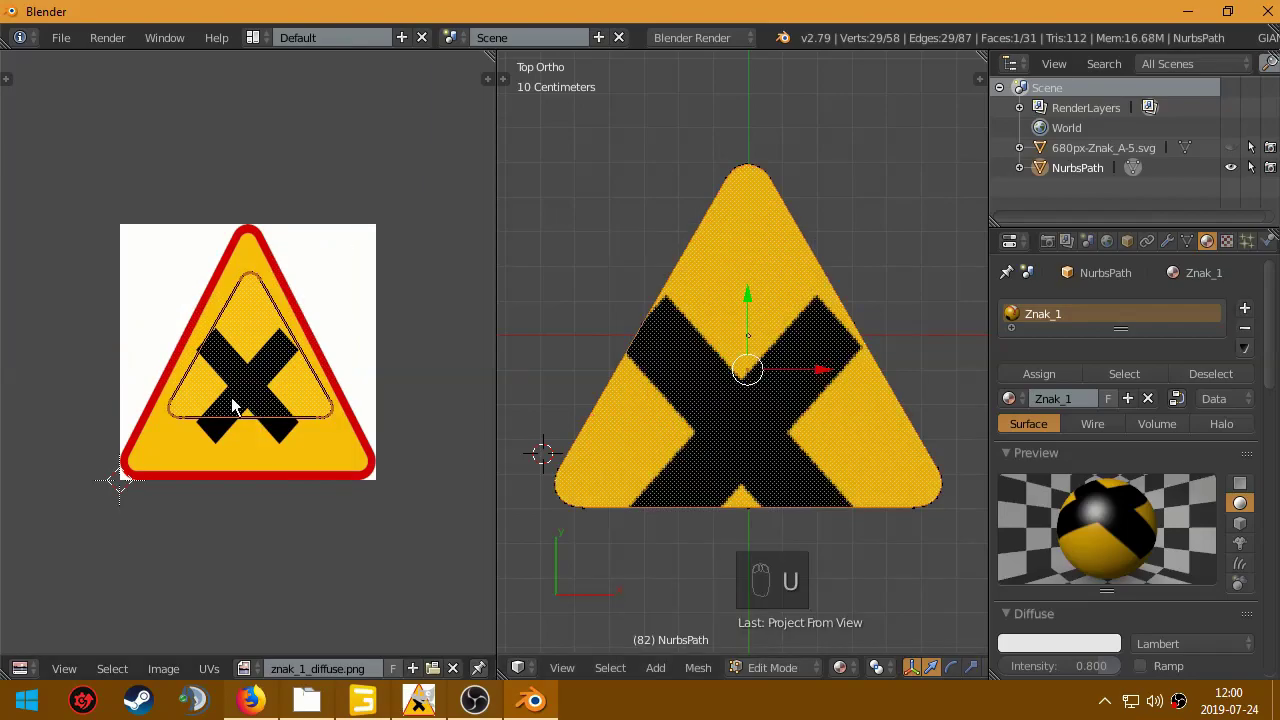
# Step: Select the whole sign outline and zoom the reference image in on its red border
pyautogui.press('s')
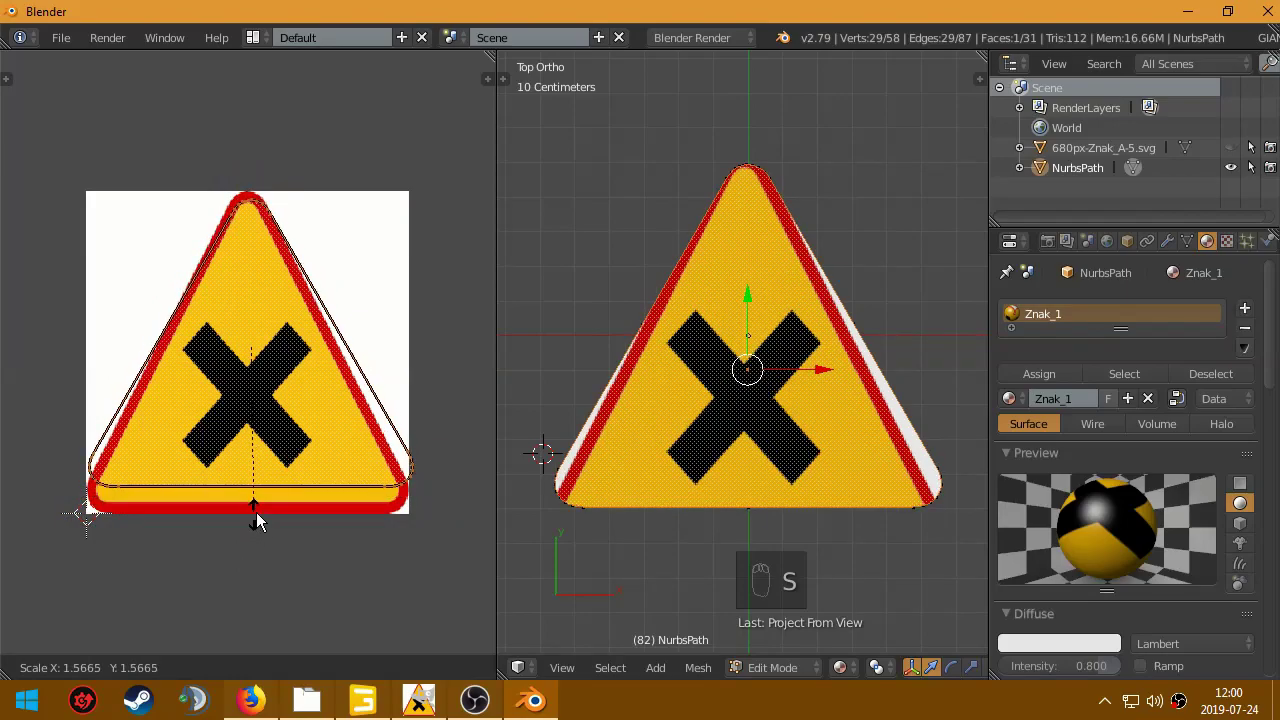
pyautogui.press('s')
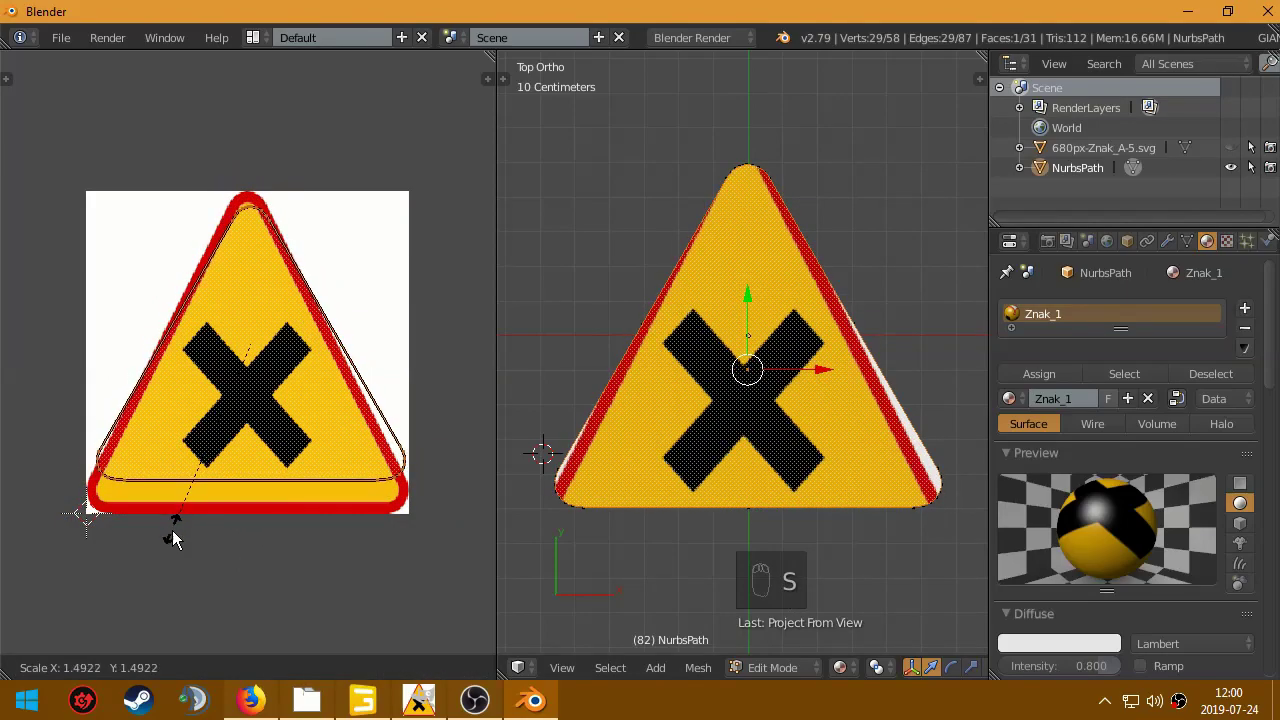
pyautogui.moveTo(166, 527); pyautogui.dragTo(259, 385)
pyautogui.press('g')
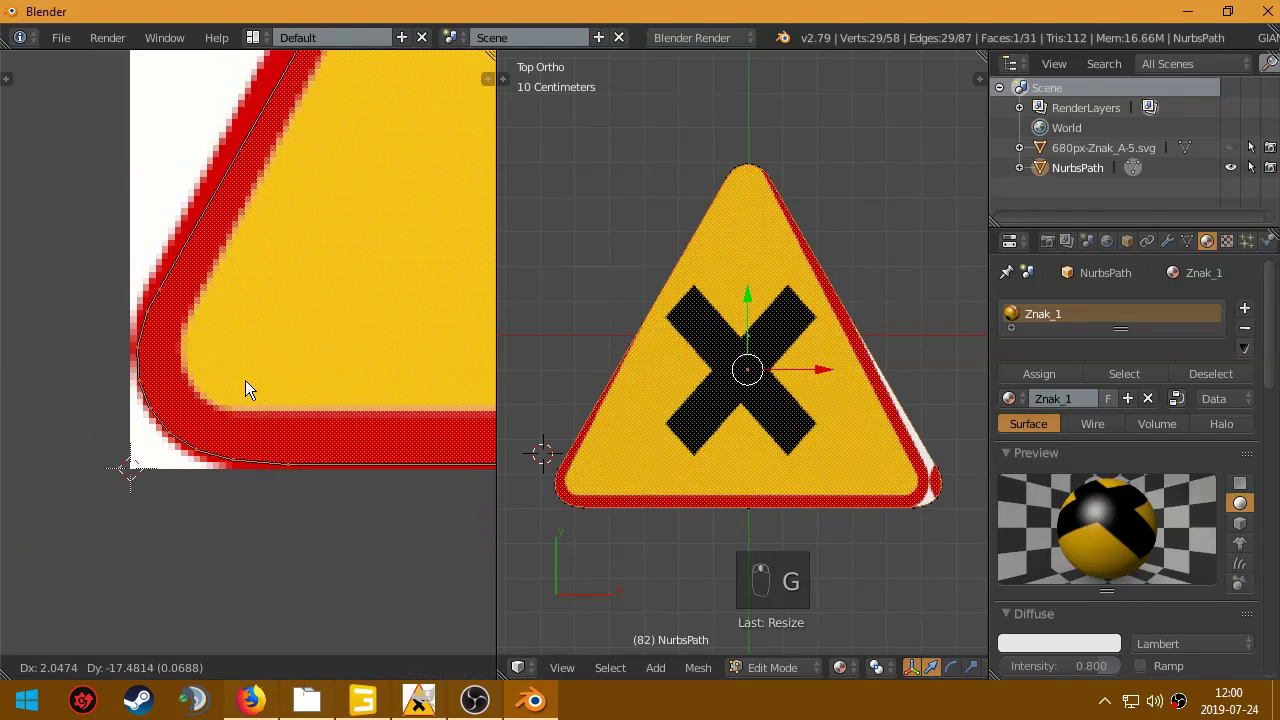
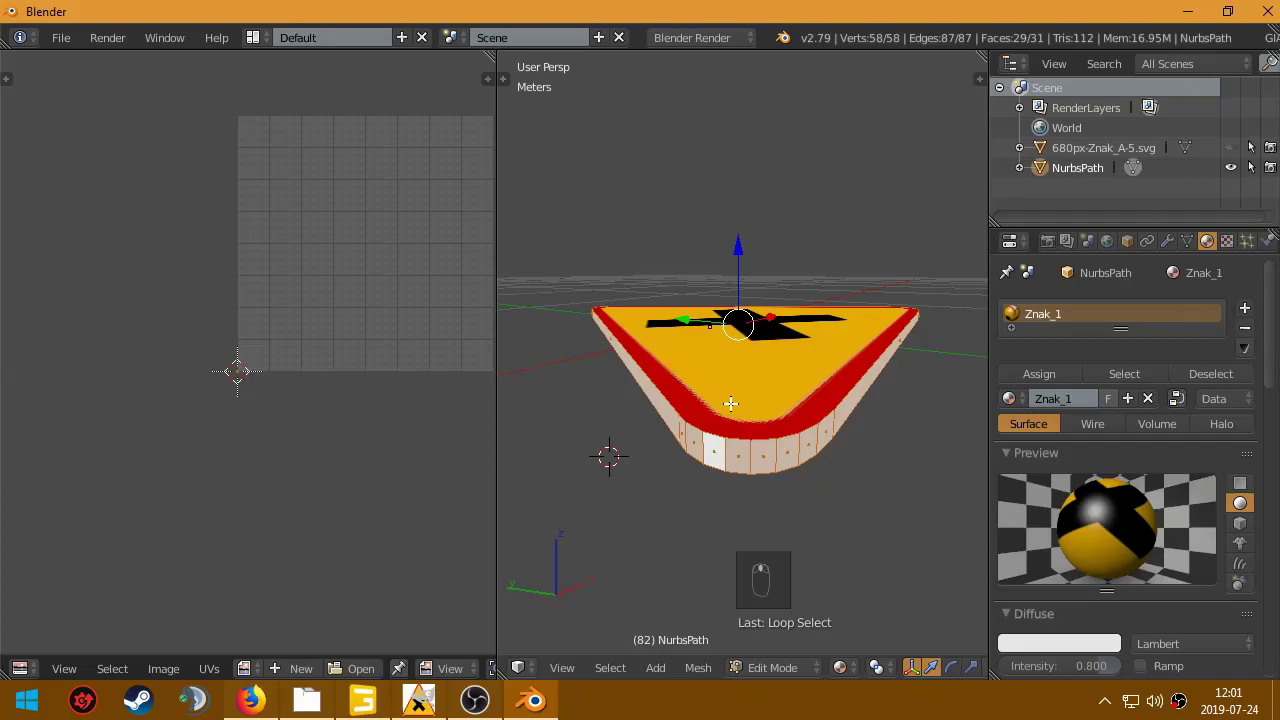
# Step: Extrude the sign outline into a solid plate and leave vertex editing to inspect its red border edge
pyautogui.press('y')
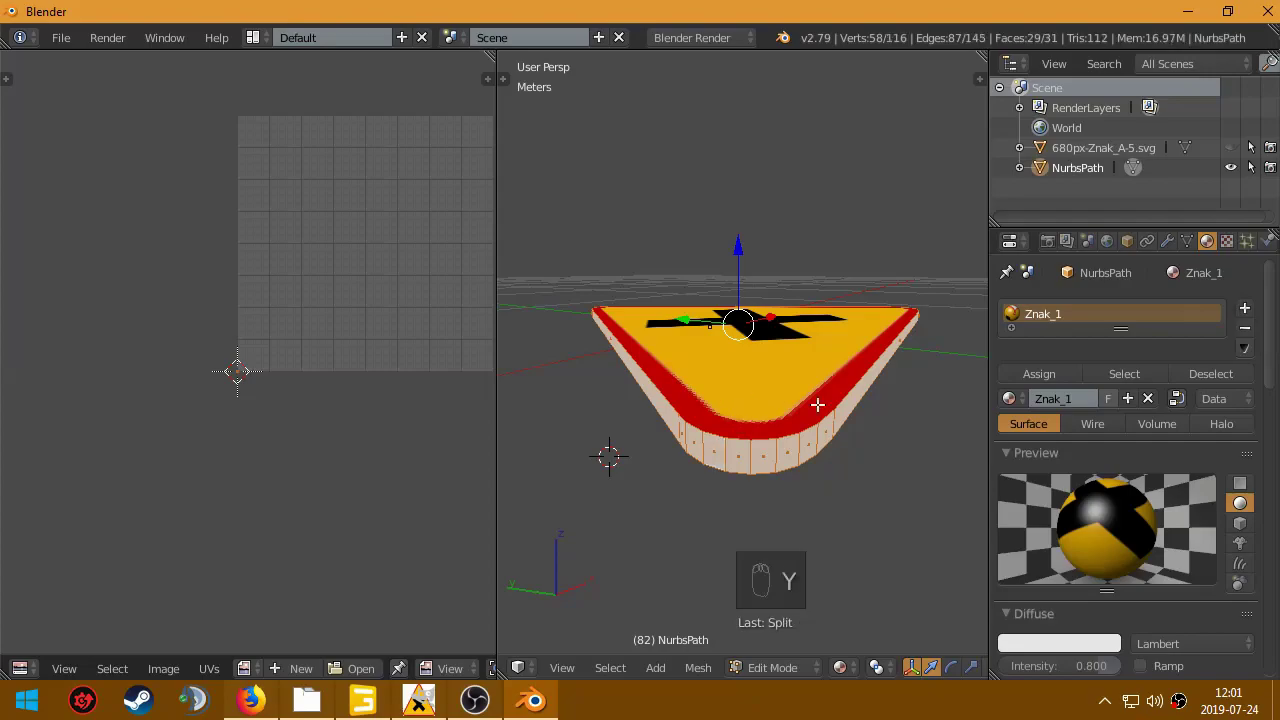
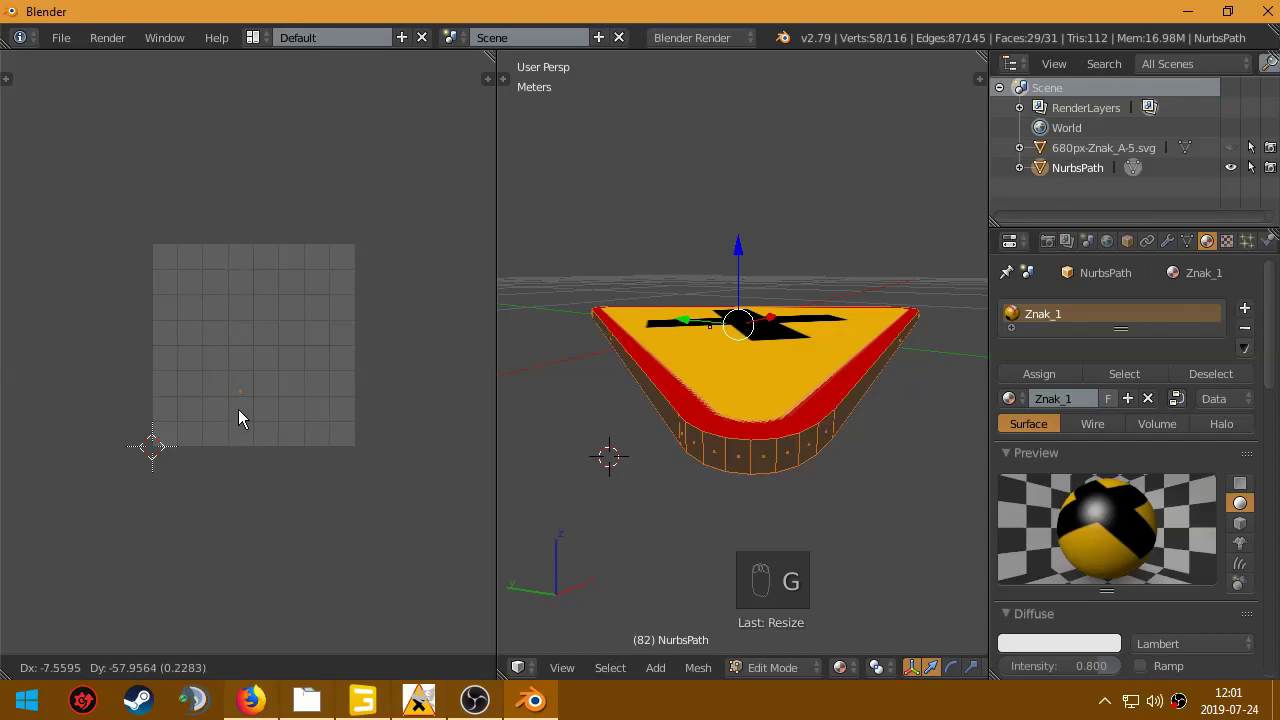
pyautogui.moveTo(249, 670); pyautogui.dragTo(178, 390)
pyautogui.press('g')
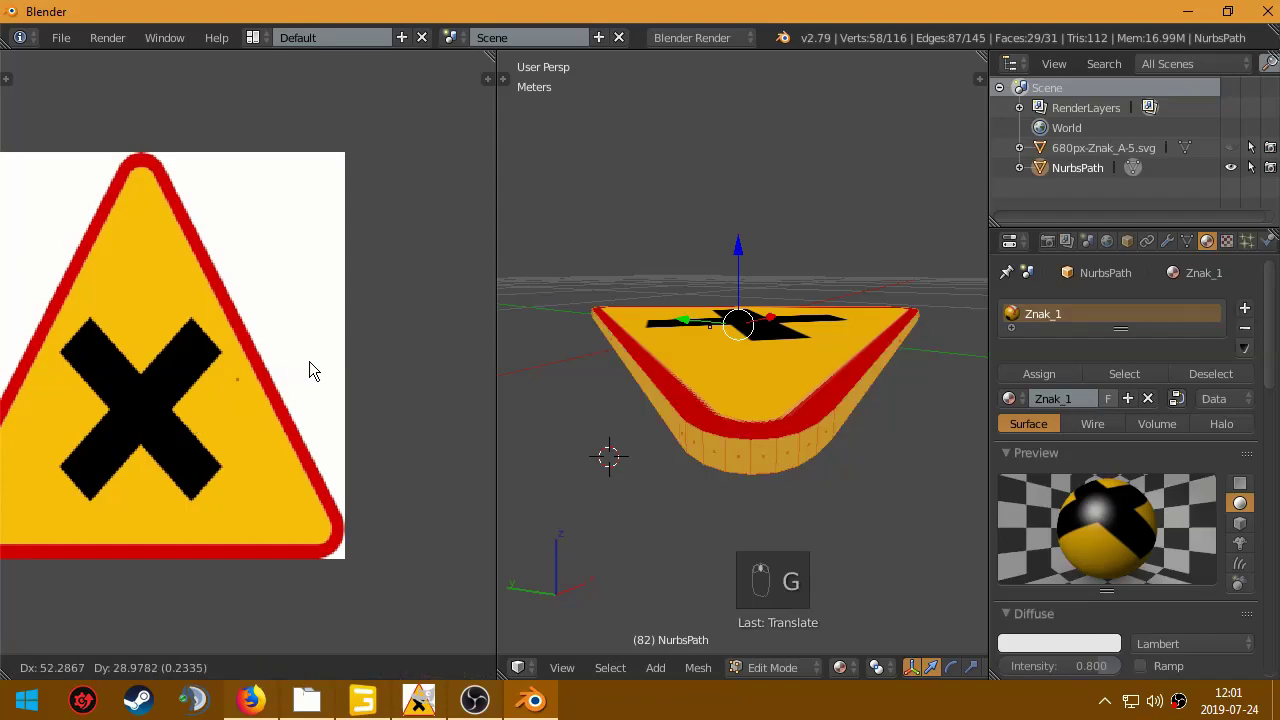
pyautogui.click(334, 358)
pyautogui.press('g')
pyautogui.press('Tab')
pyautogui.moveTo(741, 415); pyautogui.dragTo(732, 429)
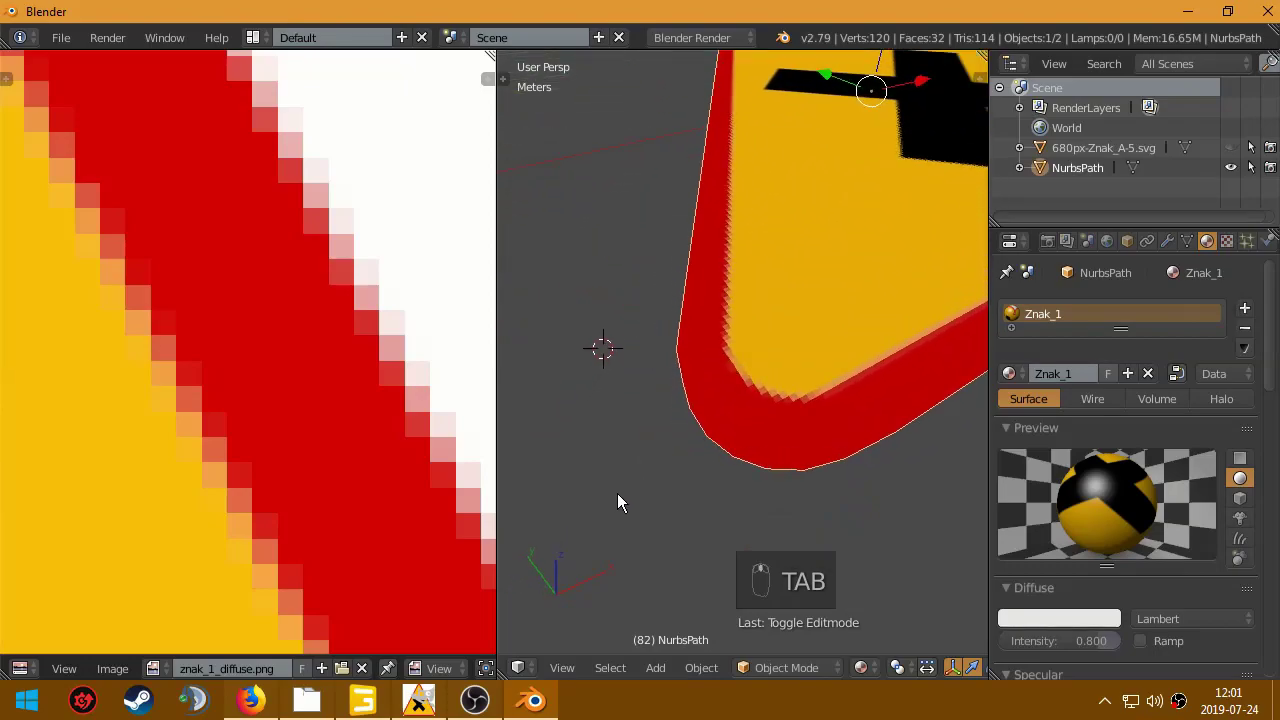
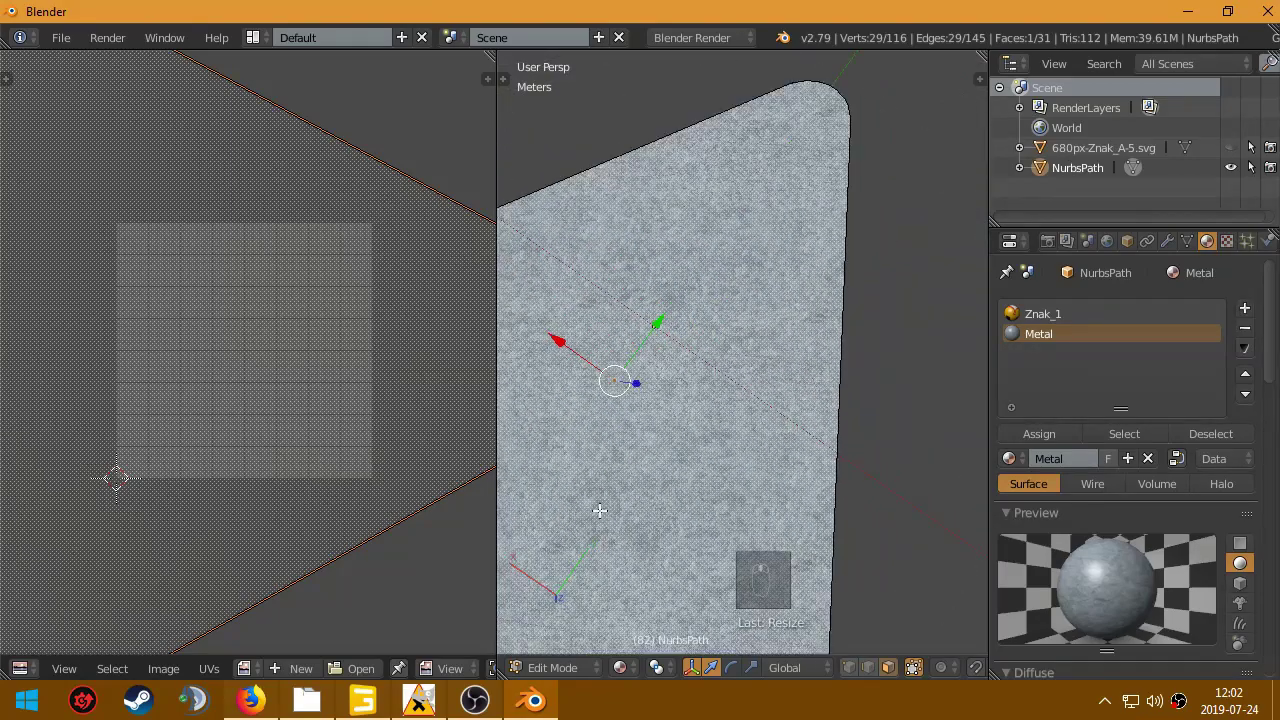
# Step: Assign the Metal material to the back face and leave editing to see the textured back
pyautogui.press('s')
pyautogui.press('s')
pyautogui.press('g')
pyautogui.press('s')
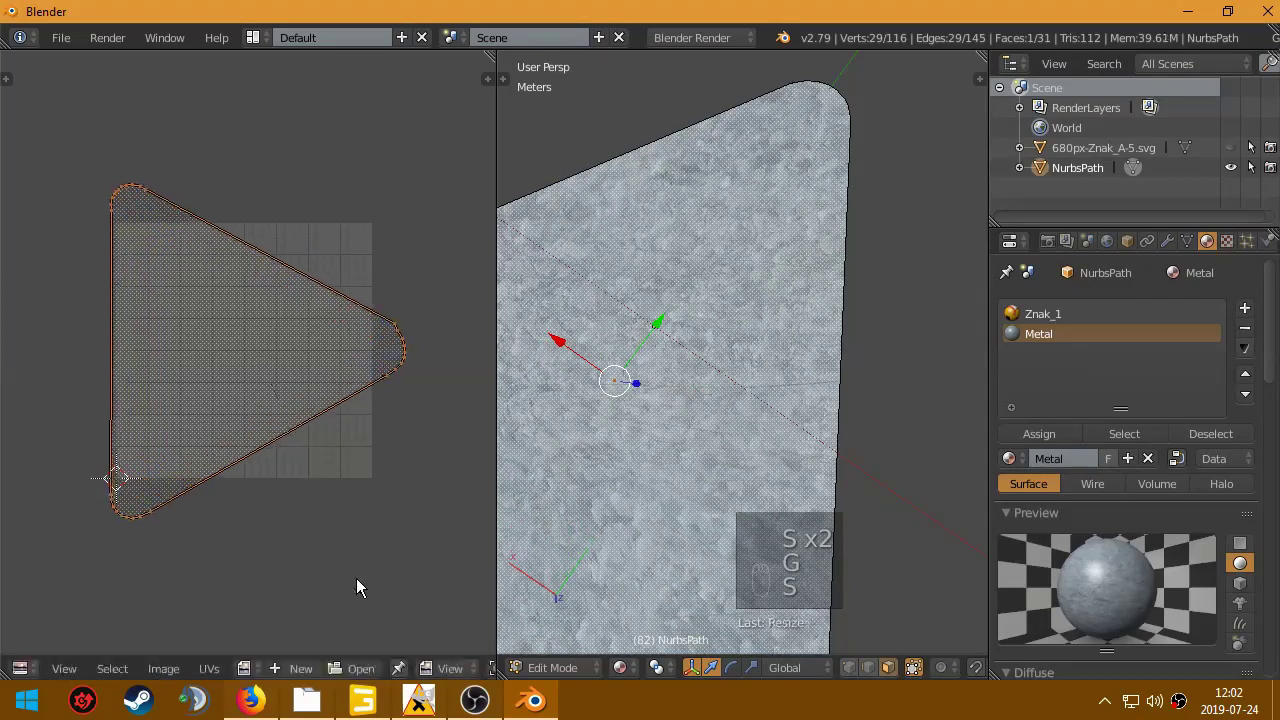
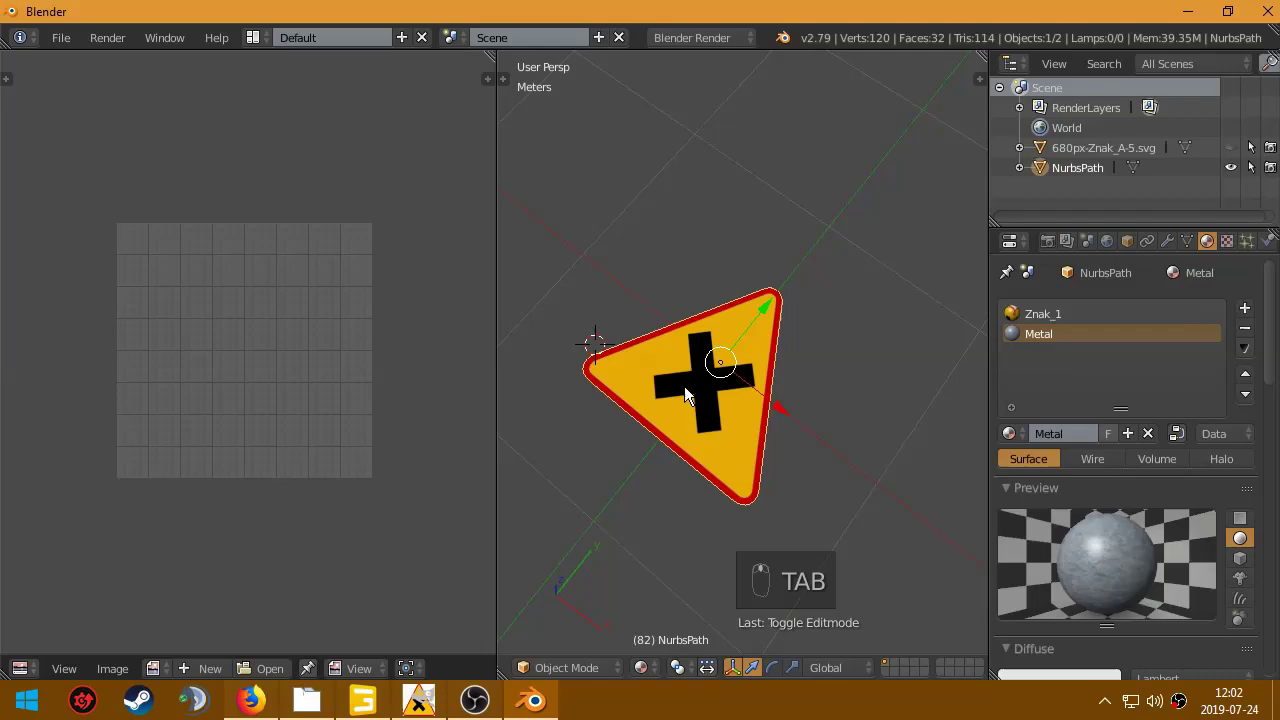
# Step: Rotate the sign 90 degrees about X so it stands upright
pyautogui.moveTo(688, 372); pyautogui.dragTo(904, 335)
pyautogui.press('r')
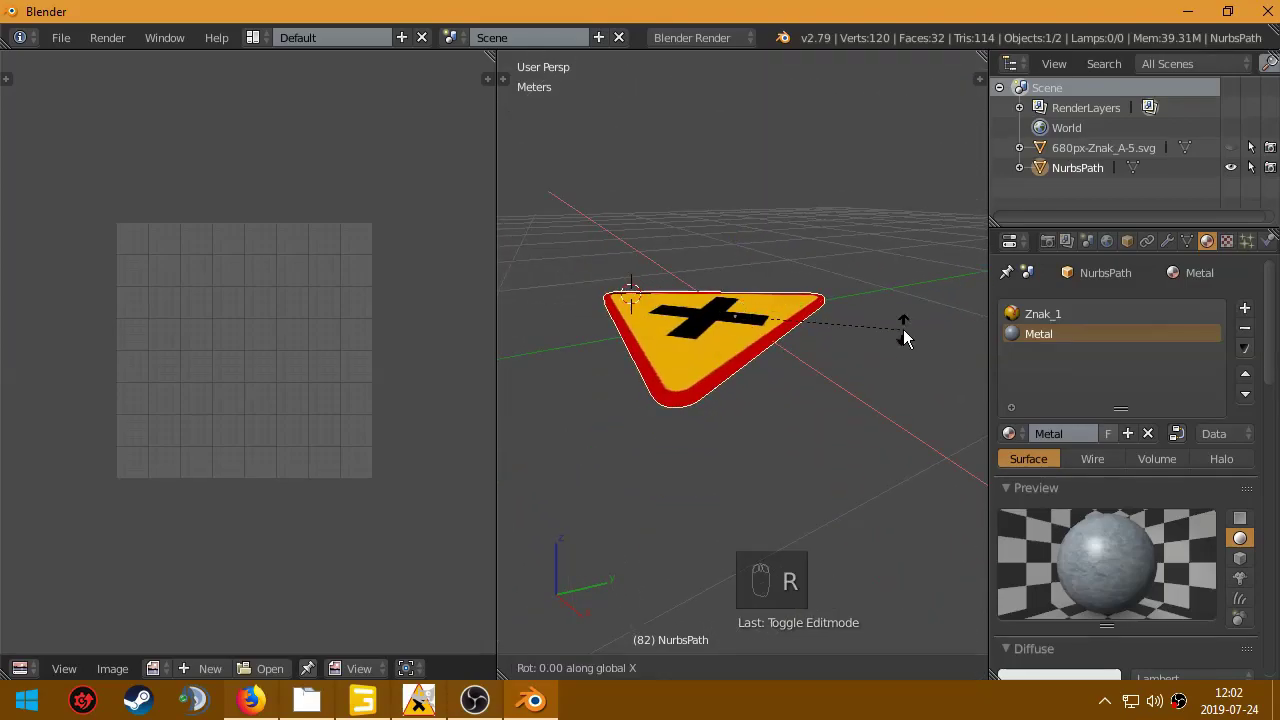
pyautogui.press('Tab')
pyautogui.press('r')
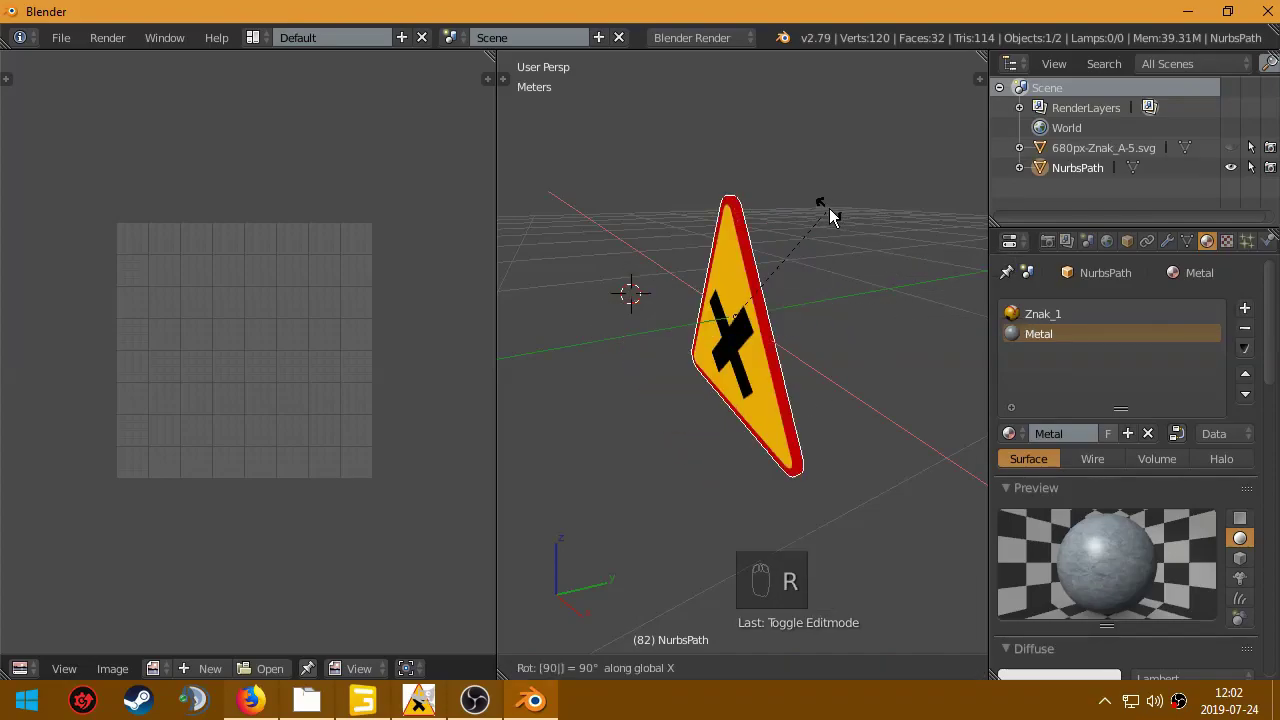
# Step: Orbit around the upright sign to check its yellow face and metal back
pyautogui.moveTo(582, 389); pyautogui.dragTo(764, 317)
pyautogui.moveTo(764, 317); pyautogui.dragTo(726, 303)
pyautogui.moveTo(726, 303); pyautogui.dragTo(985, 332)
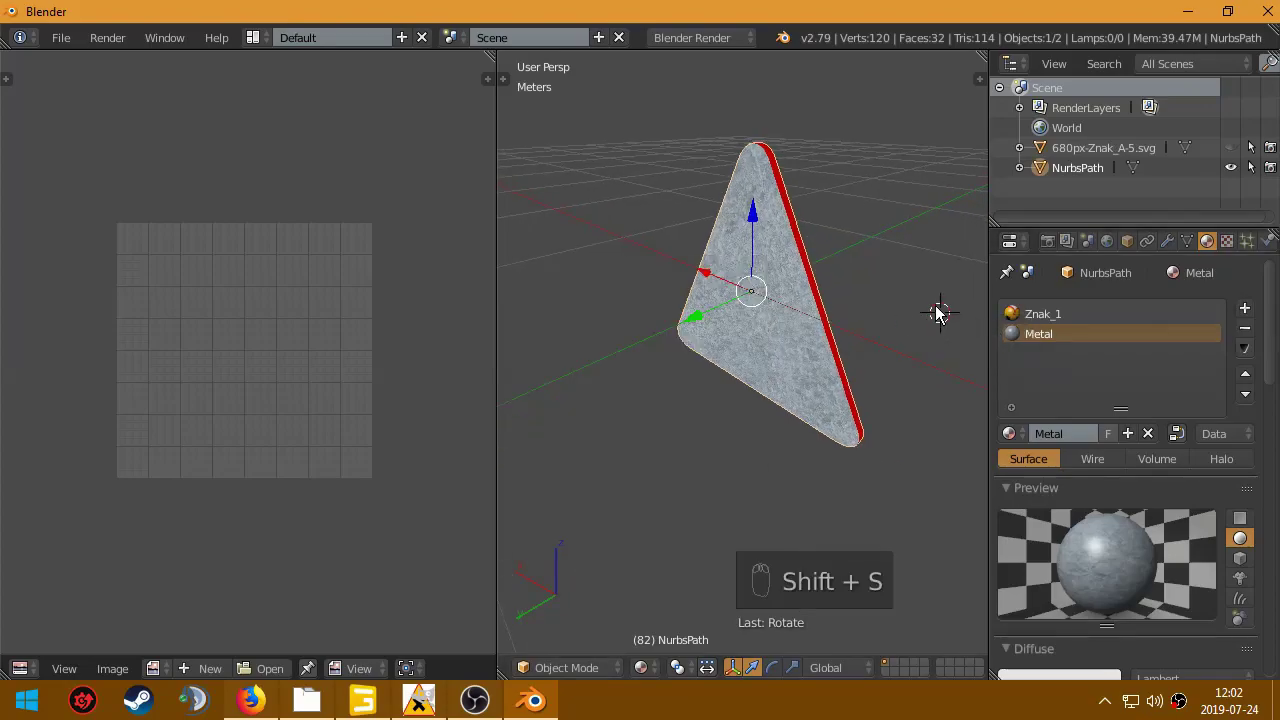
pyautogui.moveTo(899, 366); pyautogui.dragTo(667, 493)
pyautogui.moveTo(928, 464); pyautogui.dragTo(667, 493)
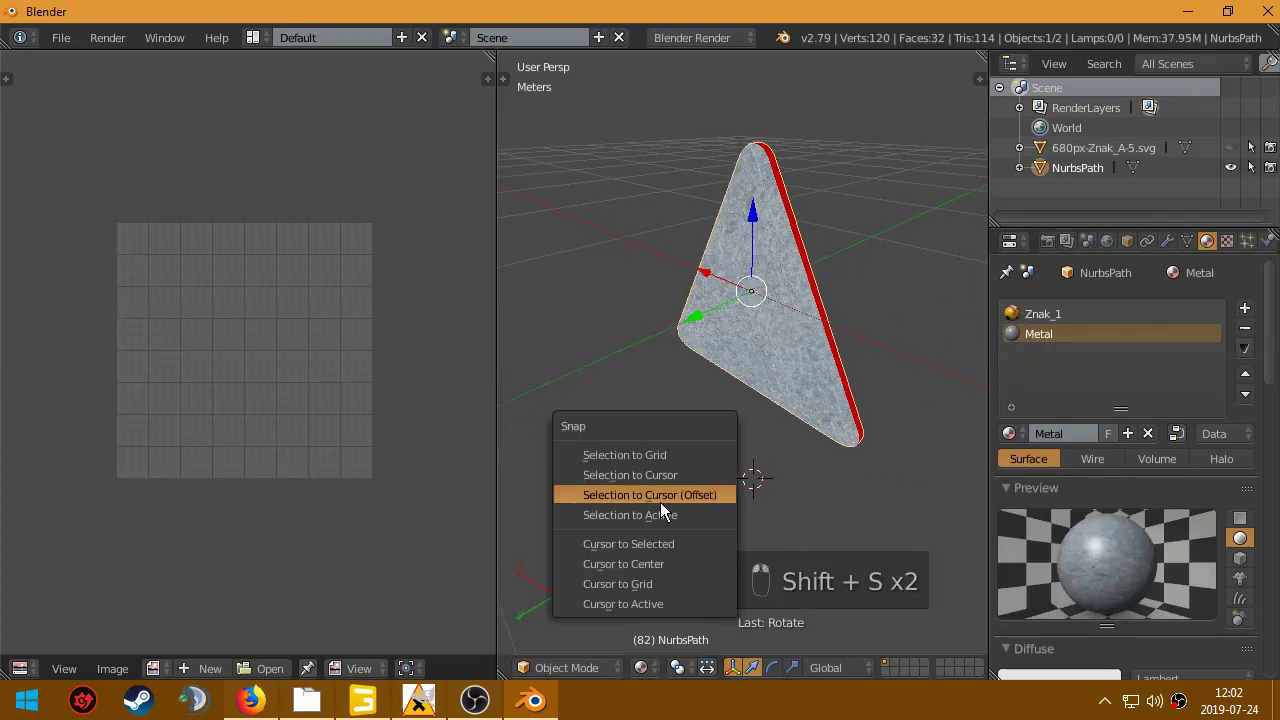
pyautogui.moveTo(660, 550); pyautogui.dragTo(679, 449)
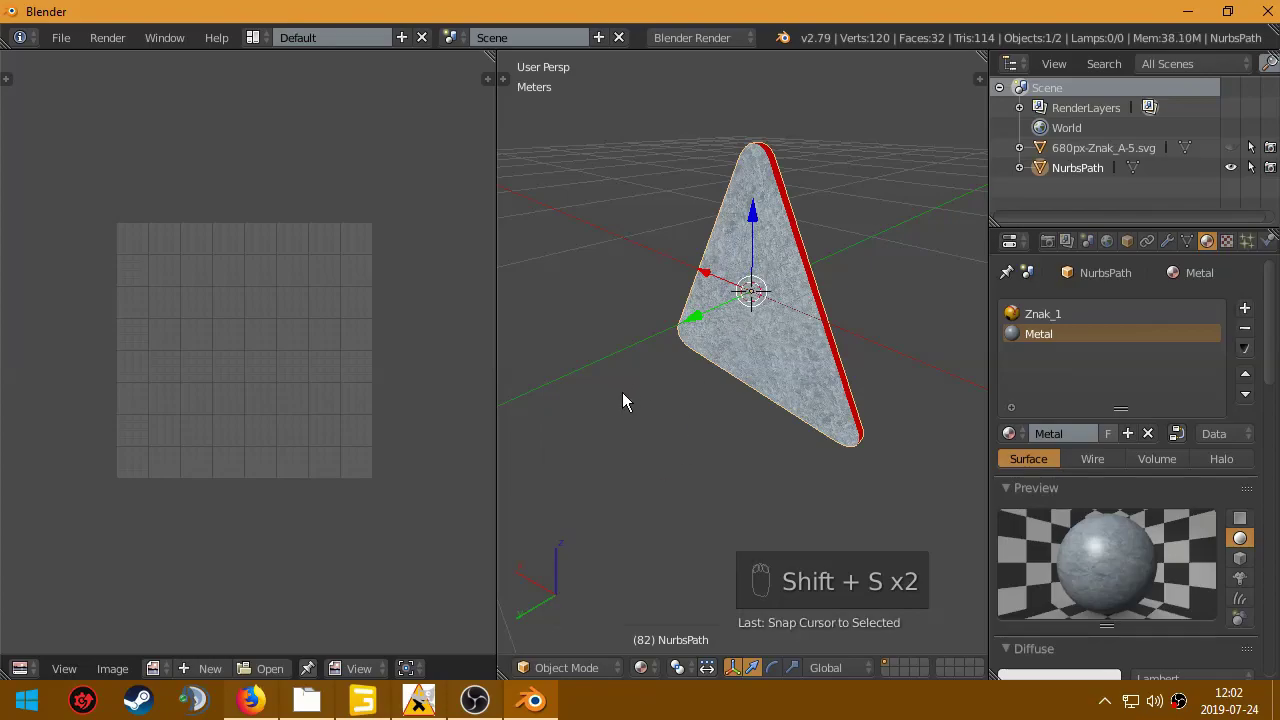
pyautogui.moveTo(770, 308); pyautogui.dragTo(705, 268)
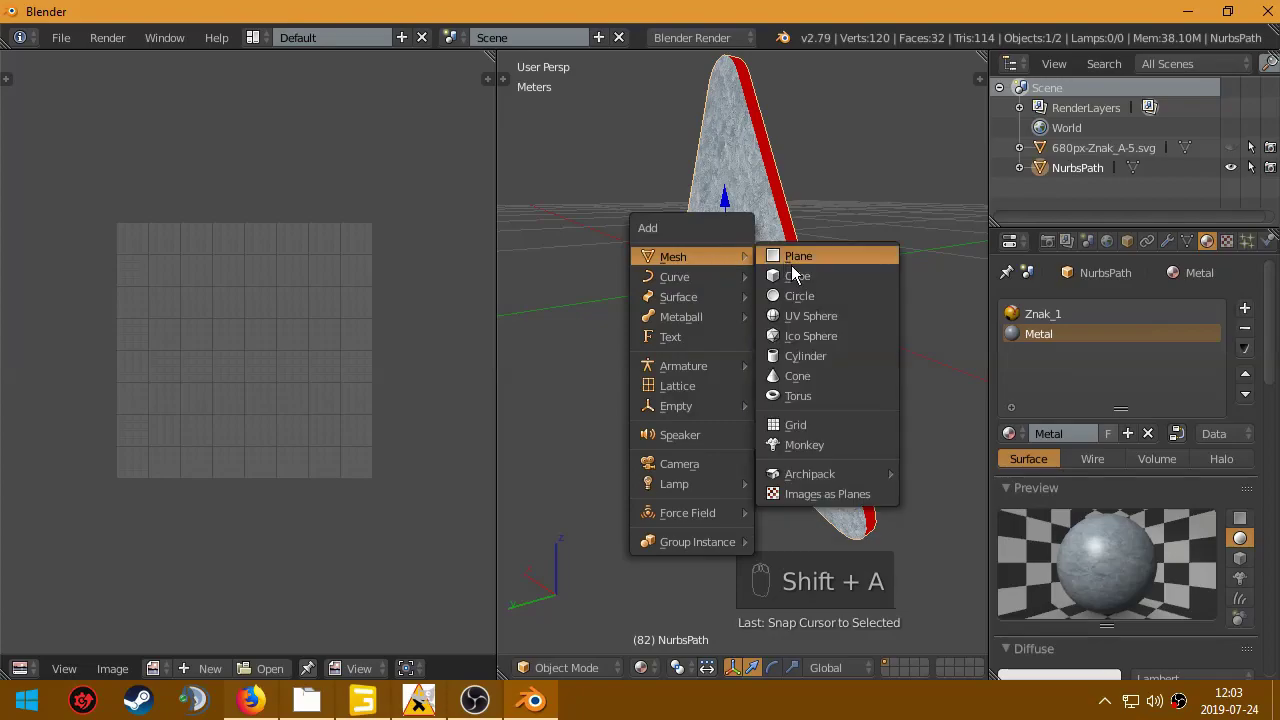
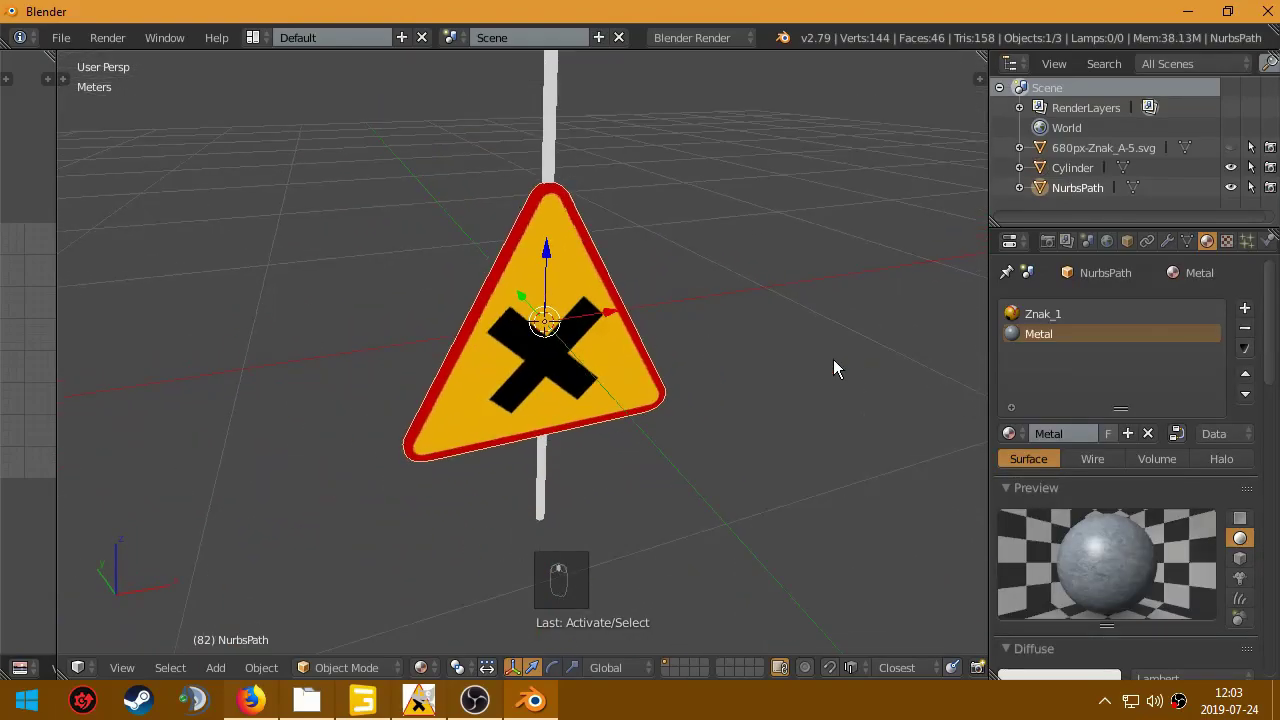
# Step: Scale the sign to 0.55 in the N panel and apply Rotation & Scale with Ctrl+A
pyautogui.press('n')
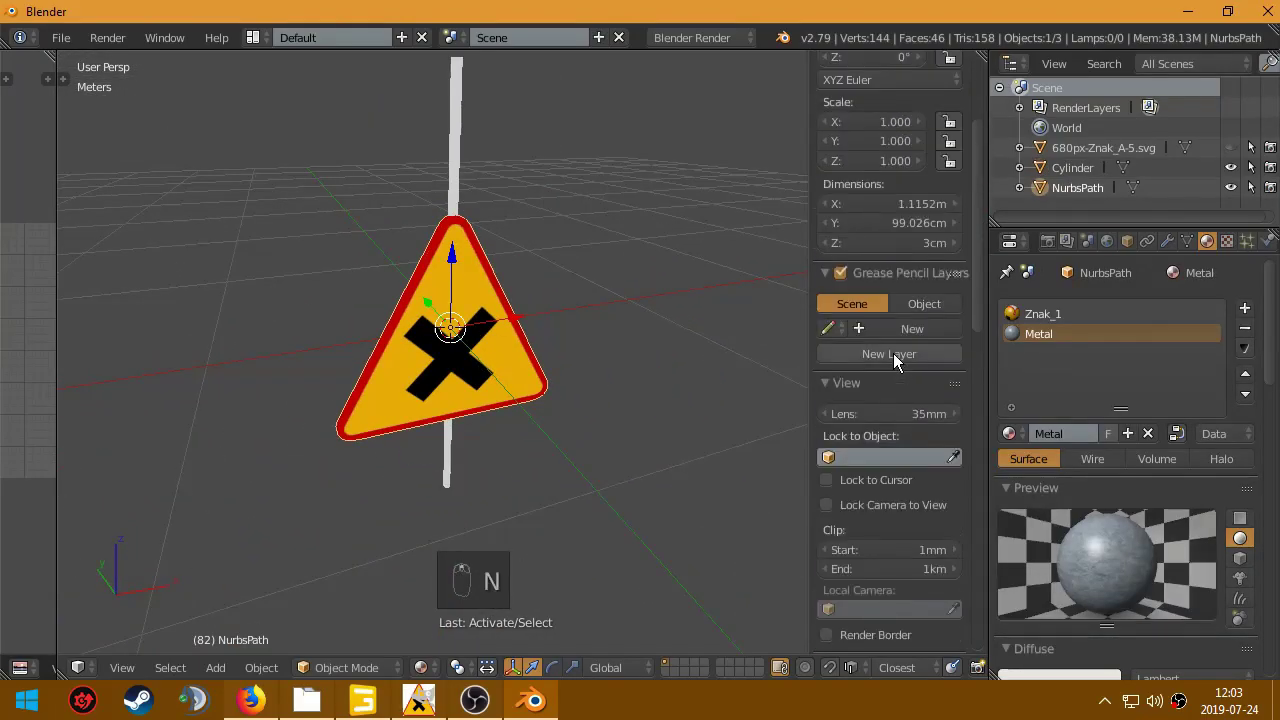
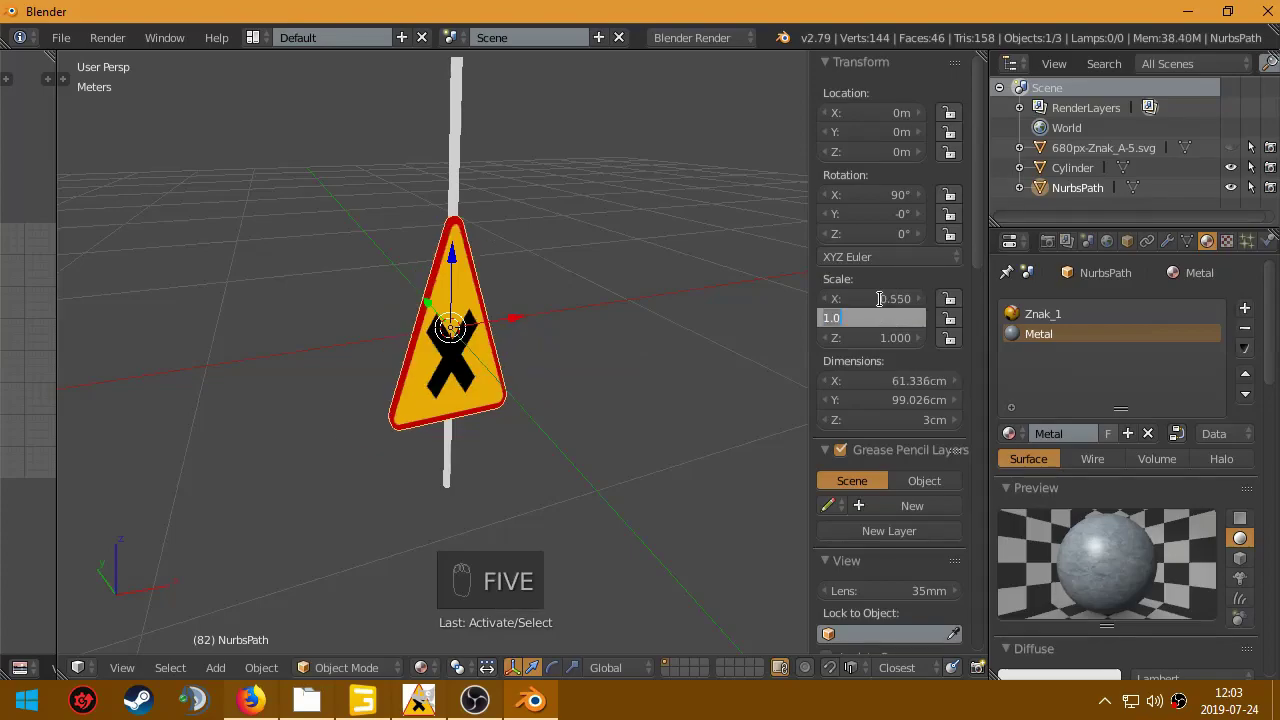
pyautogui.press('5')
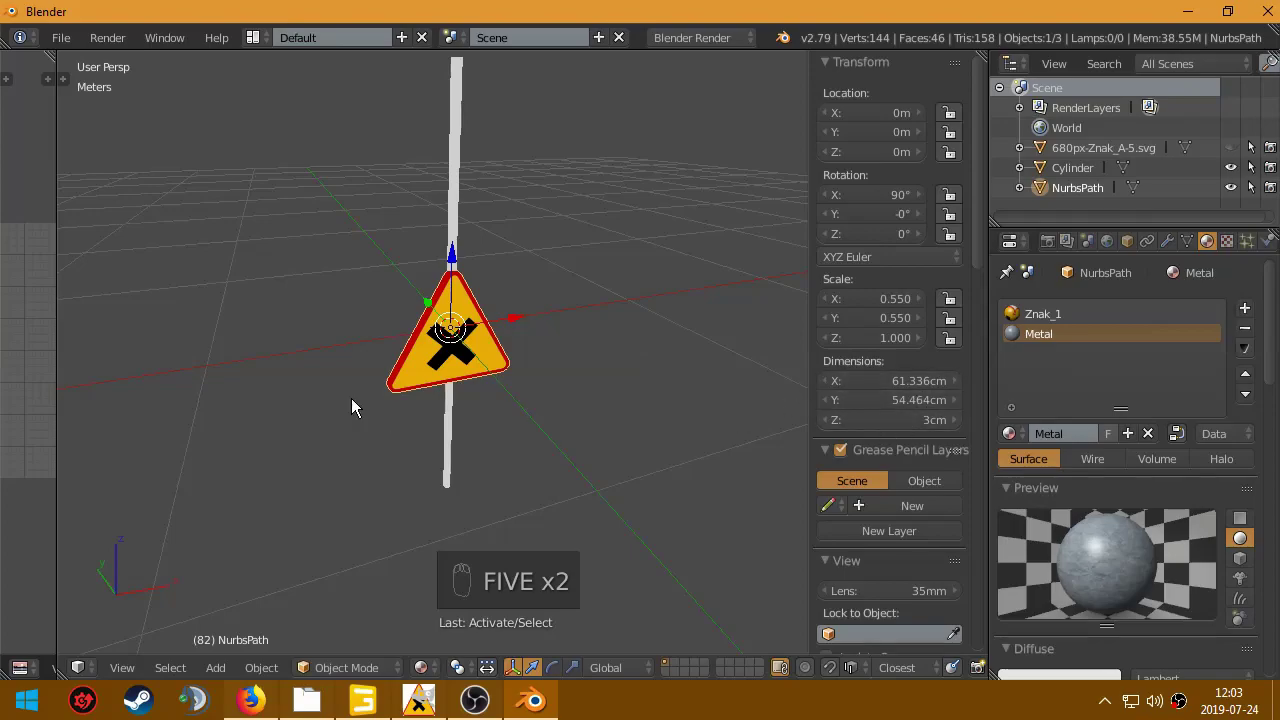
pyautogui.moveTo(382, 386); pyautogui.dragTo(452, 326)
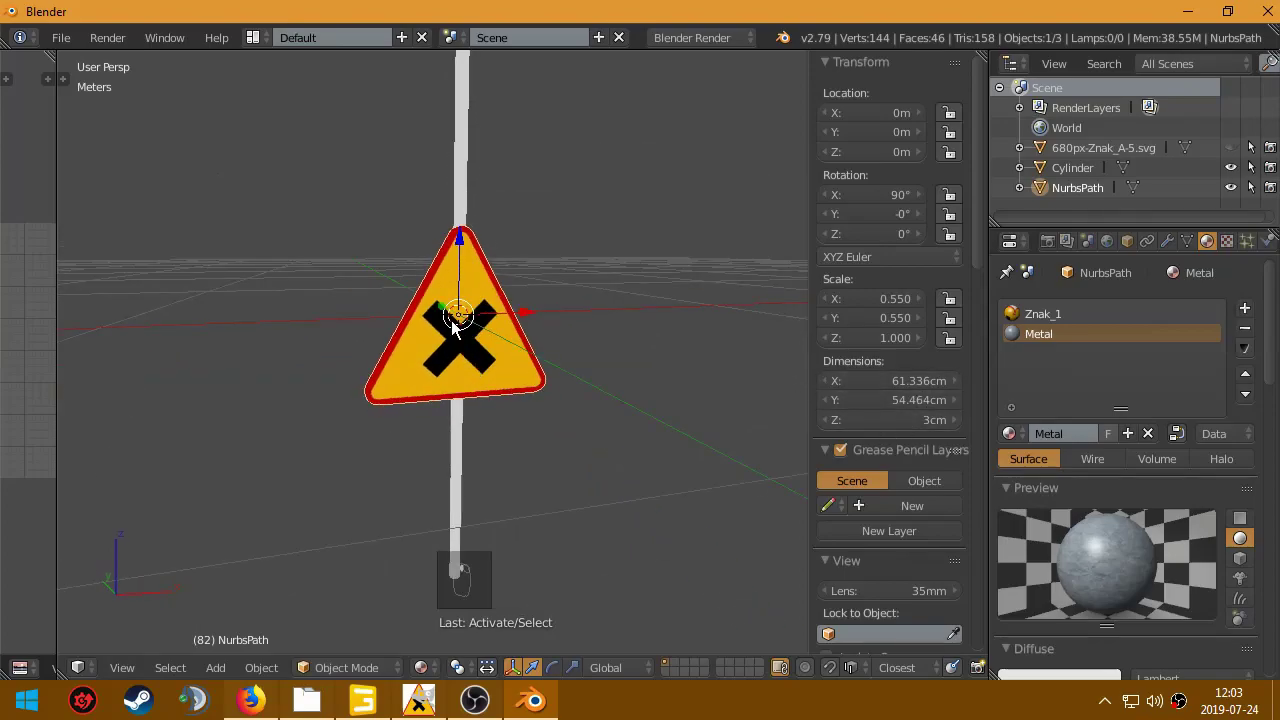
pyautogui.press('ctrl+a')
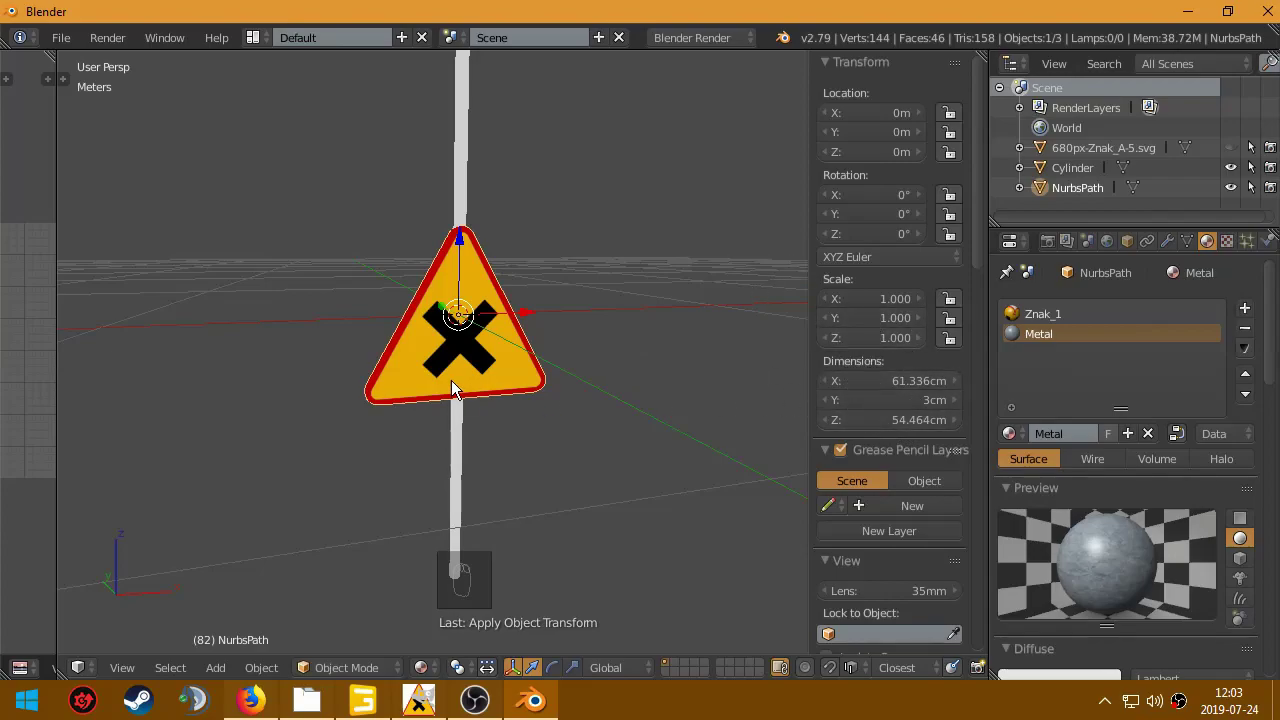
# Step: Orbit the view to bring the white pole into sight beside the sign
pyautogui.moveTo(409, 304); pyautogui.dragTo(481, 282)
pyautogui.moveTo(481, 282); pyautogui.dragTo(449, 351)
pyautogui.moveTo(449, 351); pyautogui.dragTo(466, 395)
pyautogui.moveTo(466, 395); pyautogui.dragTo(537, 283)
# Step: Lower the pole below the sign and orbit to check its position
pyautogui.middleClick(495, 368)
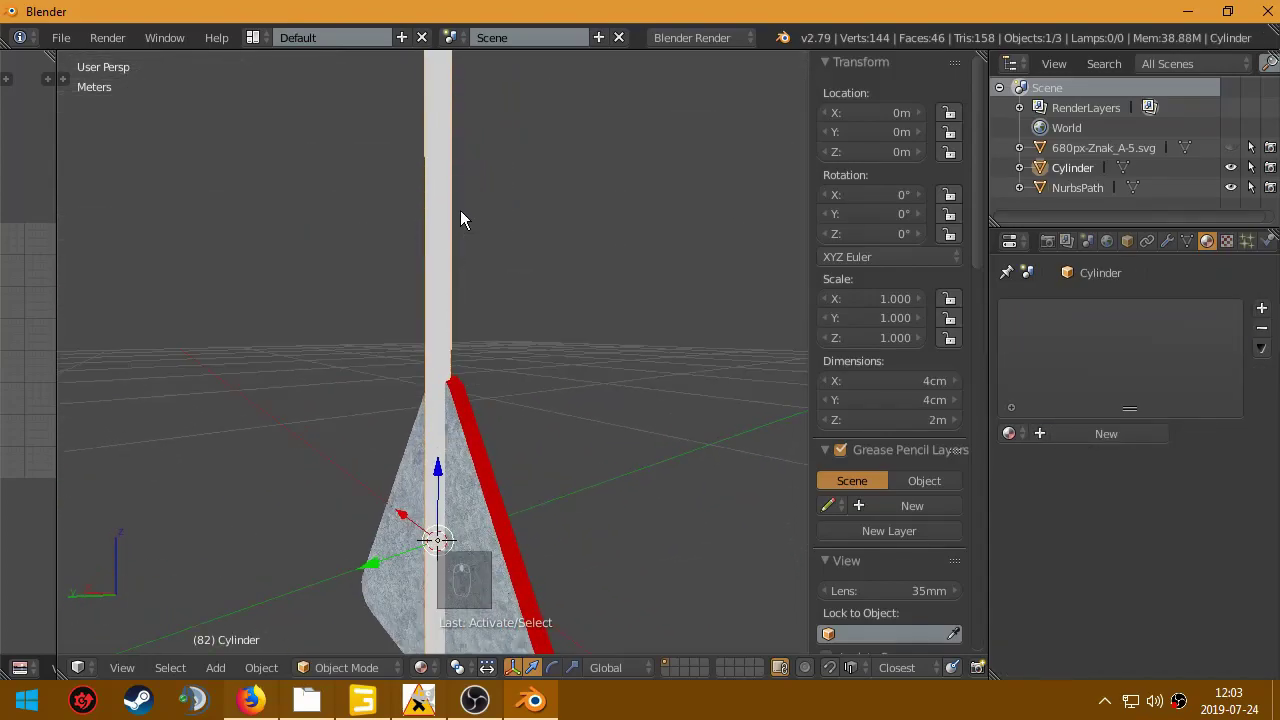
pyautogui.press('g')
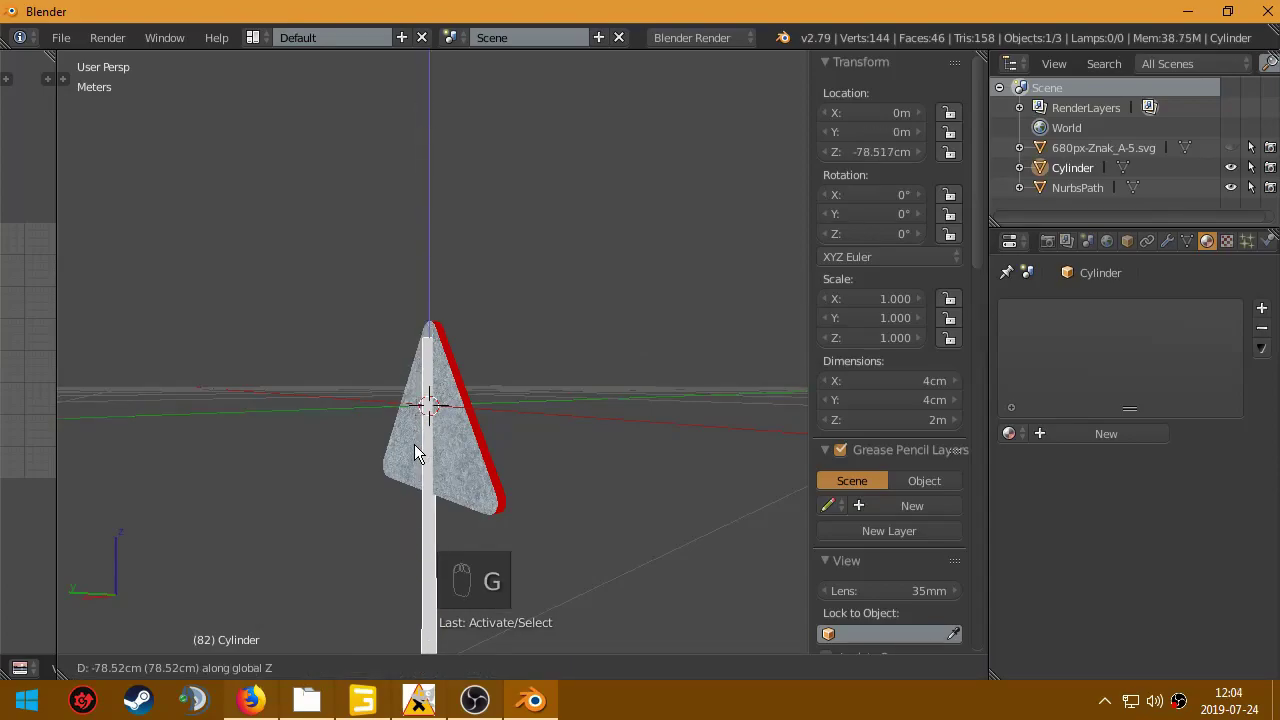
pyautogui.moveTo(444, 441); pyautogui.dragTo(439, 210)
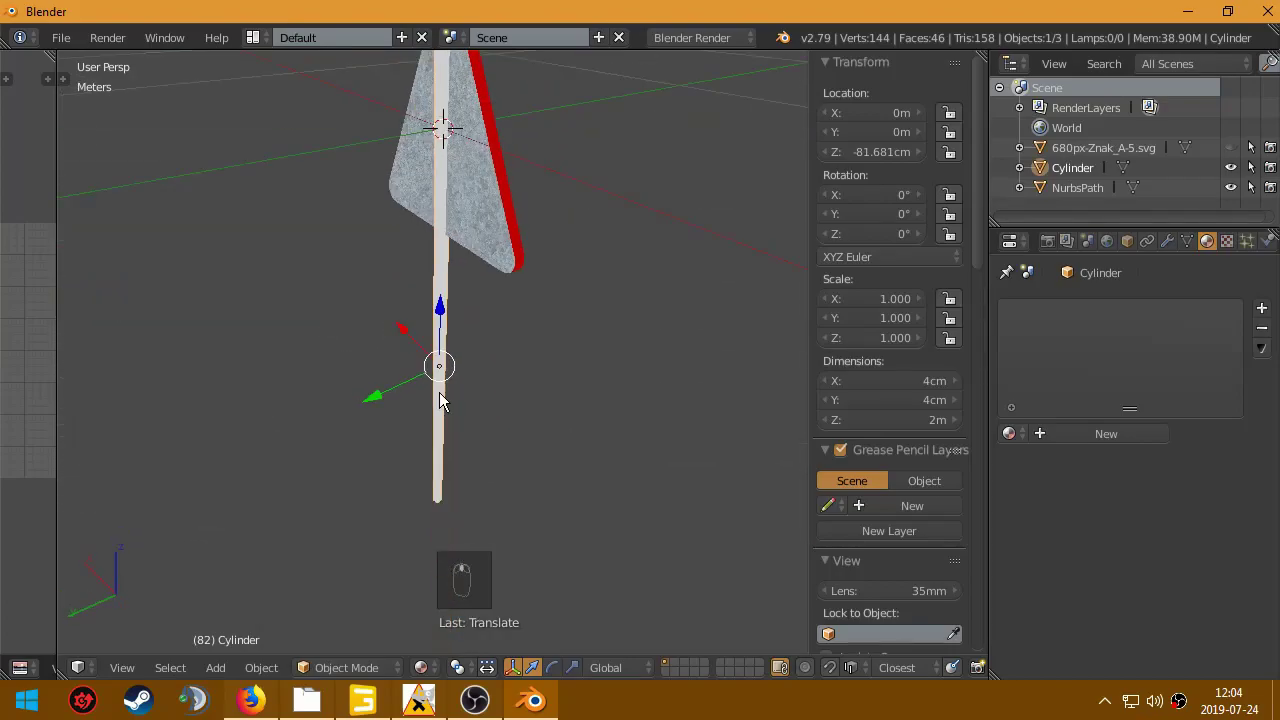
pyautogui.middleClick(522, 333)
pyautogui.moveTo(478, 350); pyautogui.dragTo(445, 412)
# Step: Move the pole back along Y to about 1.8 cm so it sits just behind the metal back
pyautogui.press('g')
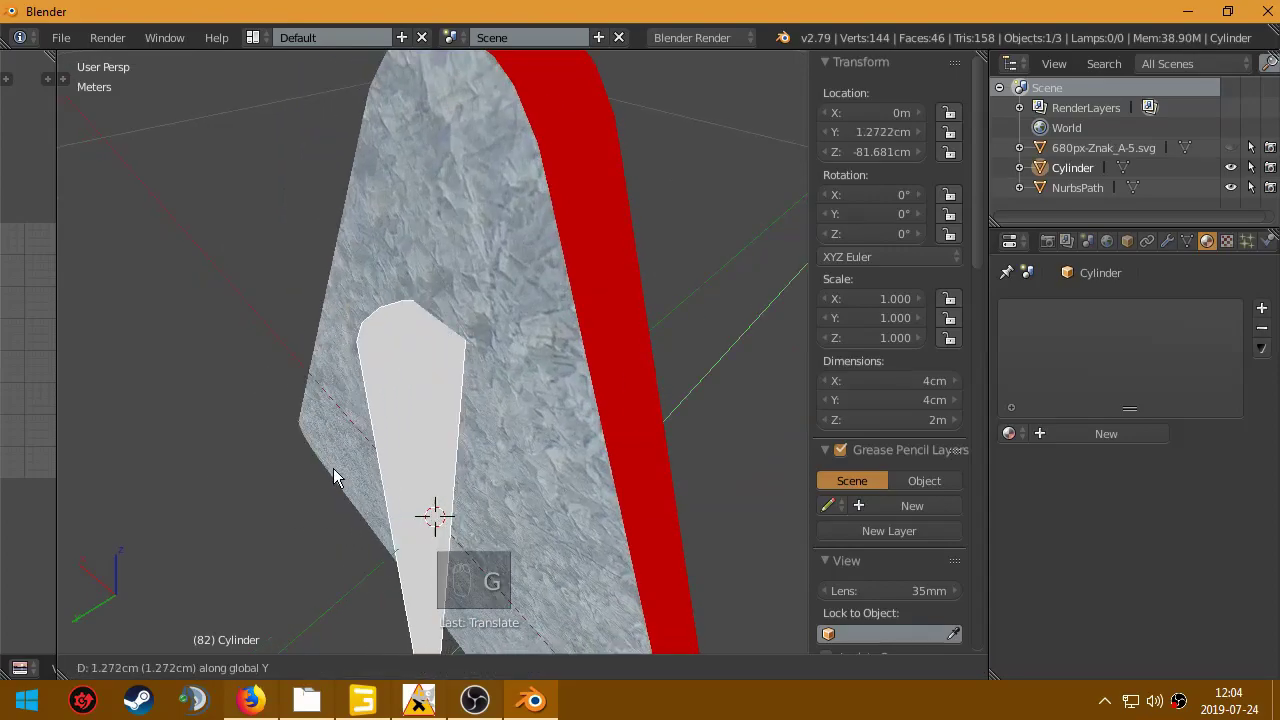
pyautogui.moveTo(468, 404); pyautogui.dragTo(725, 325)
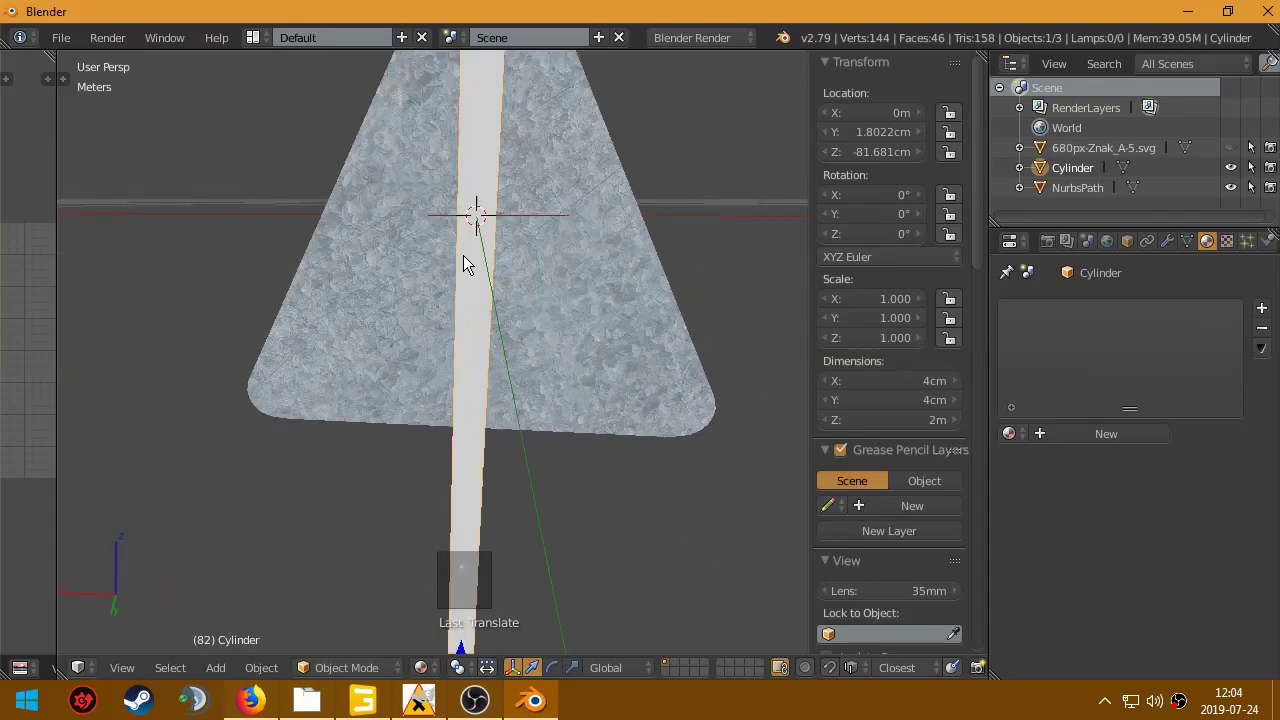
pyautogui.moveTo(428, 385); pyautogui.dragTo(390, 334)
# Step: Add a cube, shrink it to bracket size and move it behind the sign along Y
pyautogui.press('shift+a')
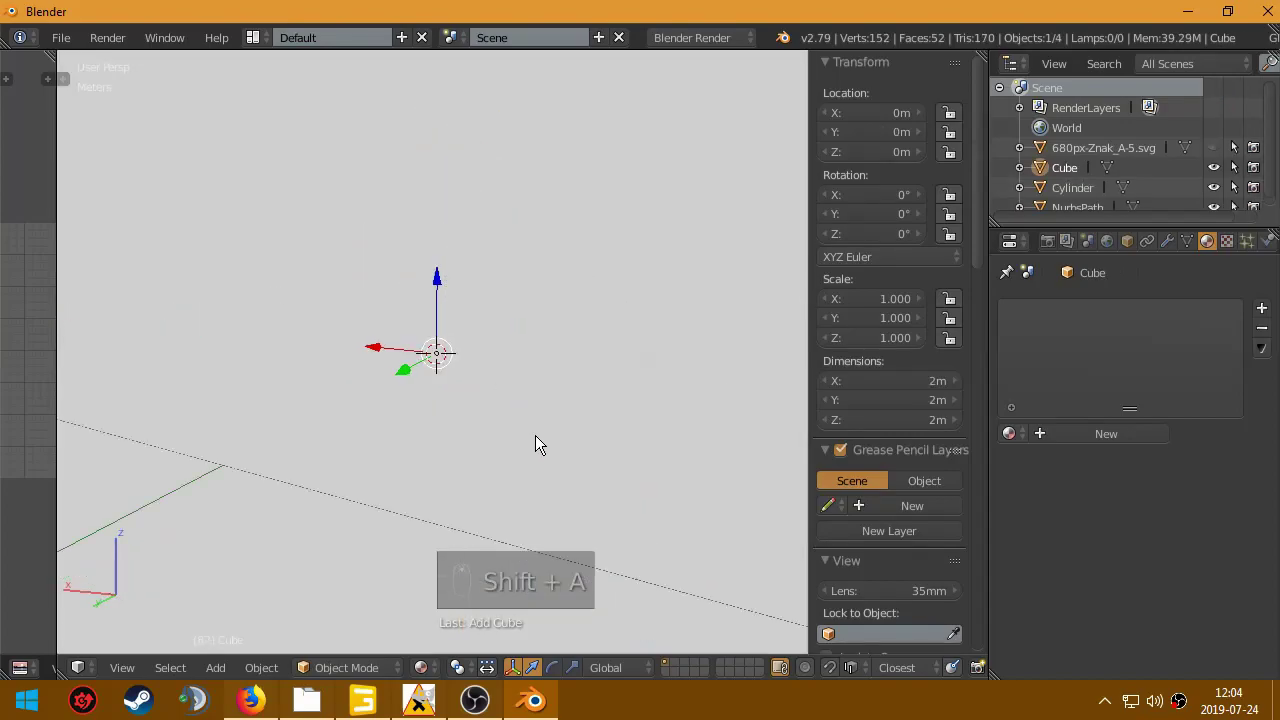
pyautogui.press('s')
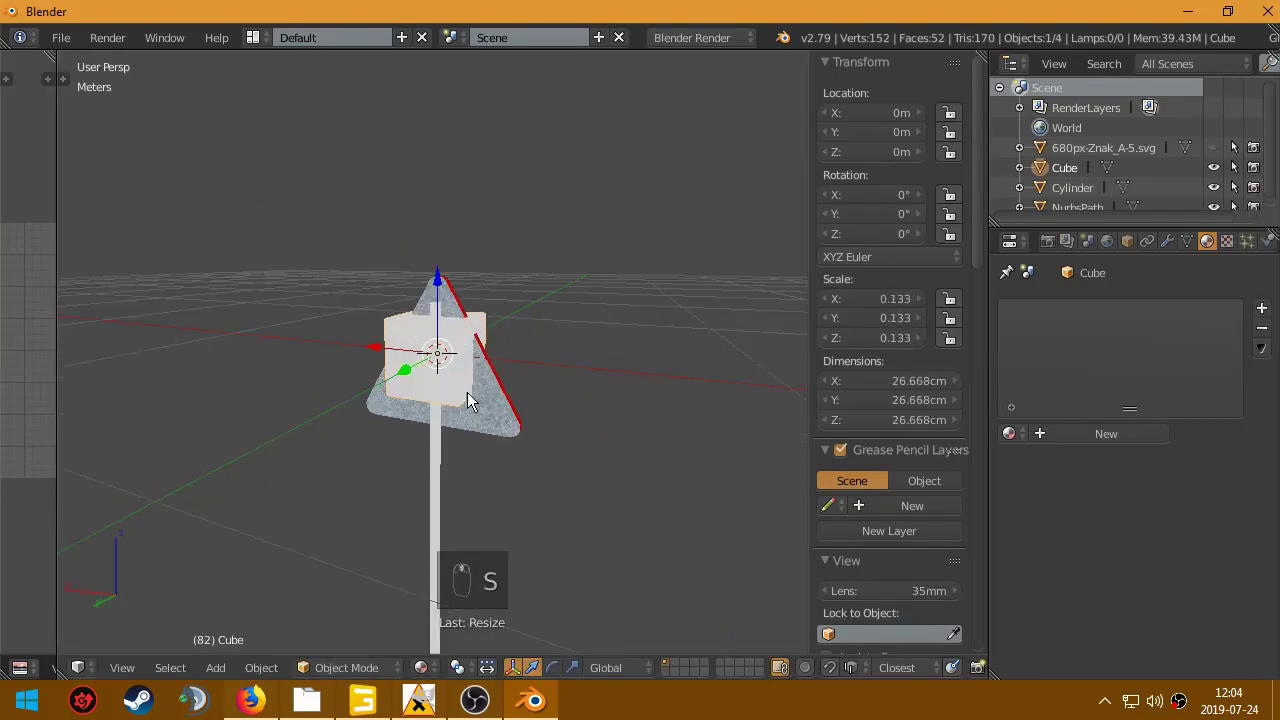
pyautogui.press('s')
pyautogui.moveTo(452, 312); pyautogui.dragTo(429, 333)
pyautogui.press('g')
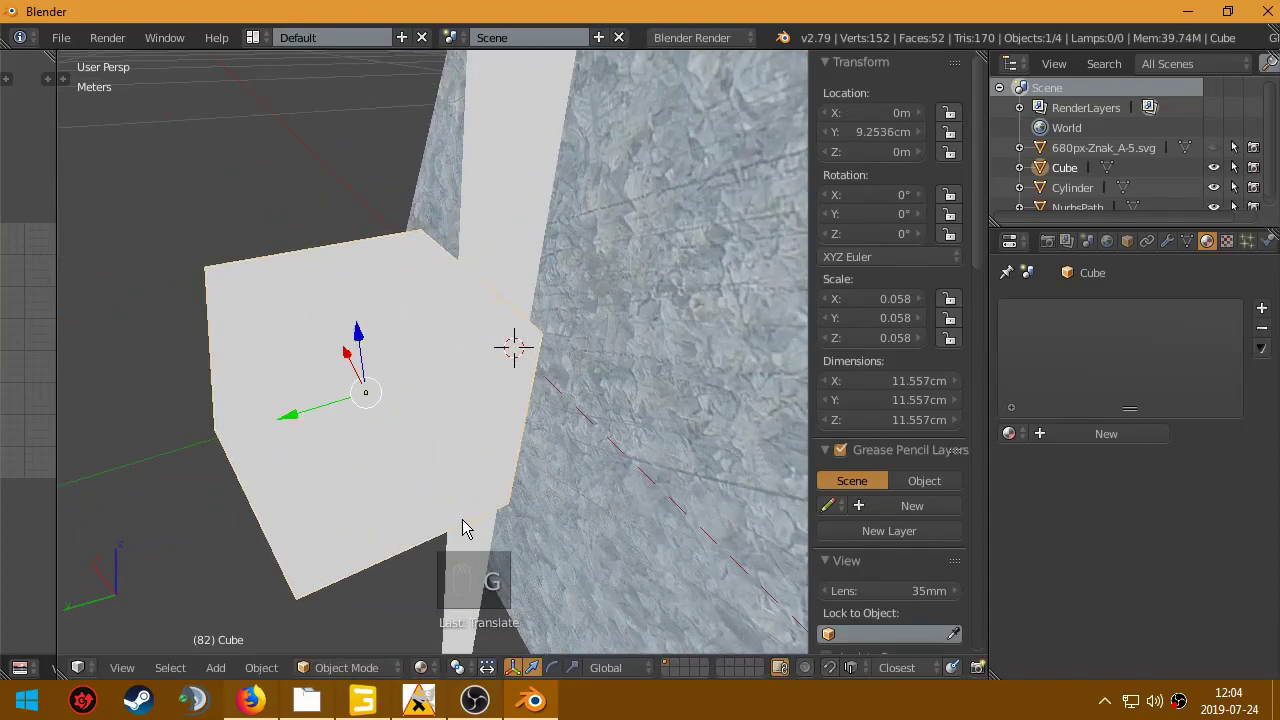
# Step: Squash the cube into a thin crossbar about 27 cm wide across the pole
pyautogui.press('s')
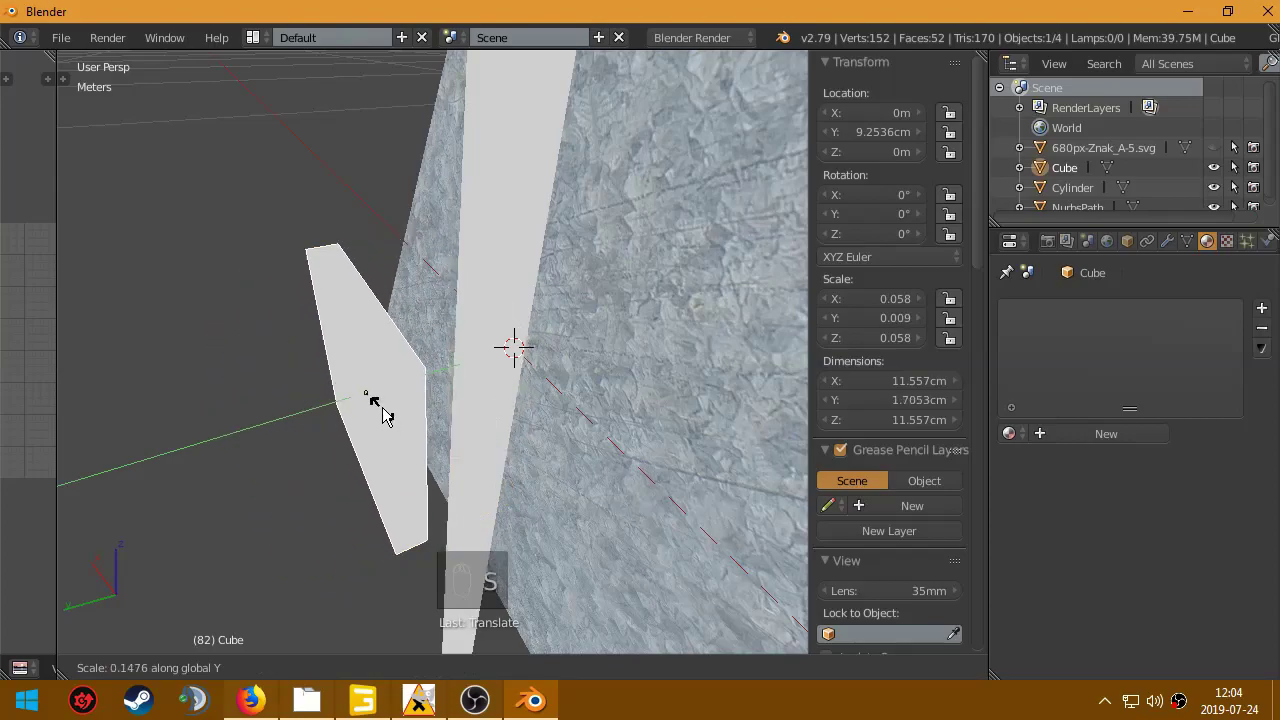
pyautogui.middleClick(441, 391)
pyautogui.middleClick(441, 390)
pyautogui.press('s')
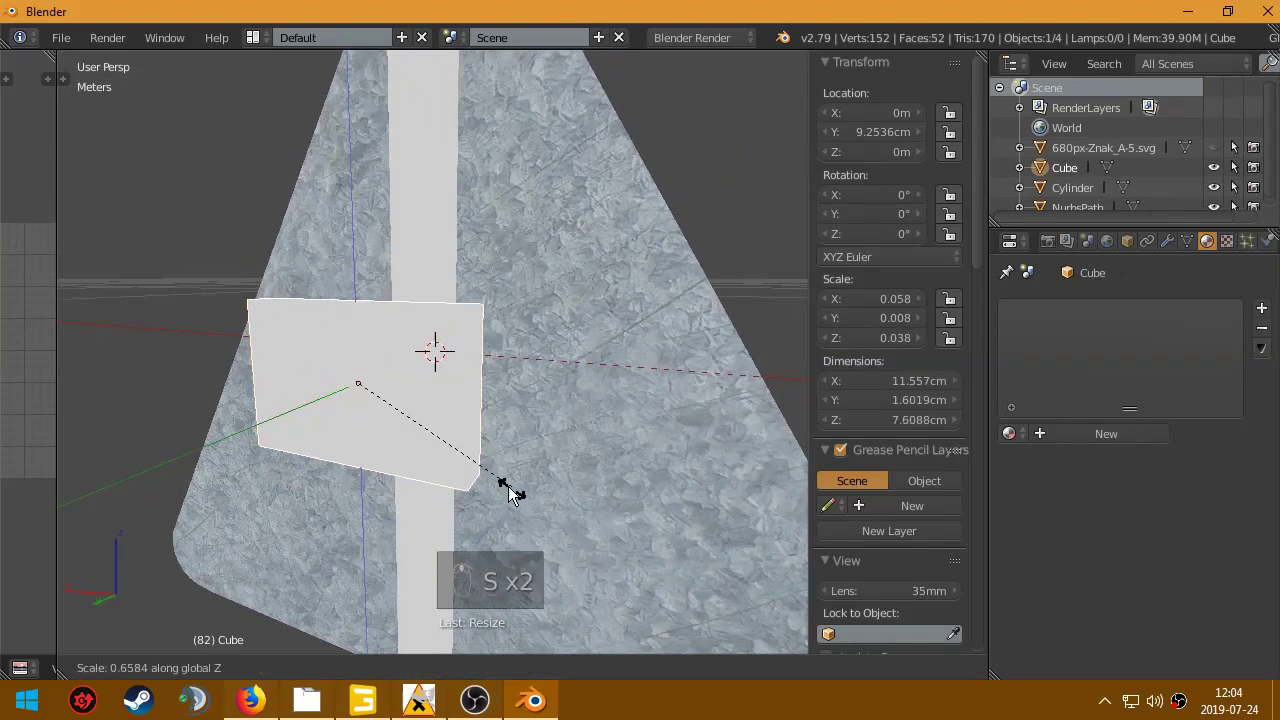
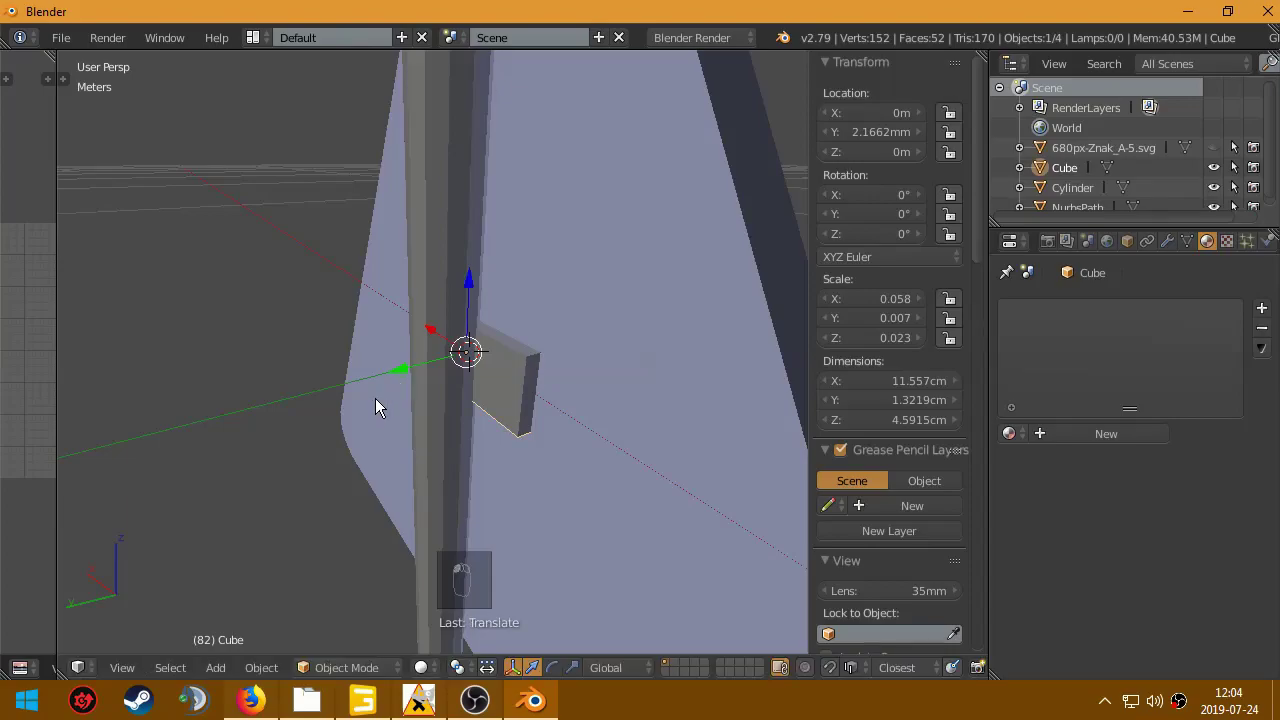
pyautogui.moveTo(521, 372); pyautogui.dragTo(515, 361)
pyautogui.press('s')
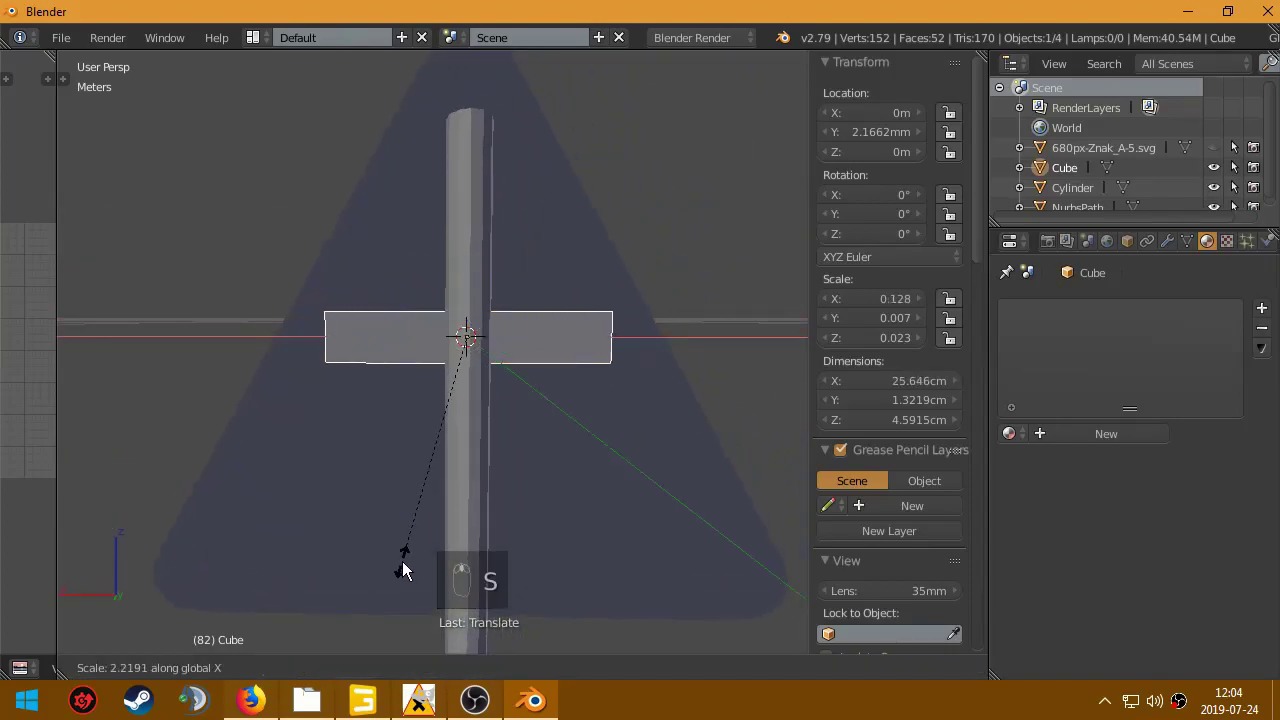
pyautogui.press('s')
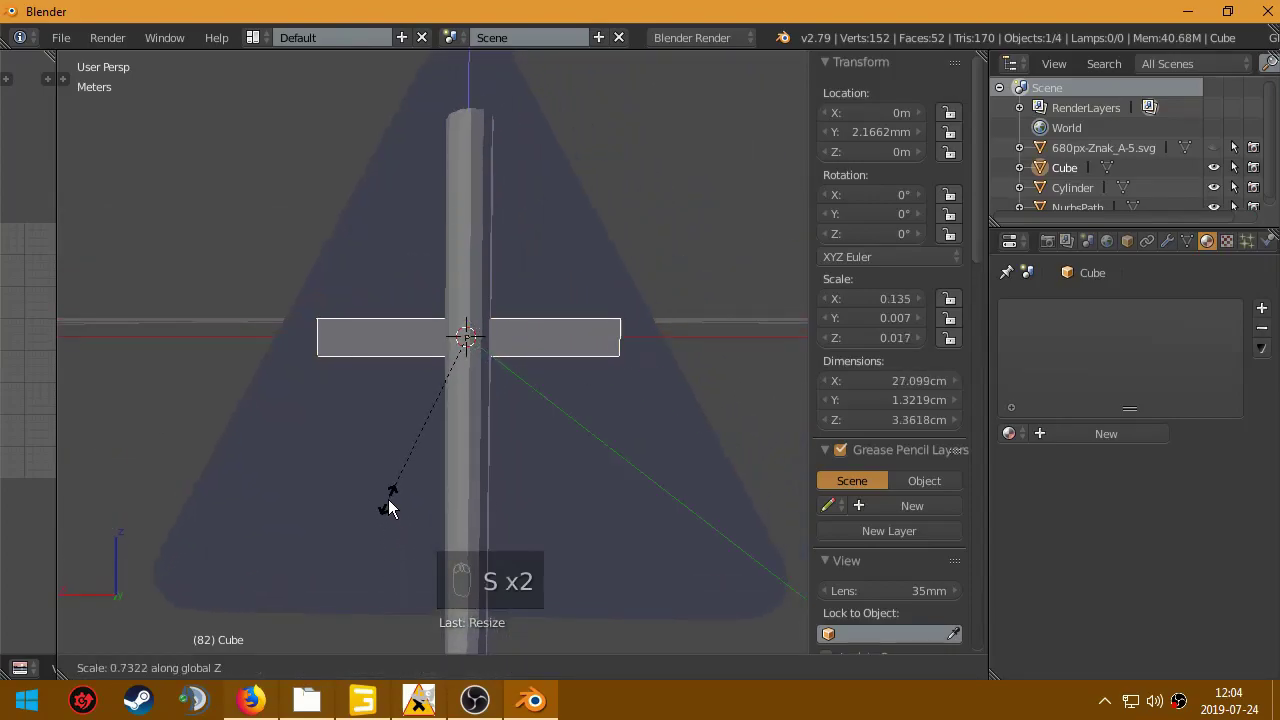
pyautogui.scroll(3)
pyautogui.scroll(-3)
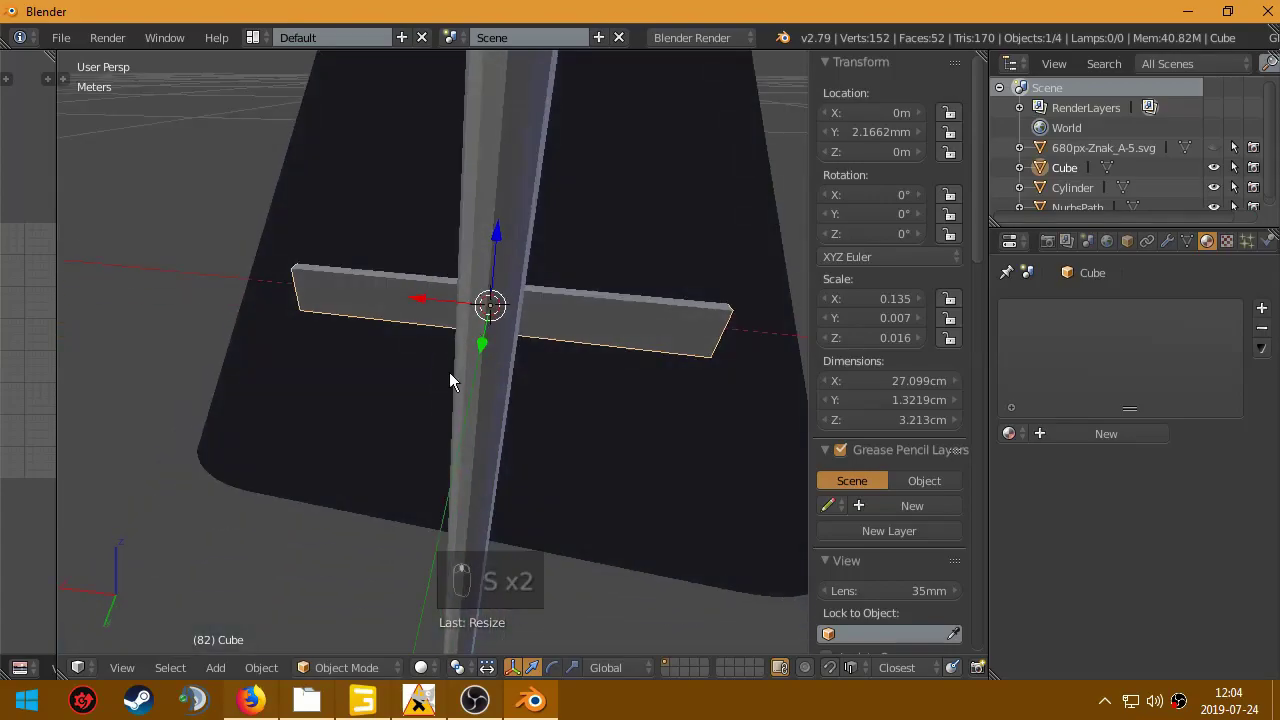
pyautogui.press('Tab')
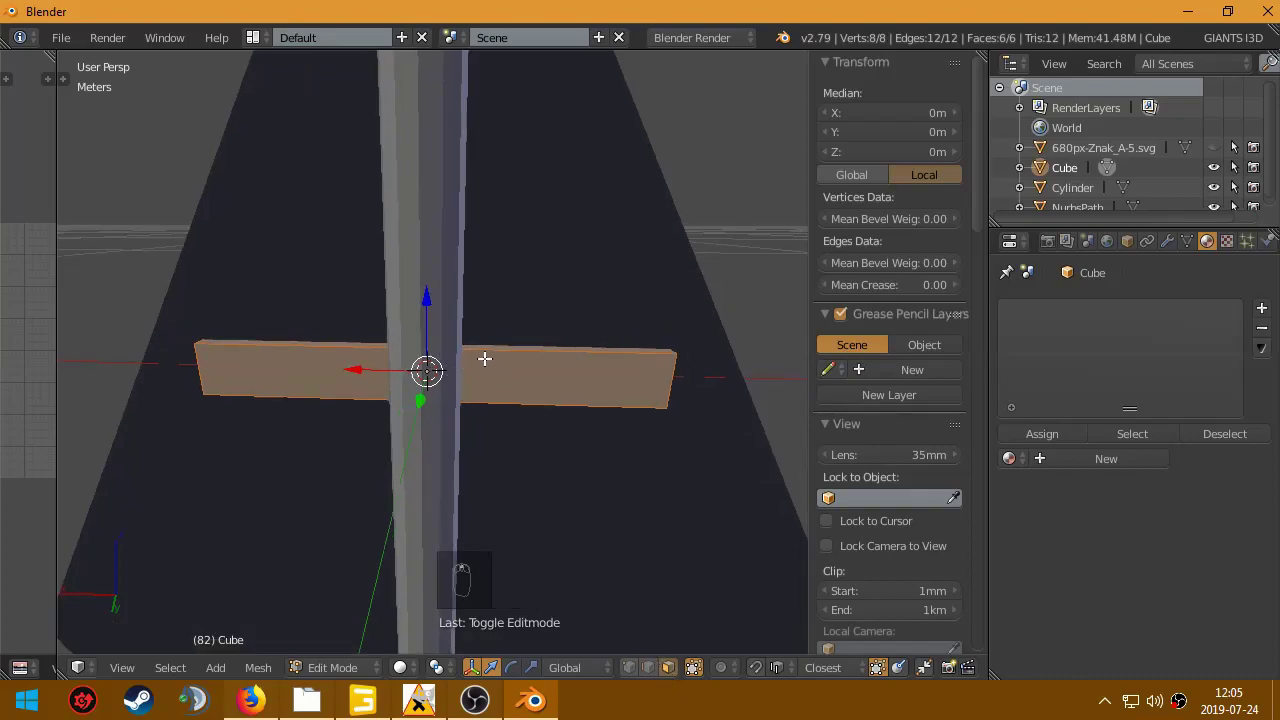
# Step: Loop-cut the bar into several segments along its length
pyautogui.press('ctrl+r')
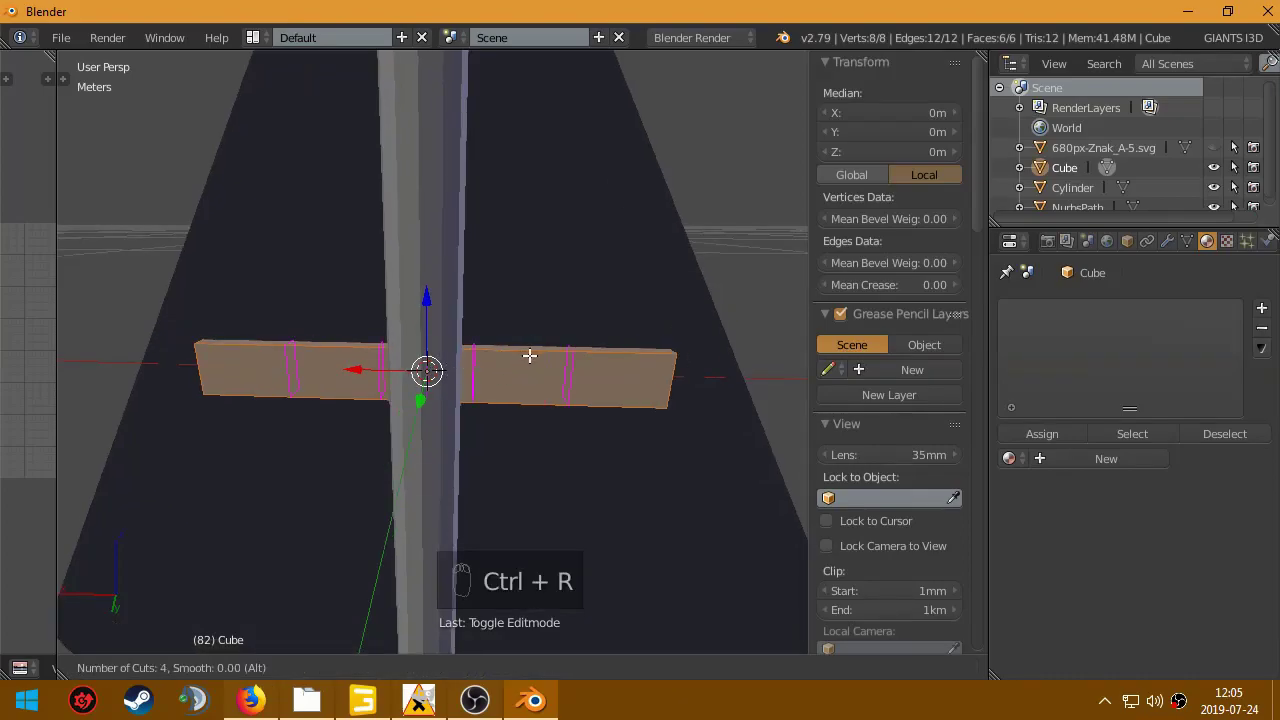
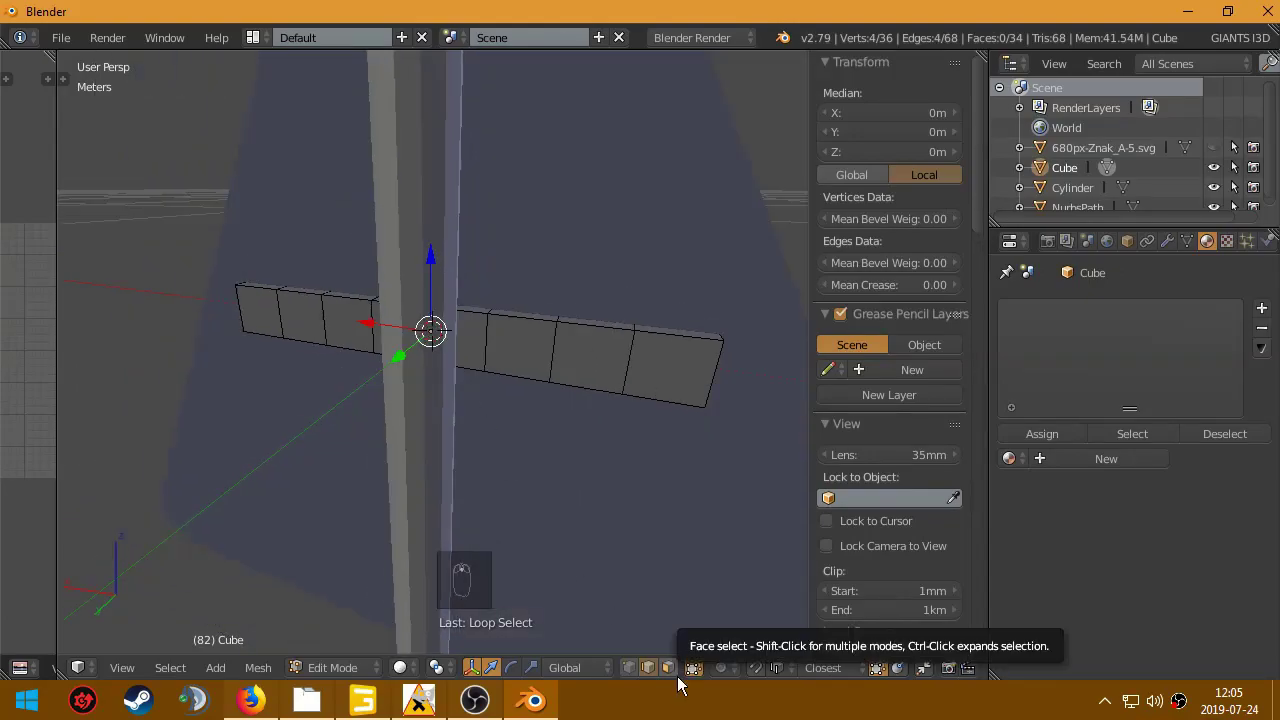
pyautogui.moveTo(643, 669); pyautogui.dragTo(641, 611)
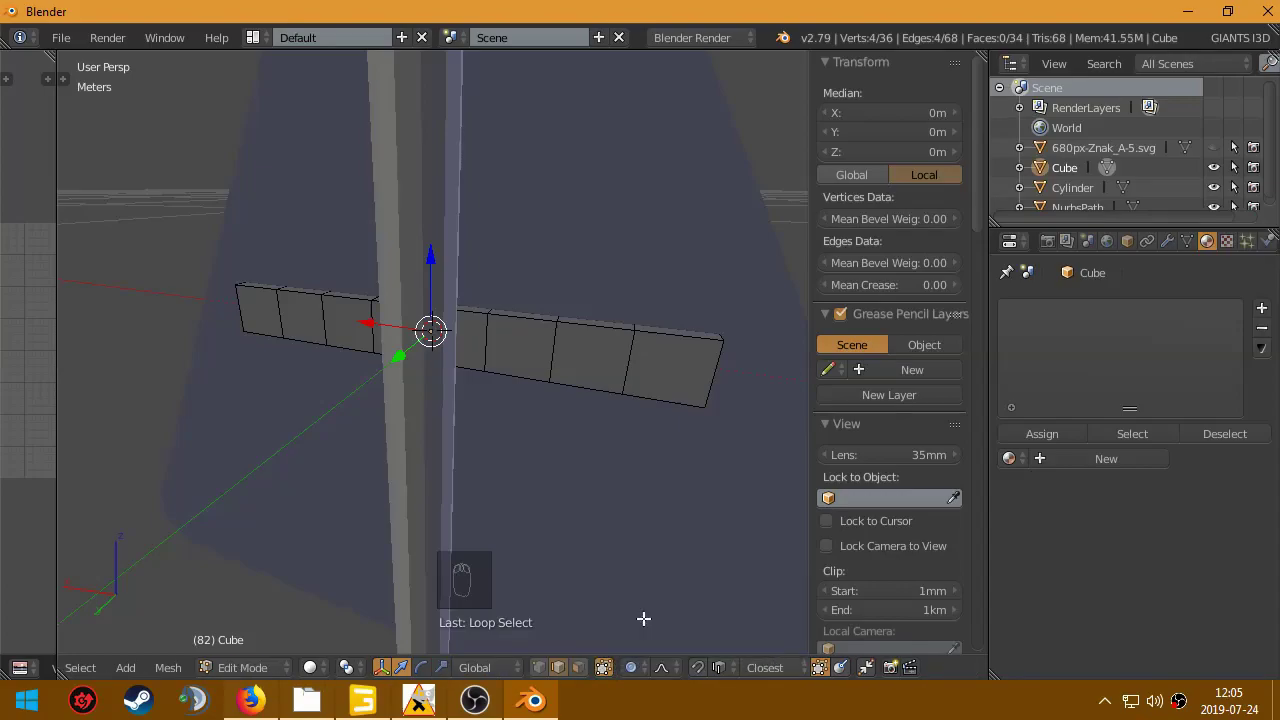
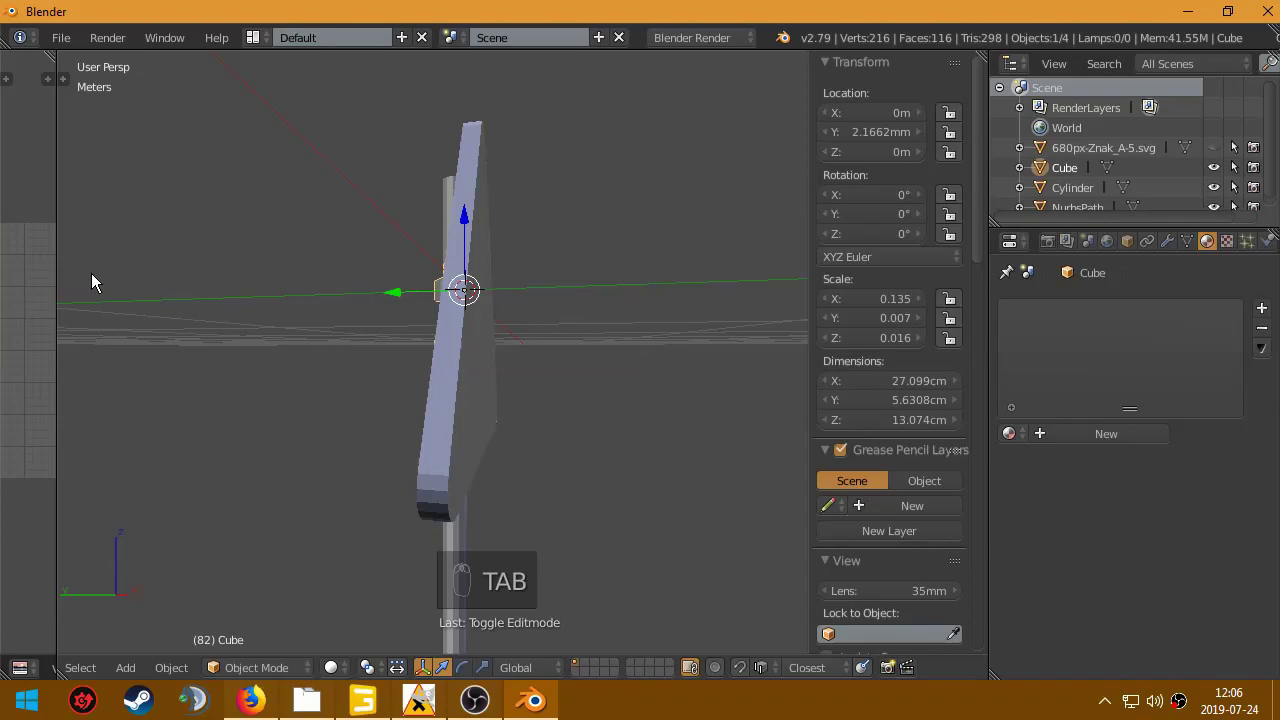
# Step: Move the lower clamp's vertices down the pole along Z so the two clamps sit farther apart
pyautogui.moveTo(542, 347); pyautogui.dragTo(314, 637)
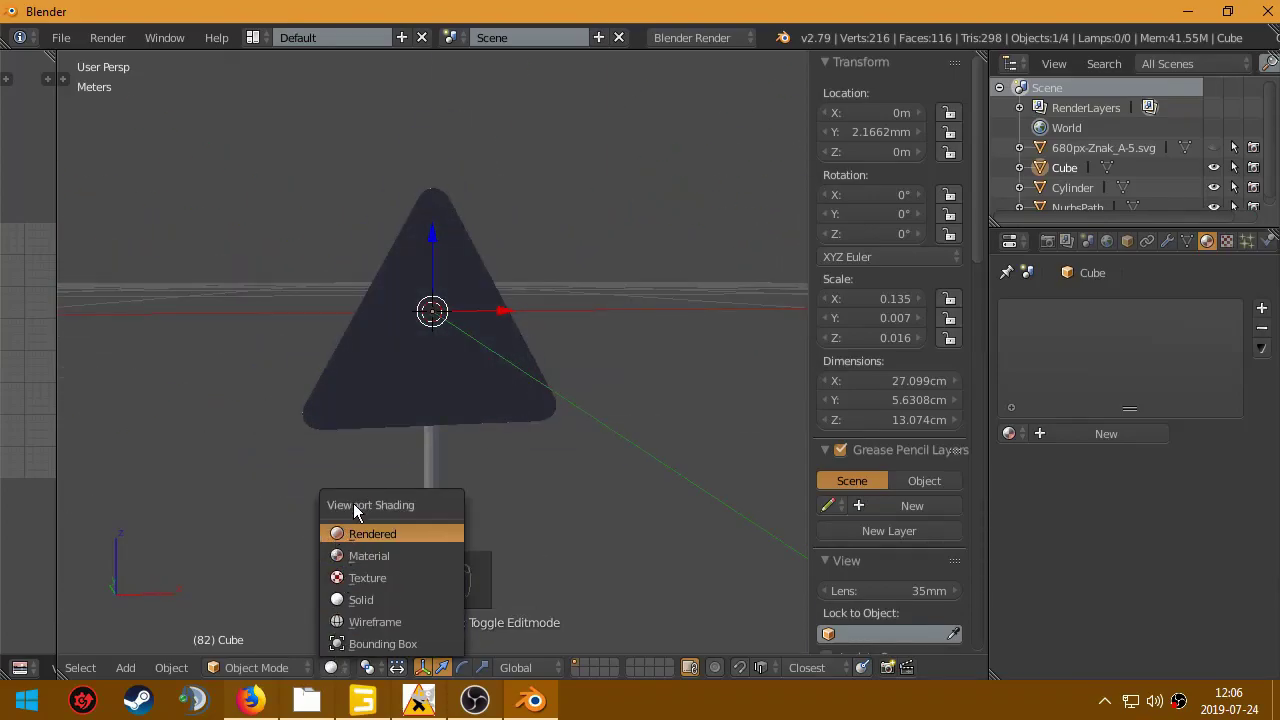
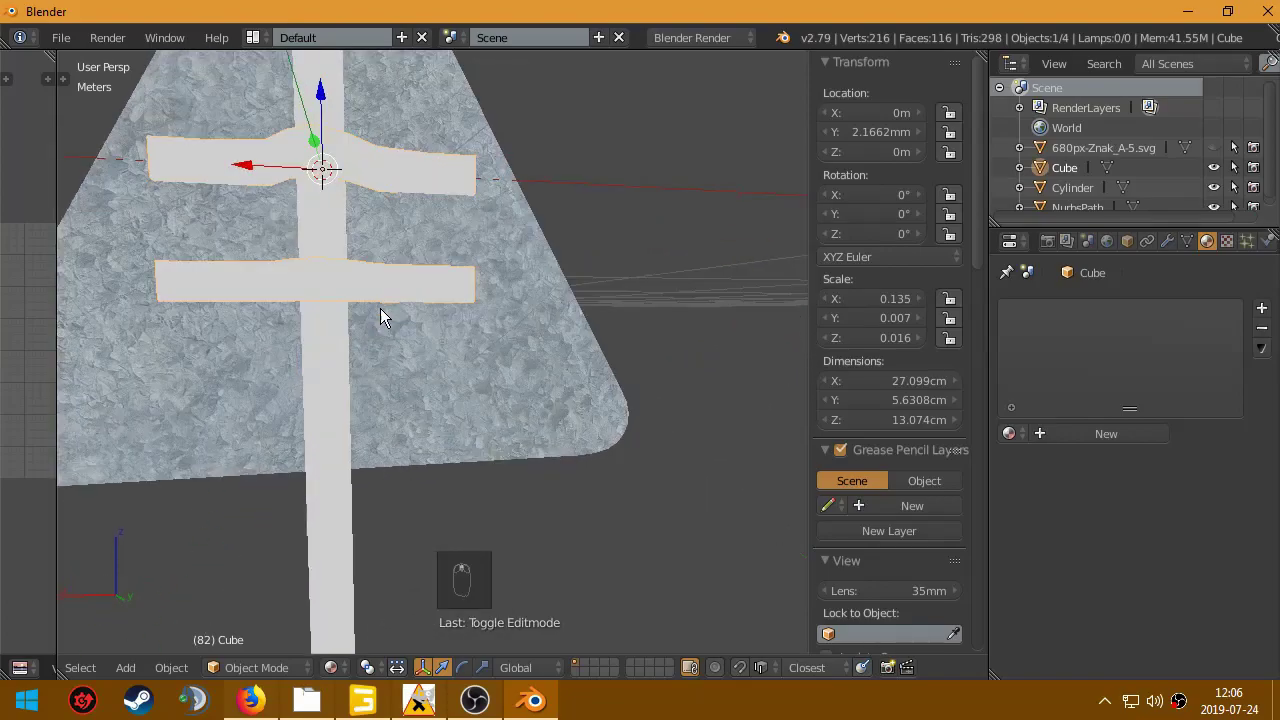
pyautogui.press('Tab')
pyautogui.press('g')
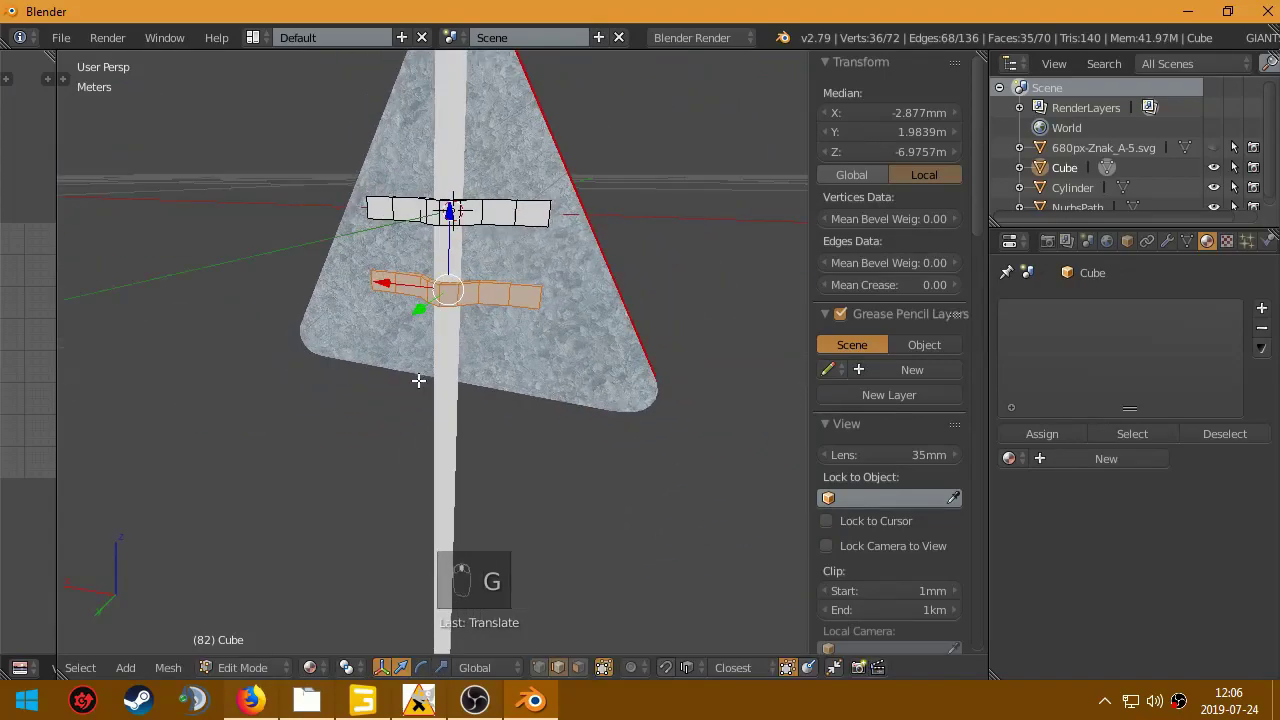
pyautogui.press('Tab')
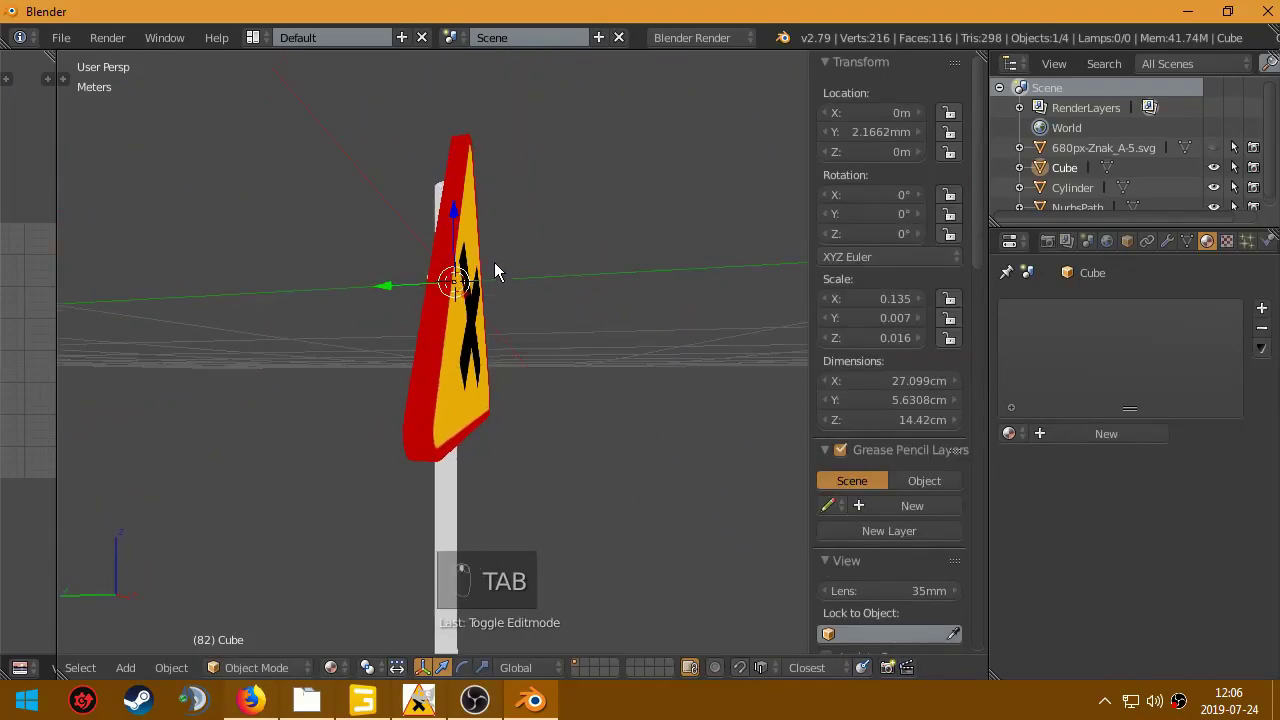
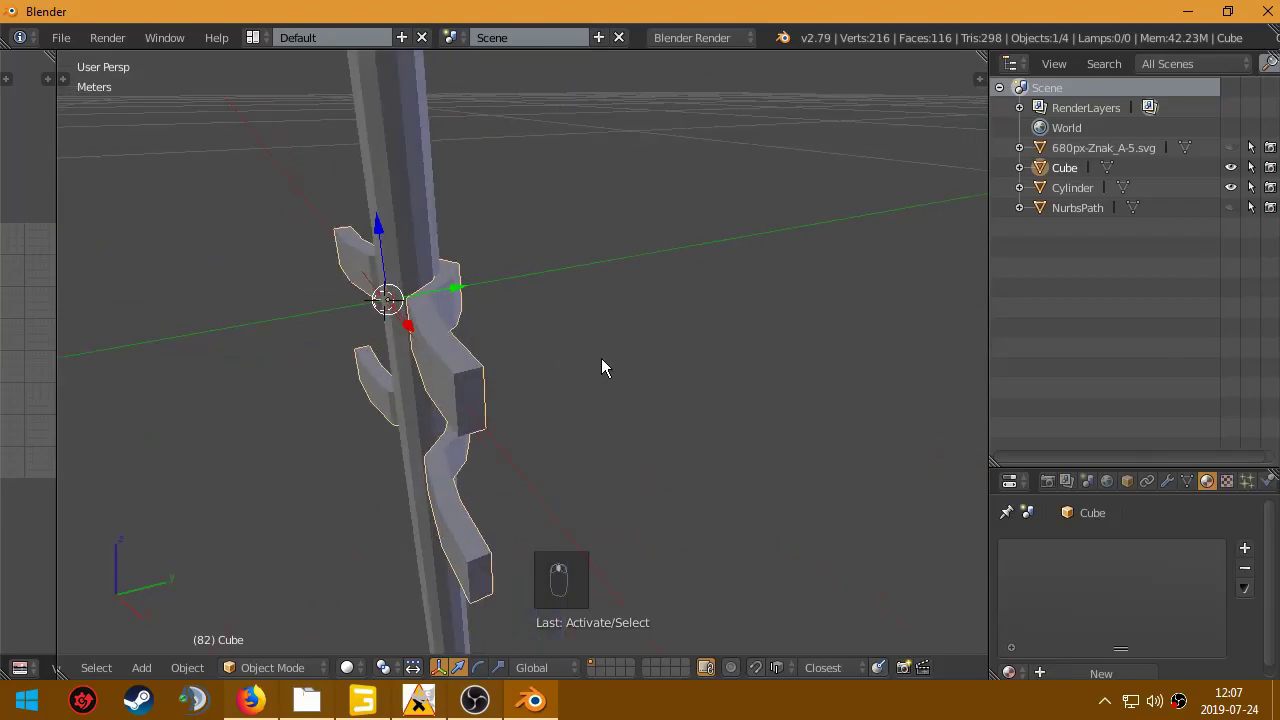
# Step: Enter Edit Mode on the bracket mesh to continue shaping it
pyautogui.press('Tab')
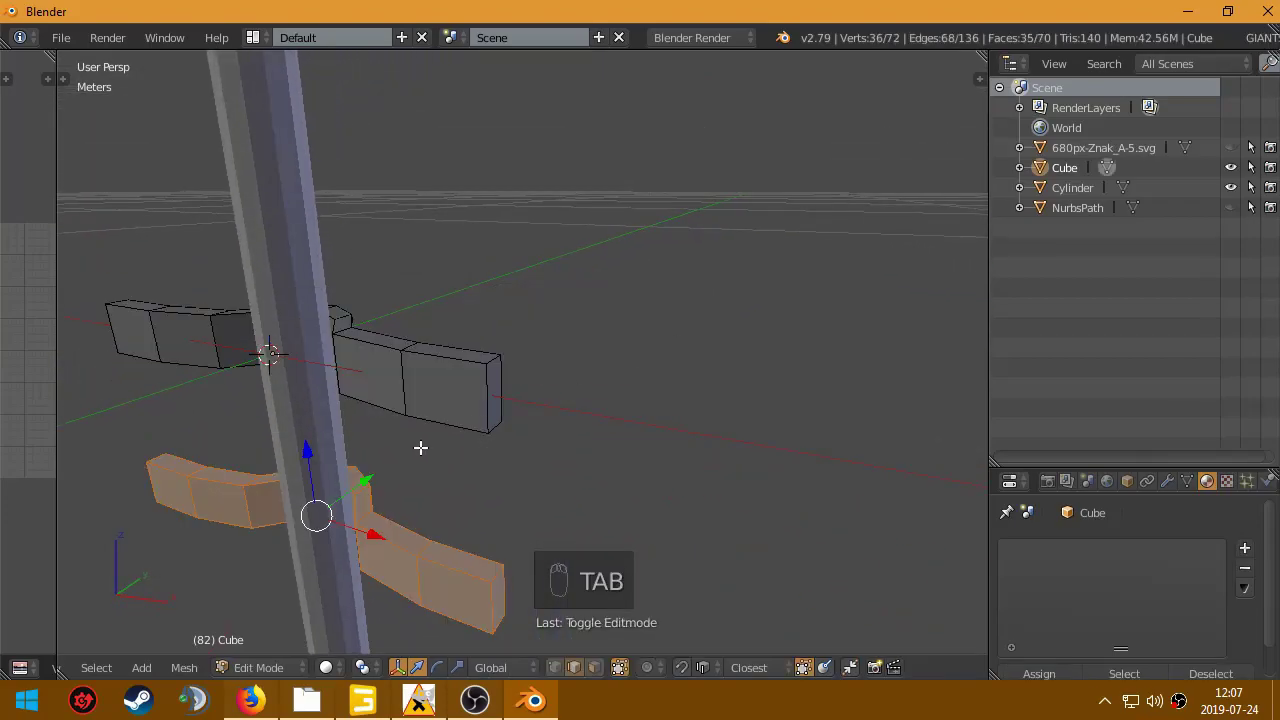
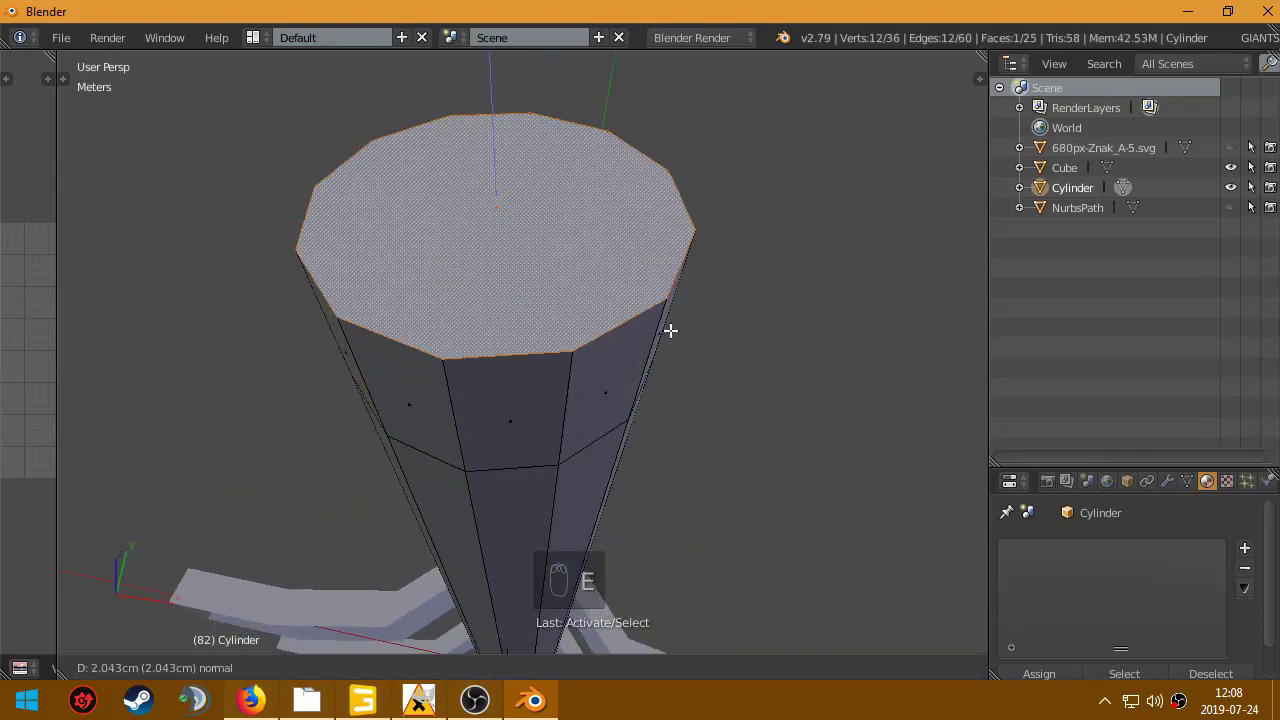
# Step: Trial-scale and move the pole's top face, then undo and cancel so it stays unchanged
pyautogui.press('s')
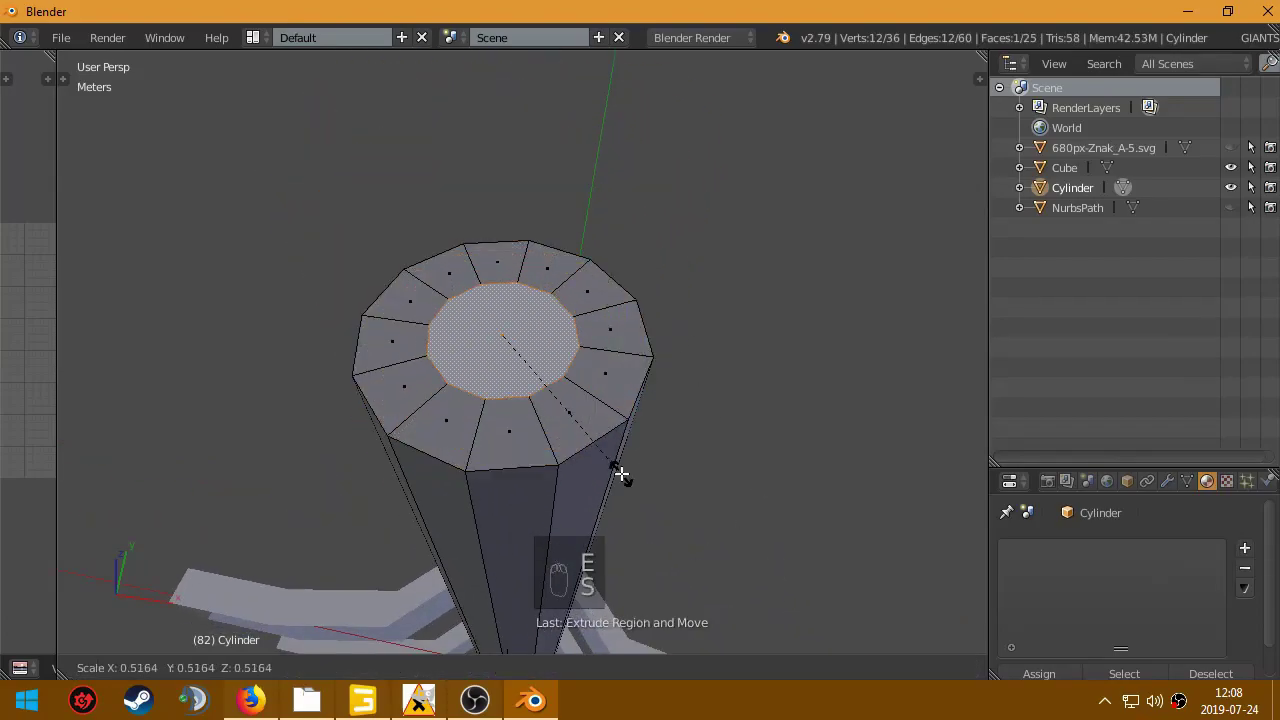
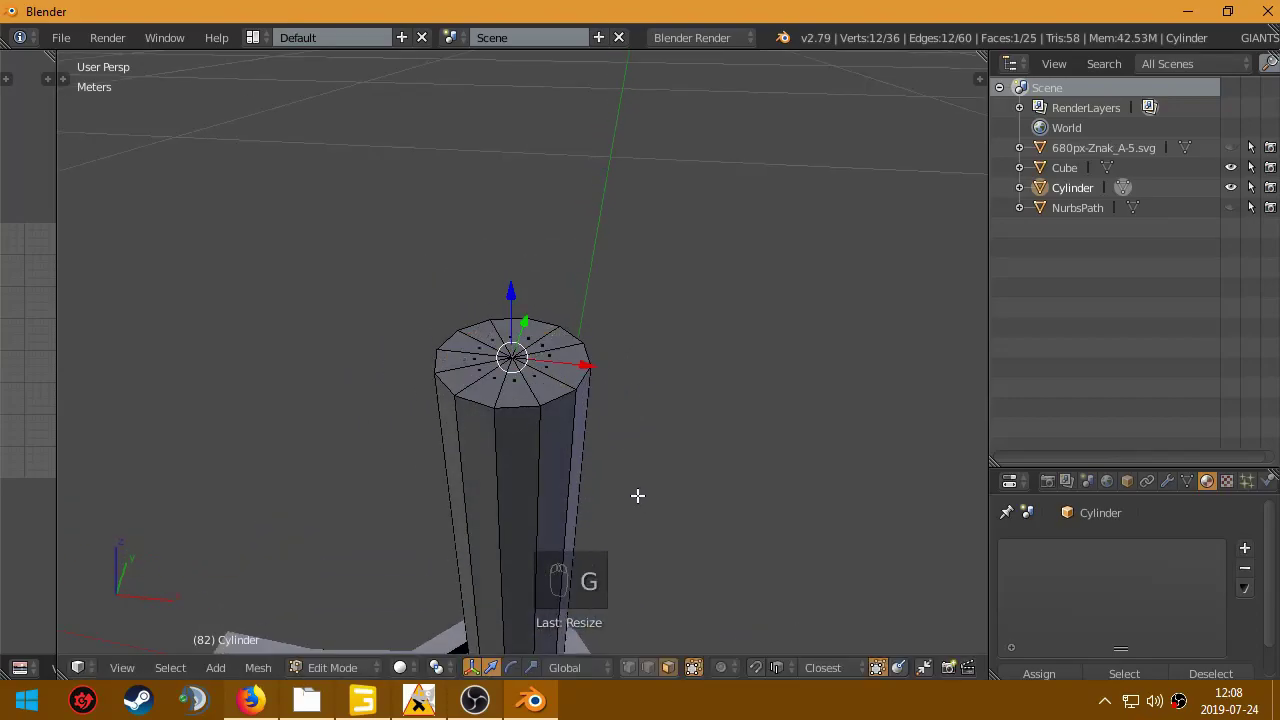
pyautogui.press('ctrl+z')
pyautogui.press('s')
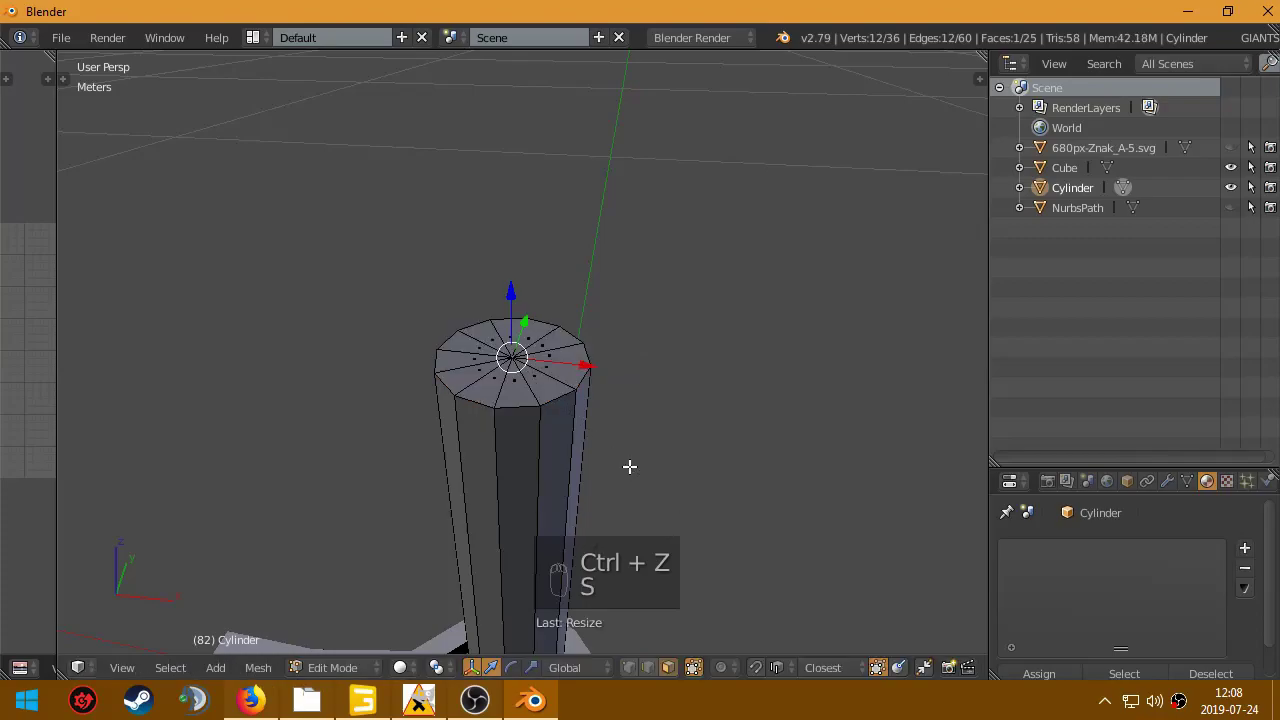
pyautogui.press('g')
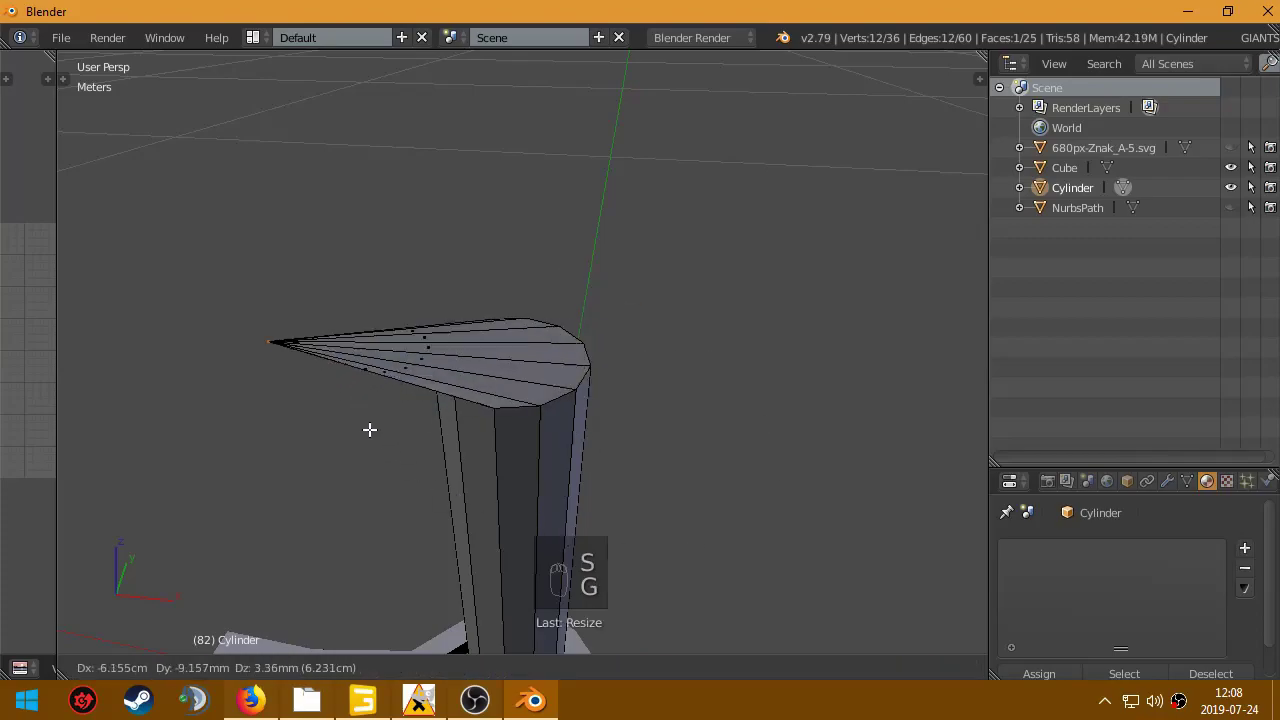
pyautogui.press('g')
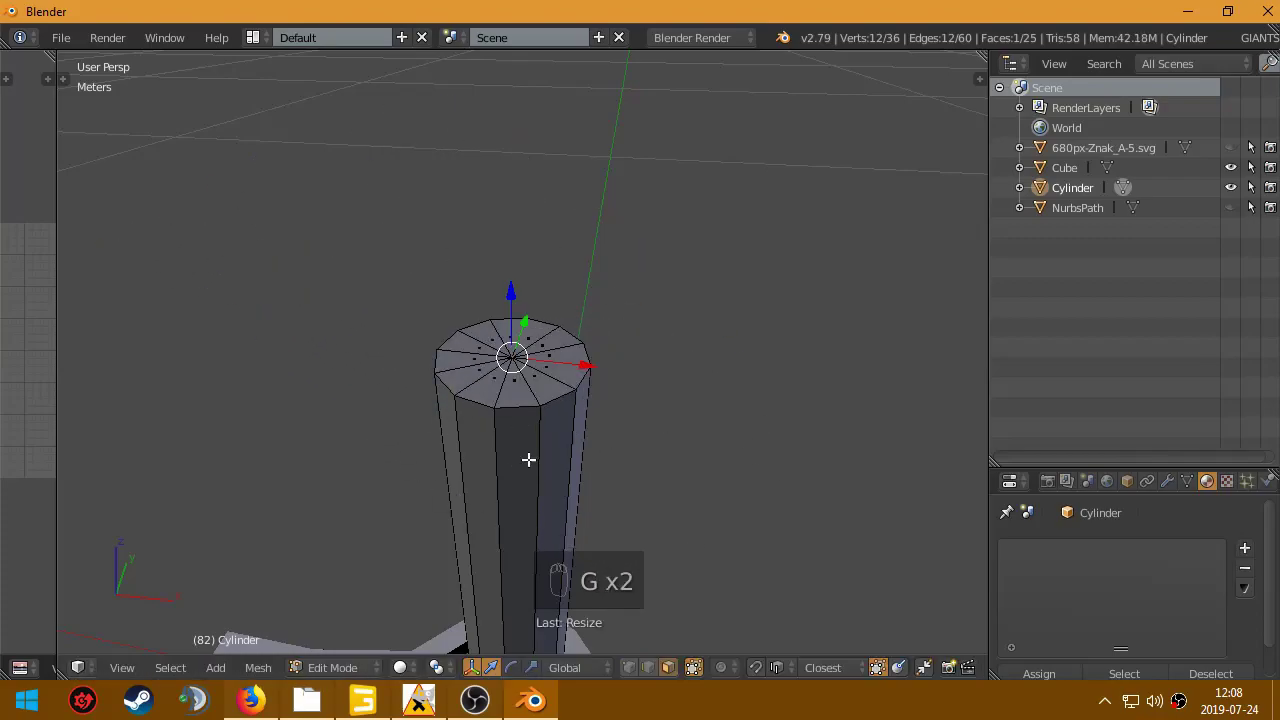
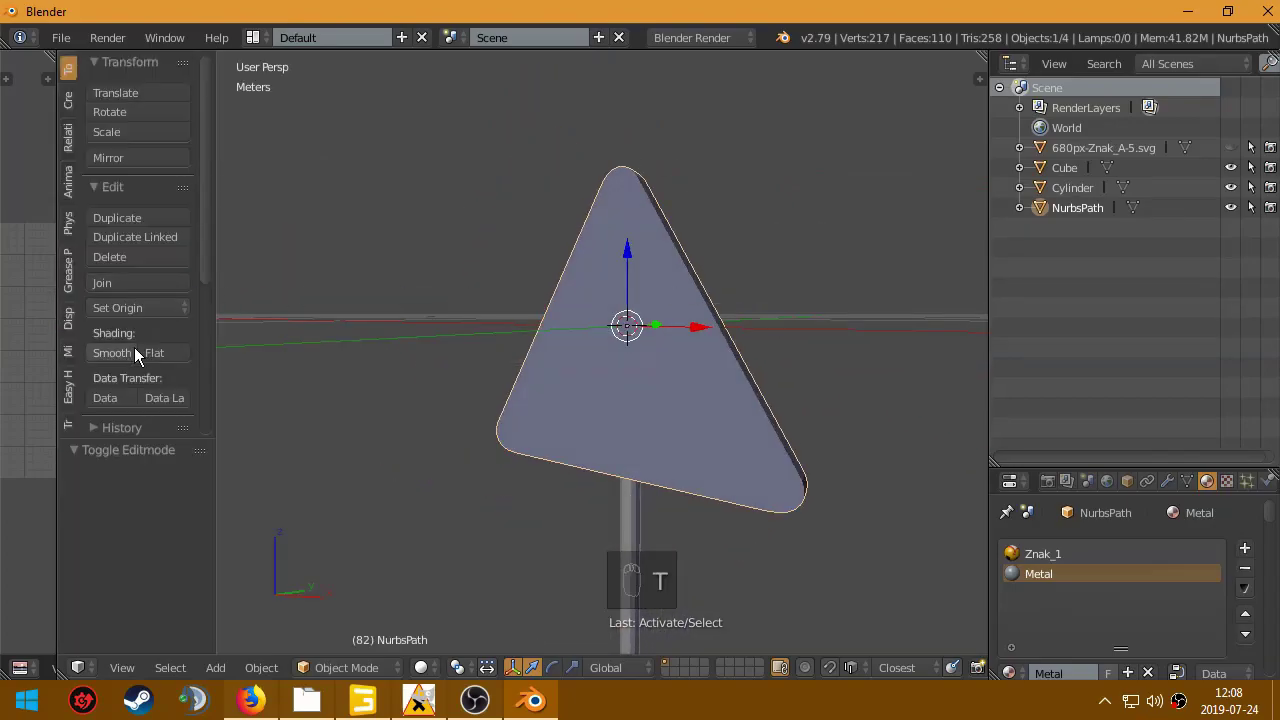
# Step: Shade the triangular sign smooth and view its yellow X texture from the edge
pyautogui.click(136, 356)
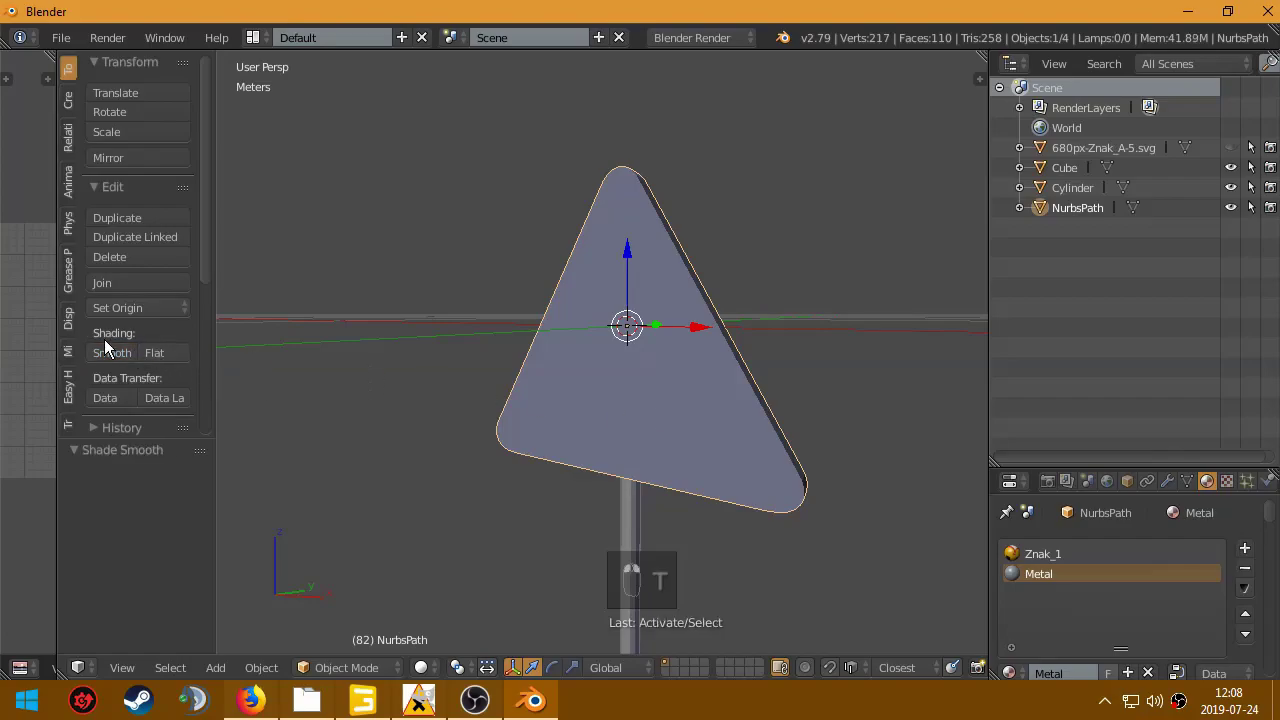
pyautogui.moveTo(160, 352); pyautogui.dragTo(534, 427)
pyautogui.press('z')
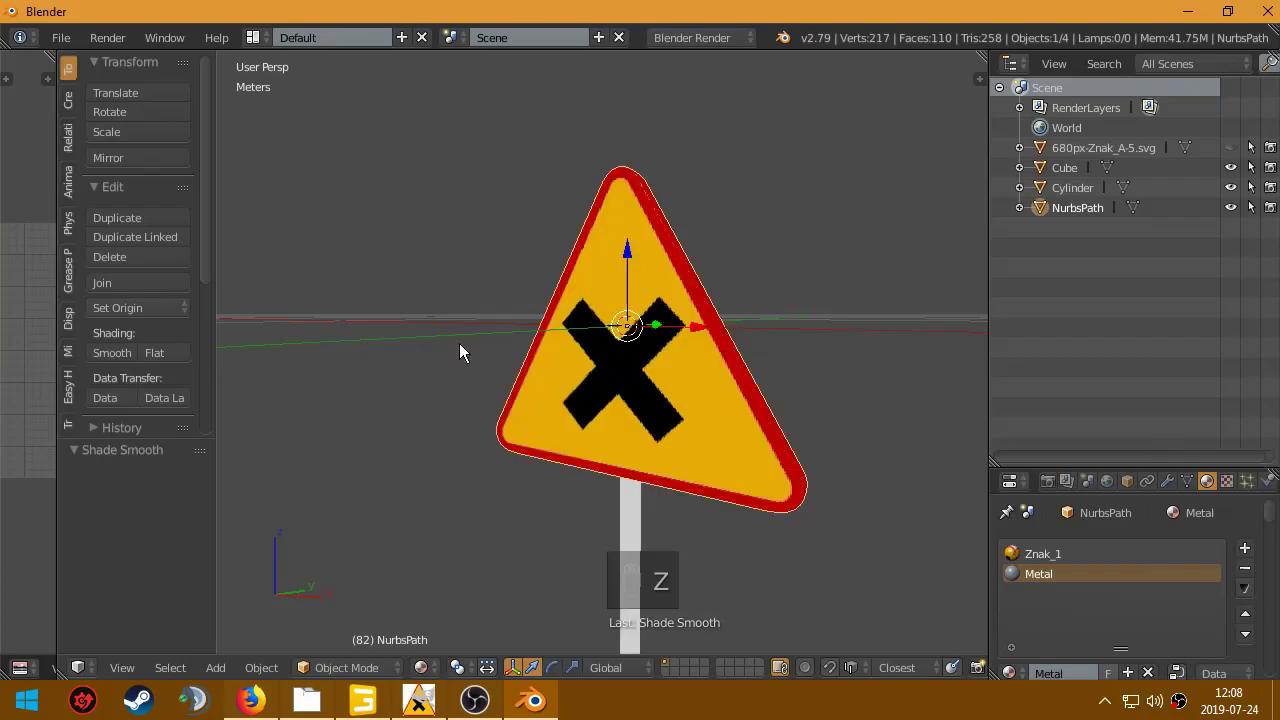
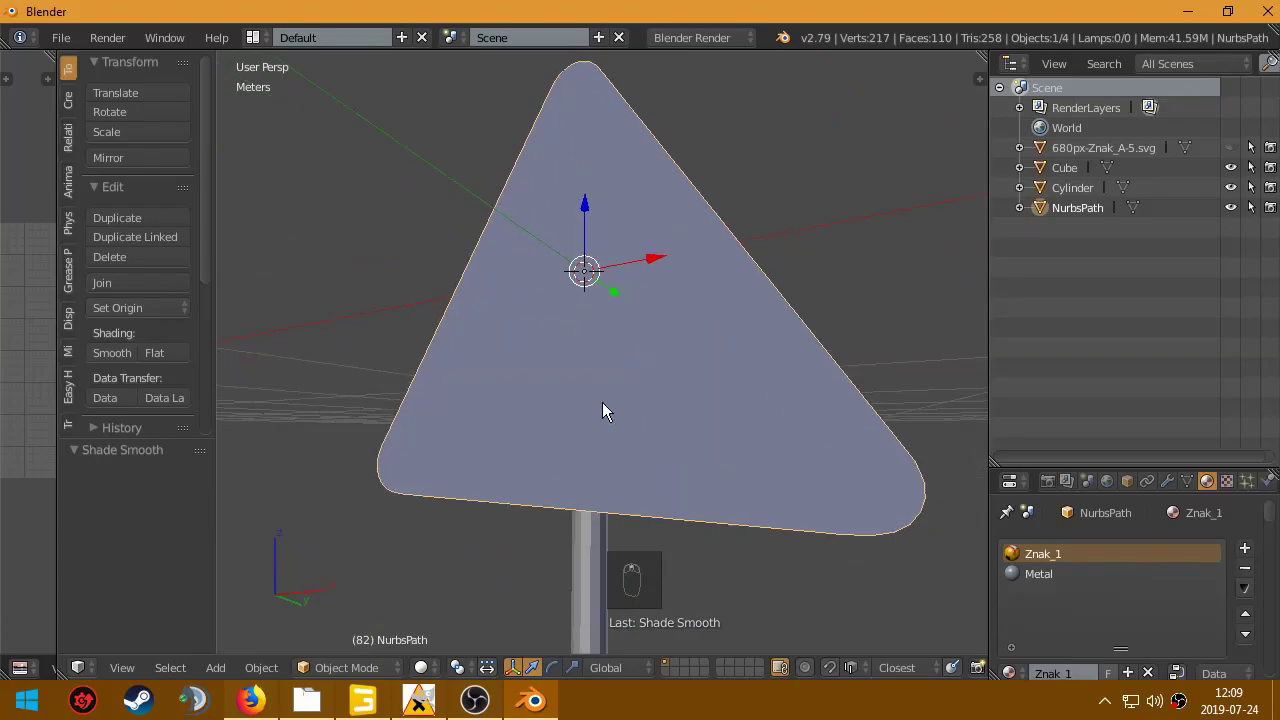
pyautogui.moveTo(677, 391); pyautogui.dragTo(736, 388)
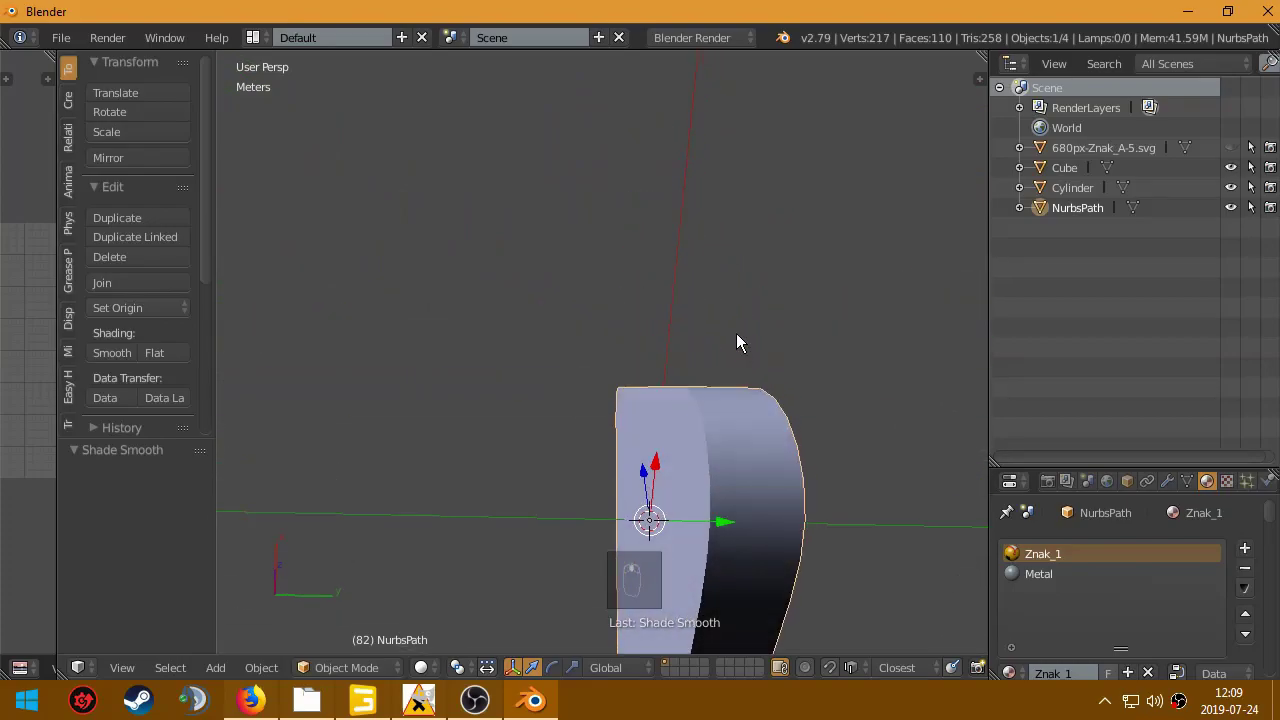
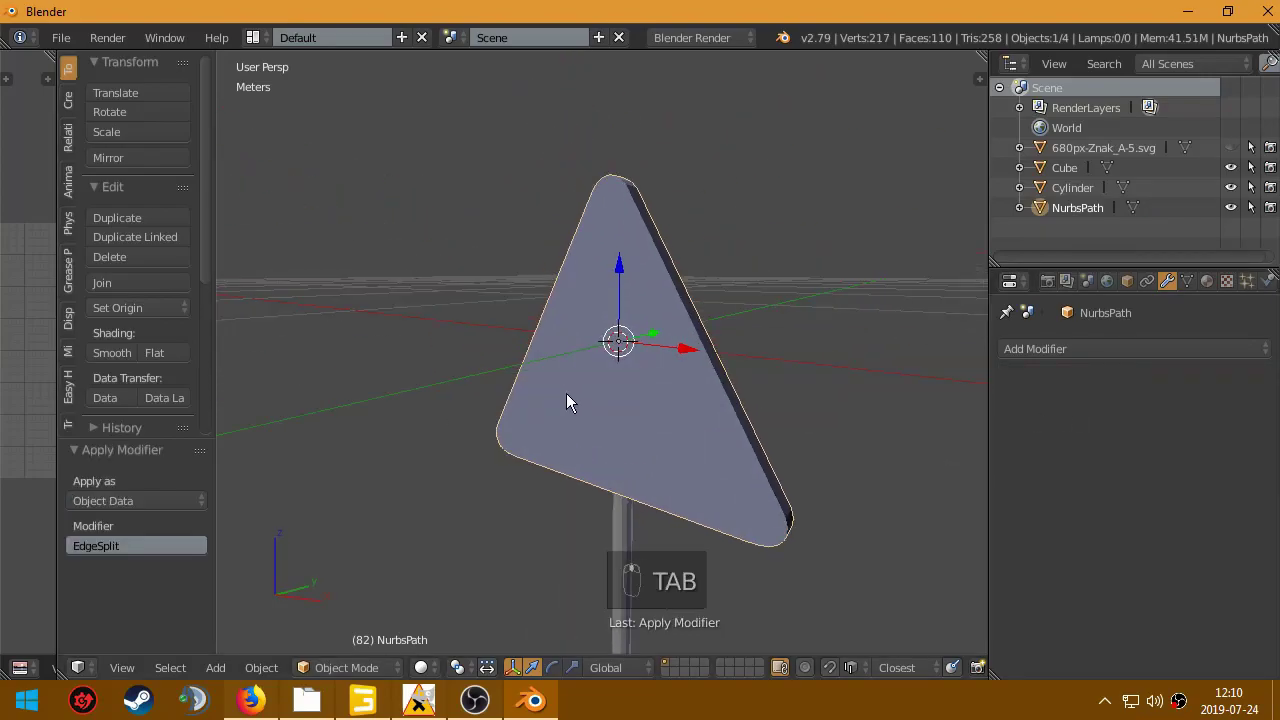
# Step: Orbit back to the sign's front and show it textured with the black X
pyautogui.moveTo(939, 402); pyautogui.dragTo(803, 365)
pyautogui.moveTo(789, 364); pyautogui.dragTo(733, 377)
pyautogui.press('z')
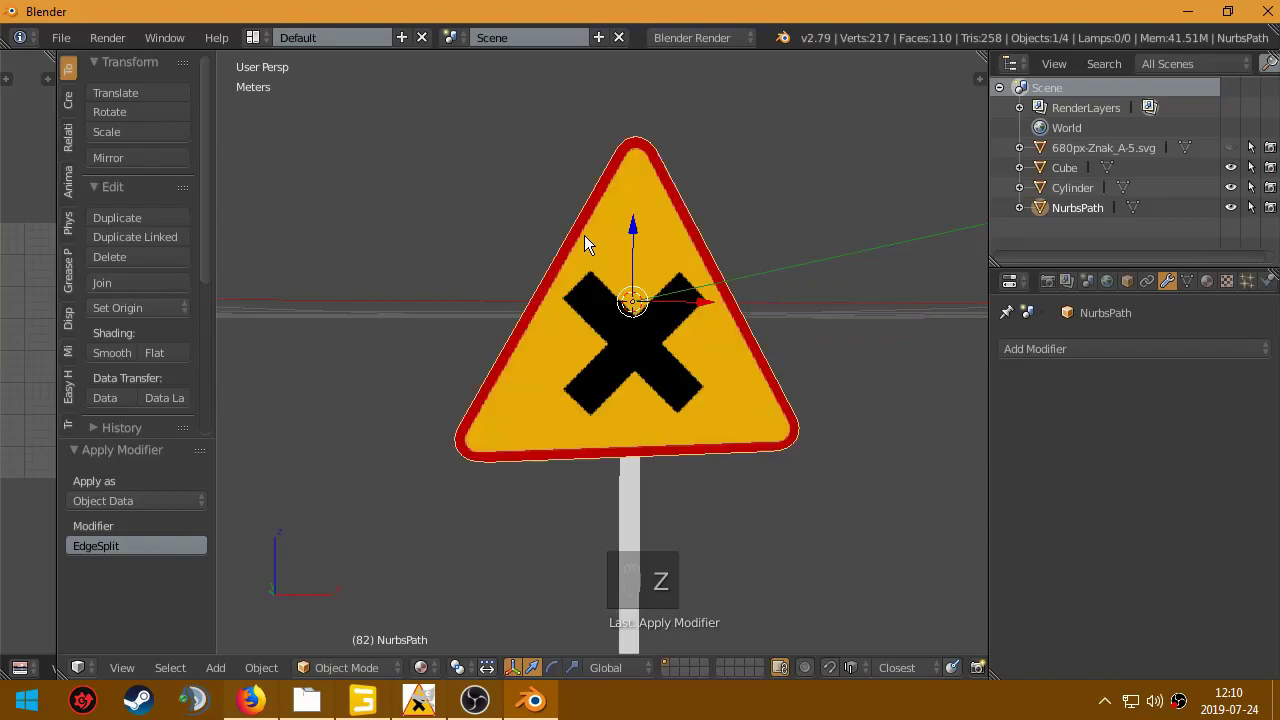
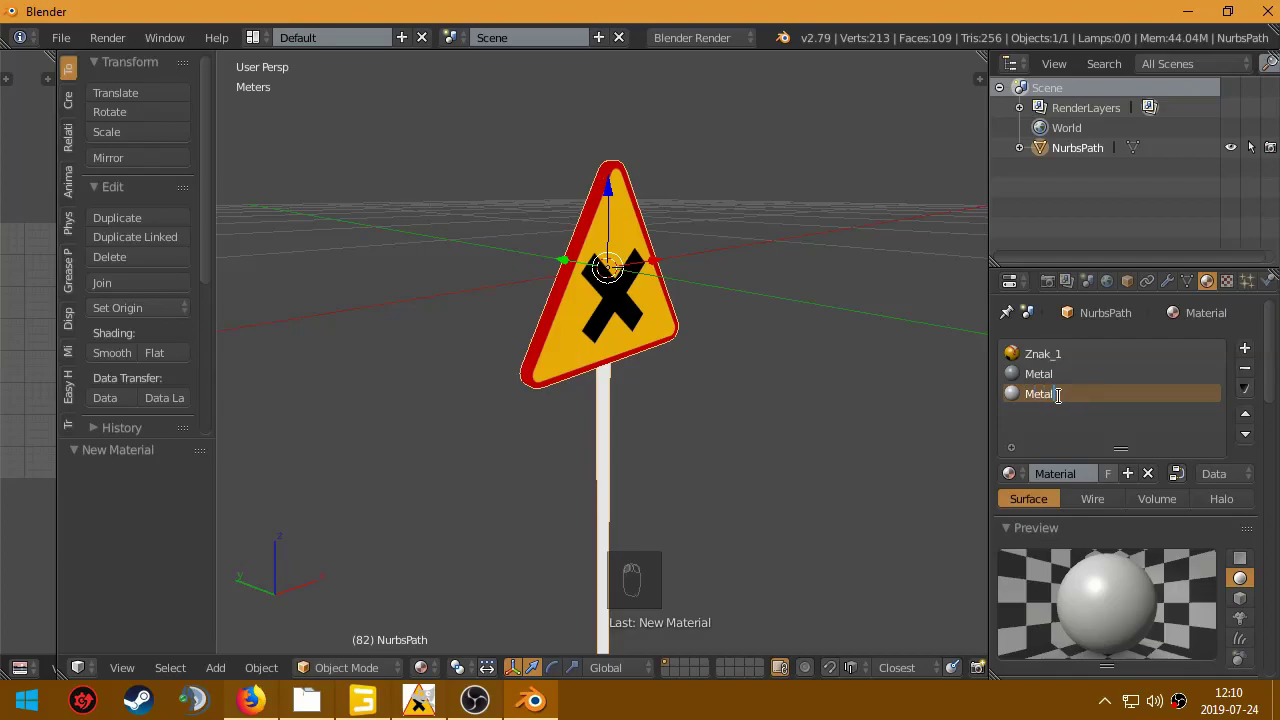
# Step: Enter Edit Mode on the joined sign mesh and inspect its back plate
pyautogui.moveTo(586, 315); pyautogui.dragTo(665, 351)
pyautogui.press('Tab')
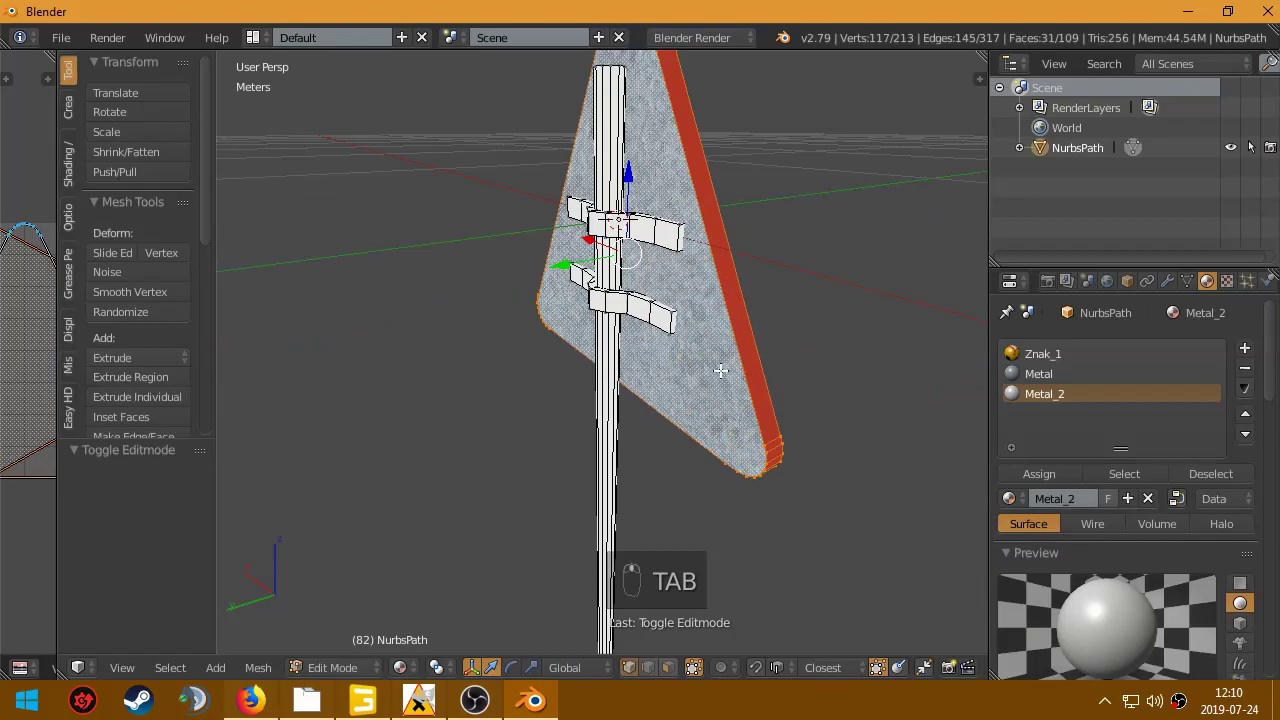
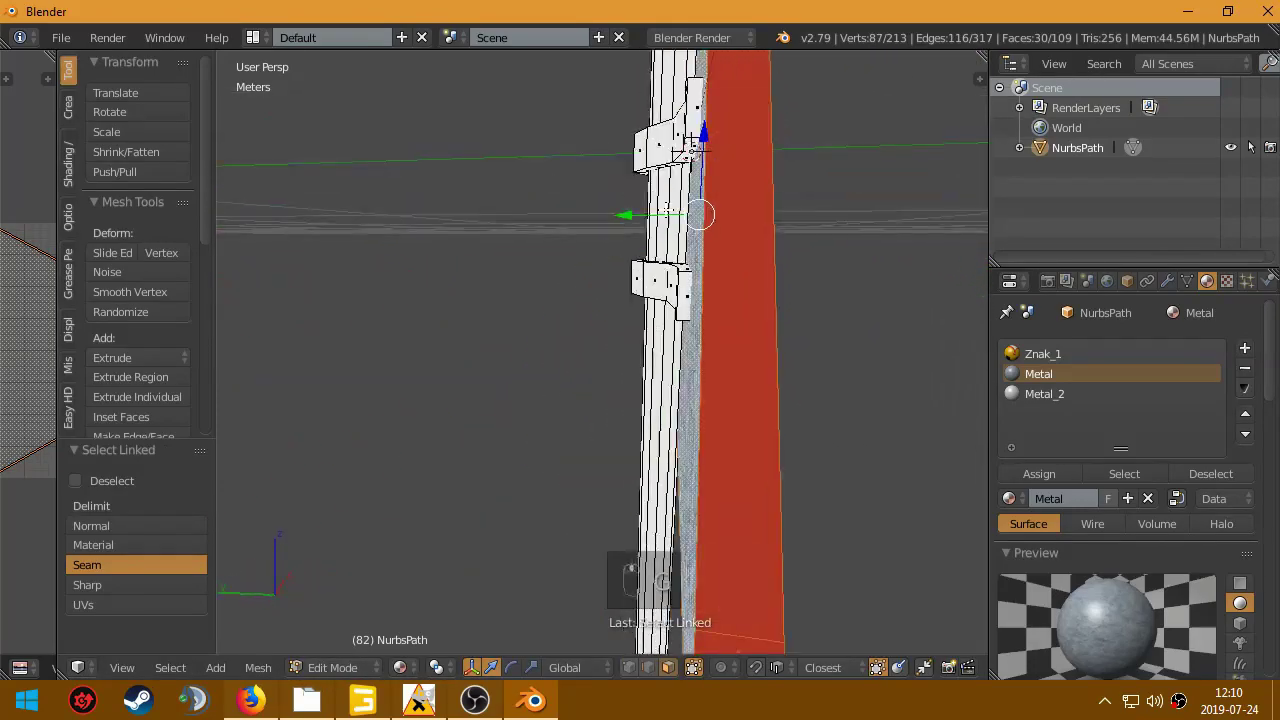
pyautogui.press('g')
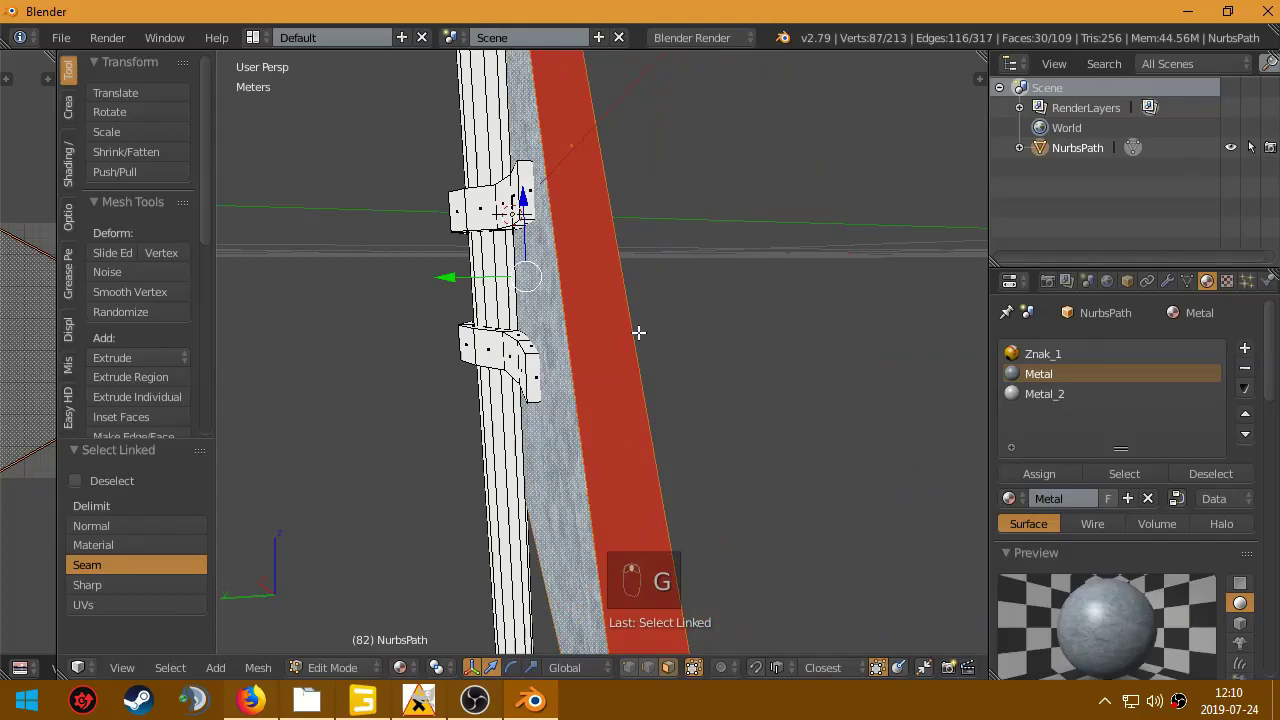
pyautogui.press('g')
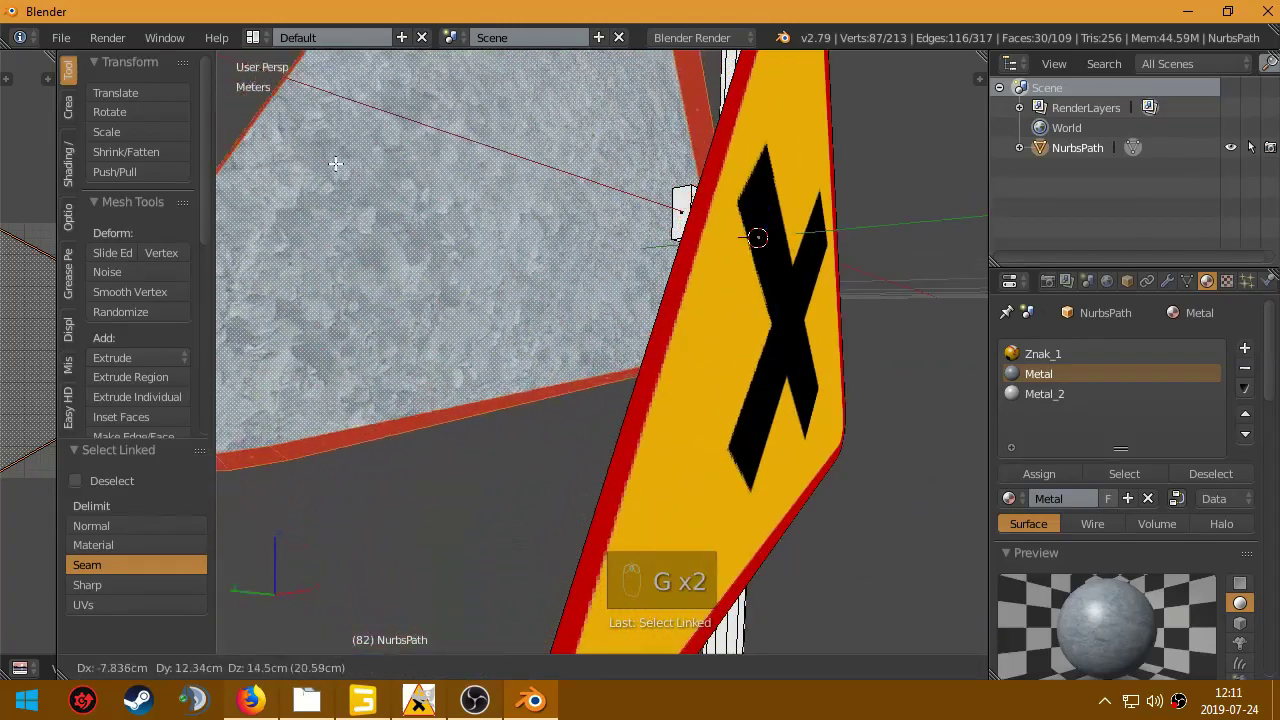
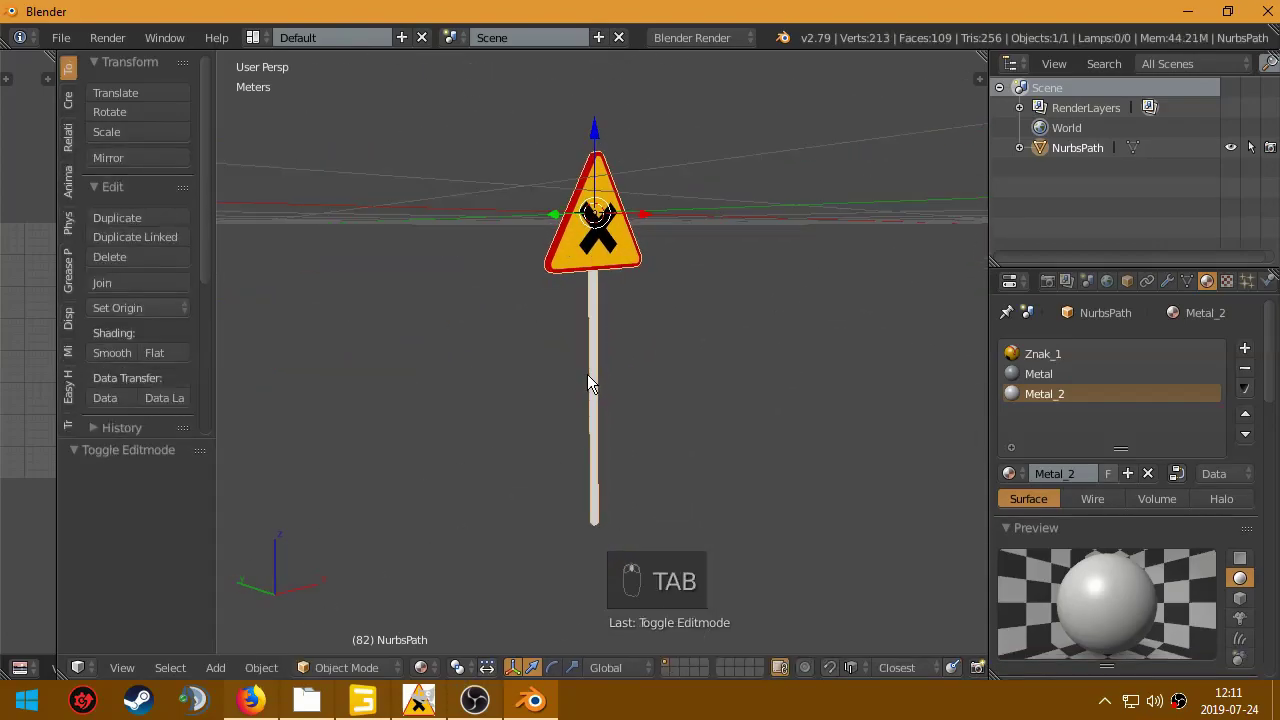
# Step: Hide the toolshelf and reach the Outliner entry to rename the object Znak_drogowy_1
pyautogui.press('t')
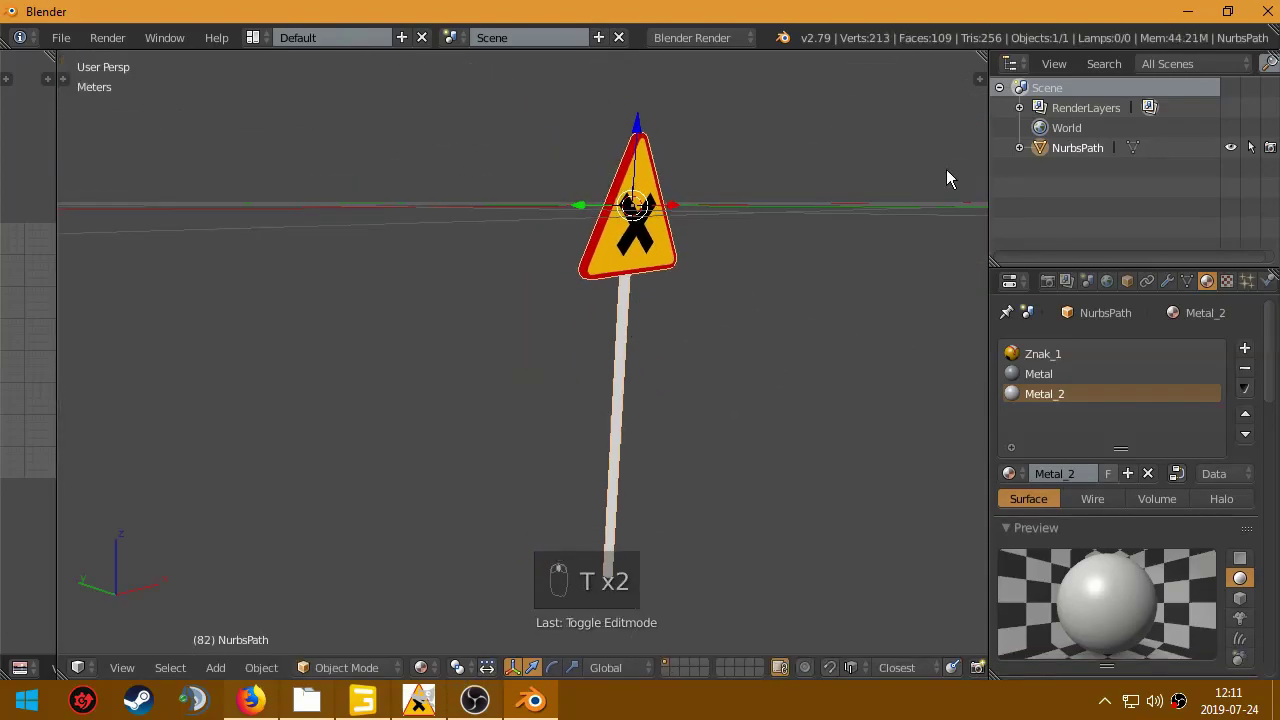
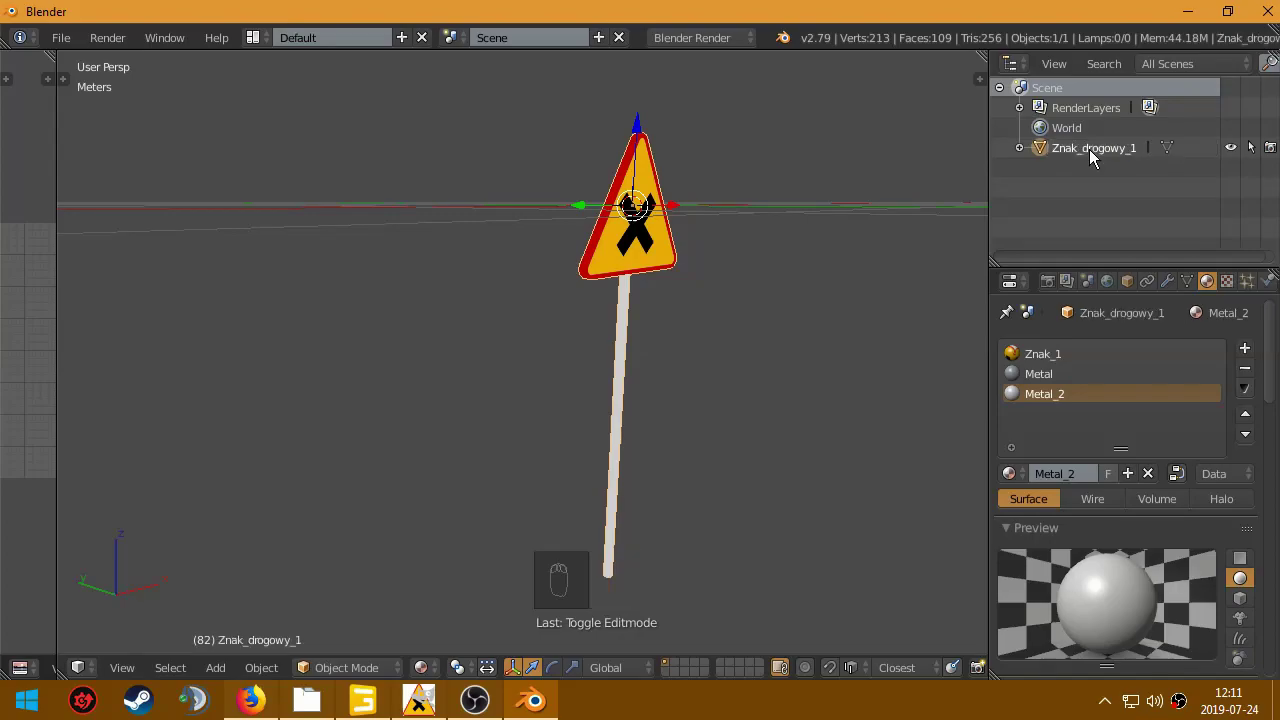
pyautogui.moveTo(71, 46); pyautogui.dragTo(174, 436)
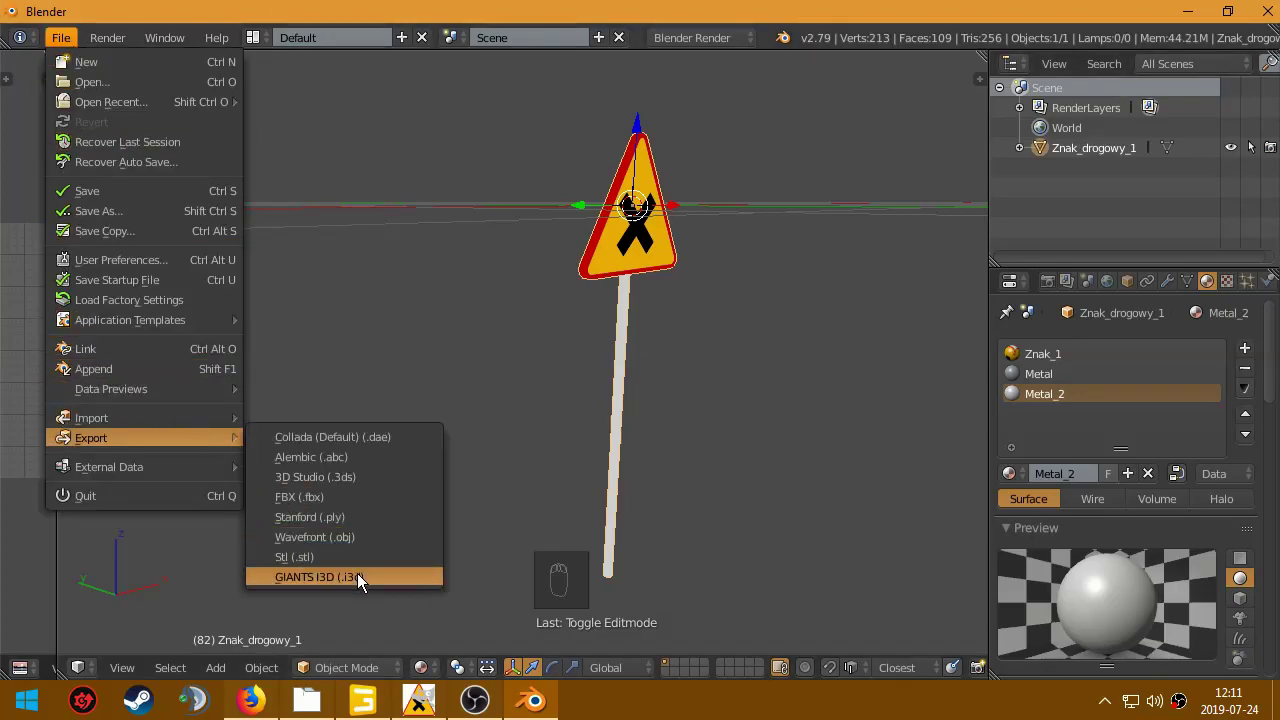
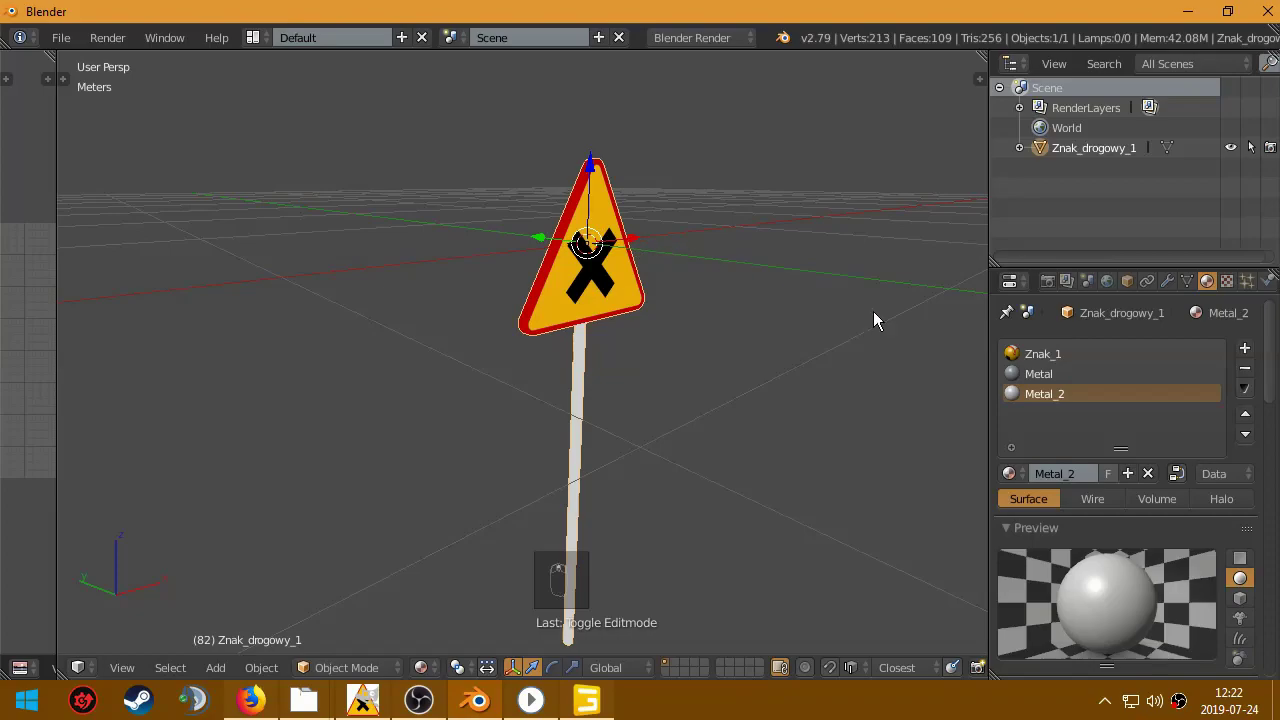
pyautogui.press('n')
pyautogui.middleClick(865, 354)
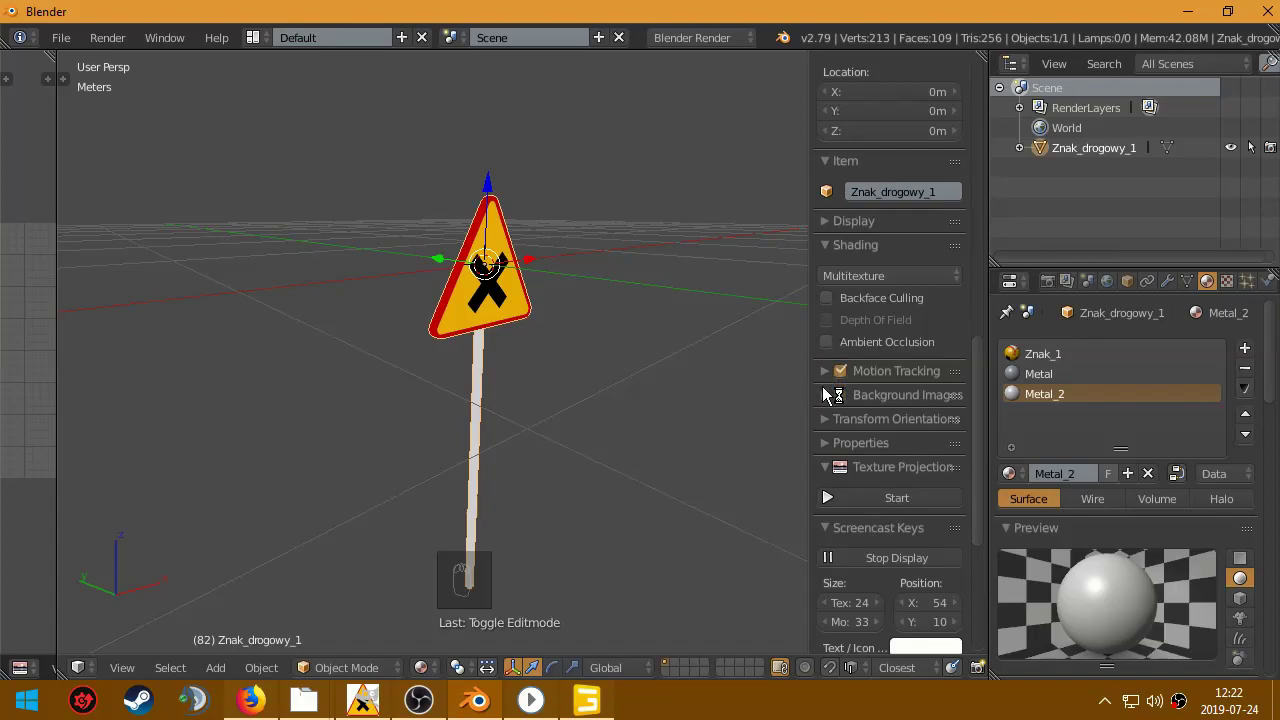
pyautogui.press('n')
pyautogui.moveTo(526, 267); pyautogui.dragTo(677, 300)
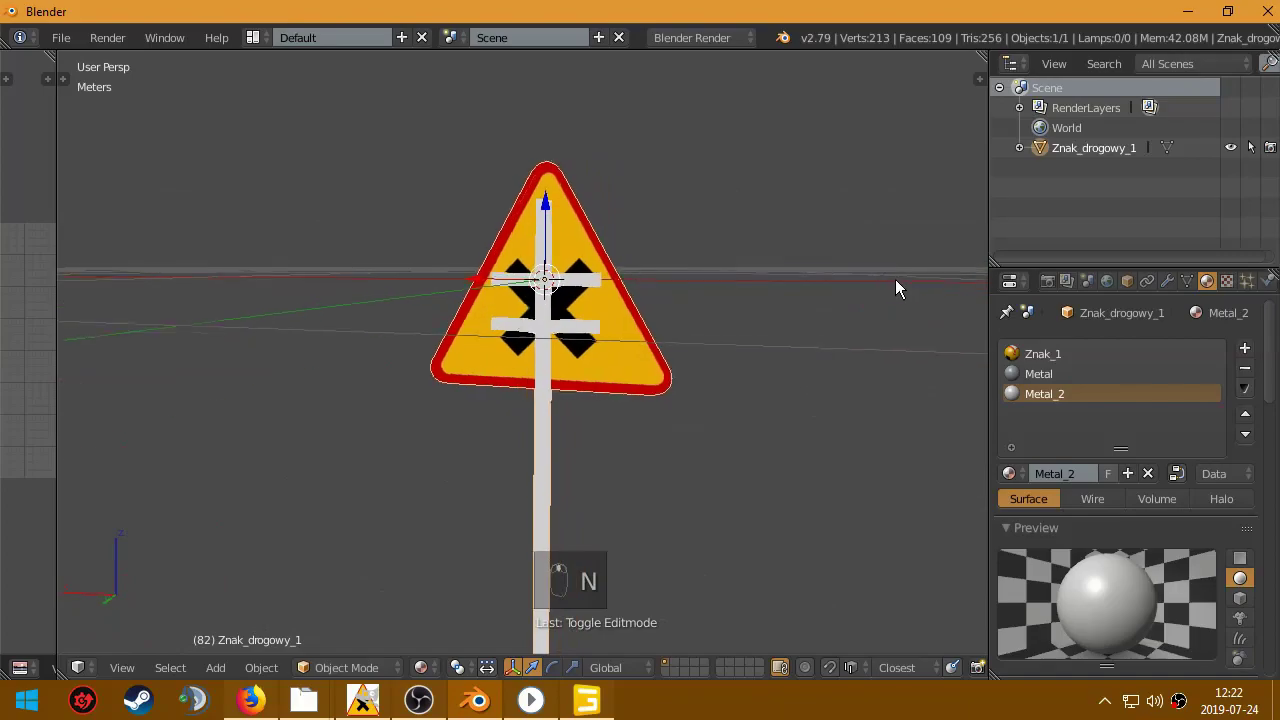